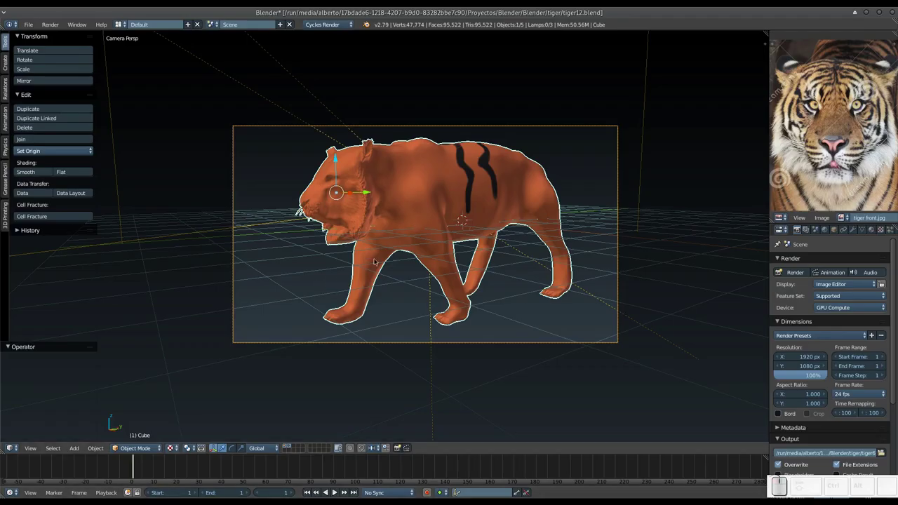
Isolate the tiger model in Local View and orbit to face it front-on
left_click_drag(402, 210, 375, 300)
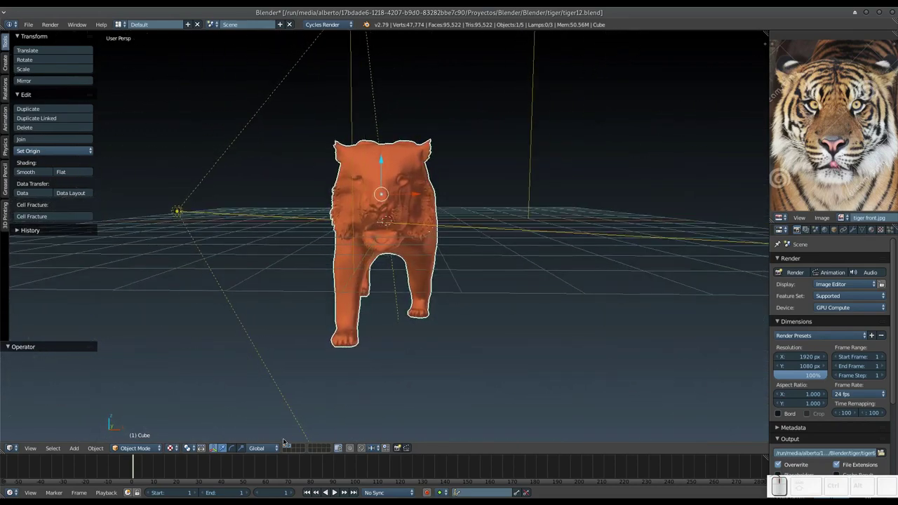
left_click(285, 444)
middle_click(353, 280)
middle_click(357, 286)
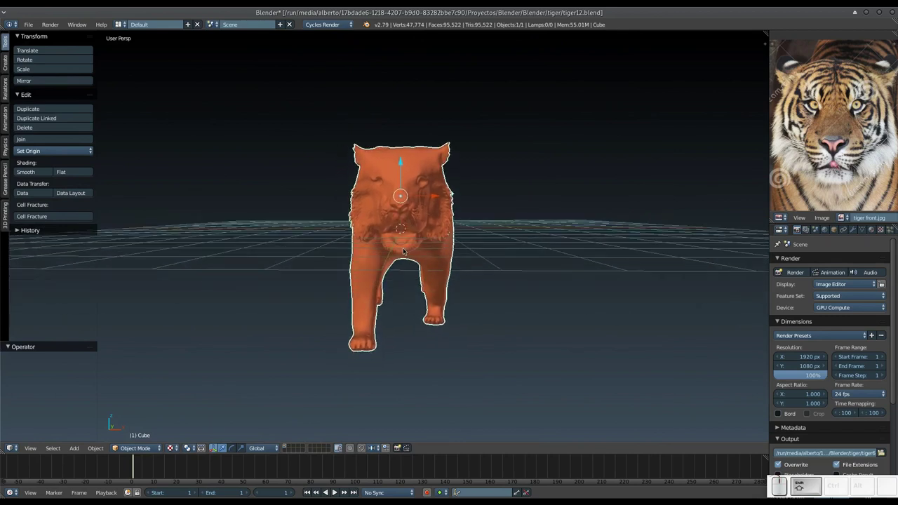
Zoom in close on the tiger's head, tilted level with the face and centred
key("KP_Add")
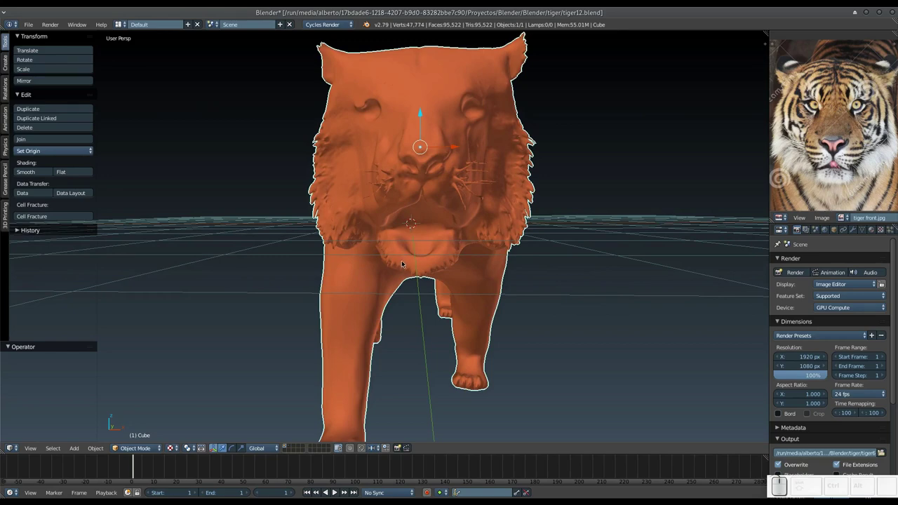
left_click_drag(455, 207, 467, 213)
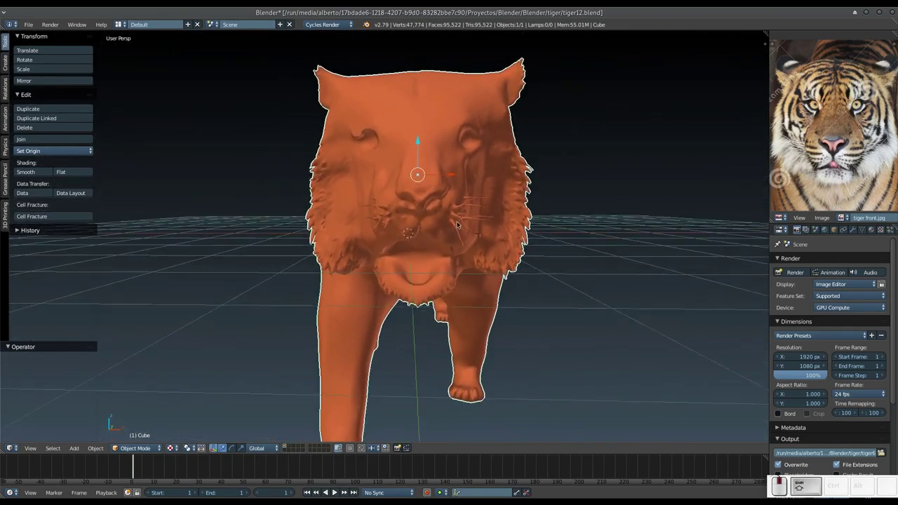
middle_click(457, 206)
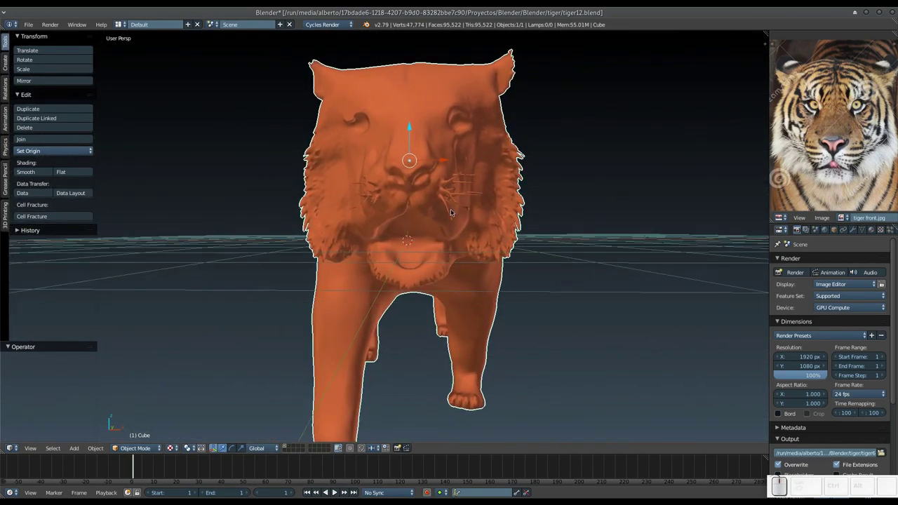
left_click(136, 454)
Switch the tiger to Texture Paint and show the Tigre textura image zoomed out in the Image Editor
left_click(151, 385)
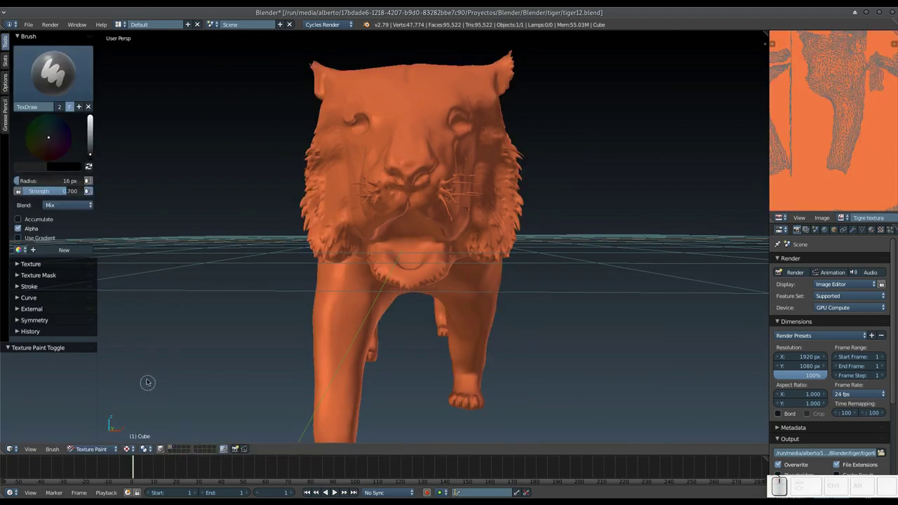
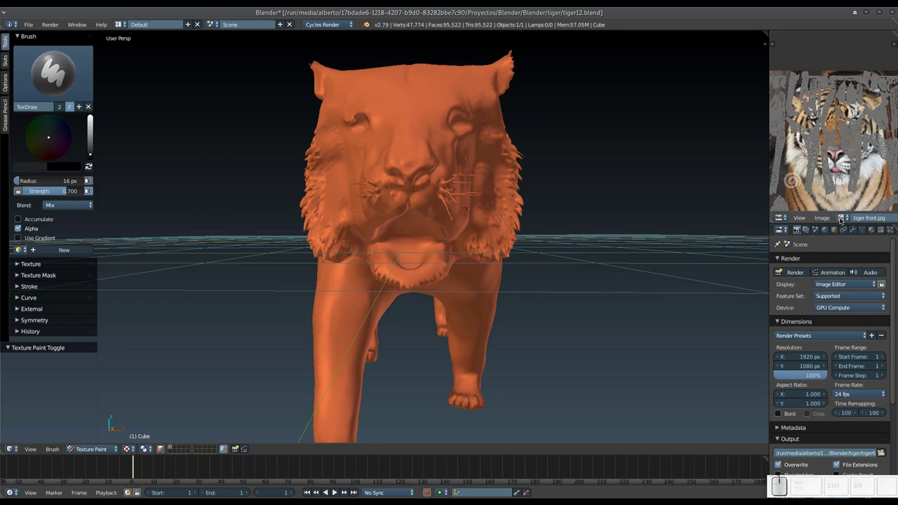
left_click(859, 85)
left_click(859, 86)
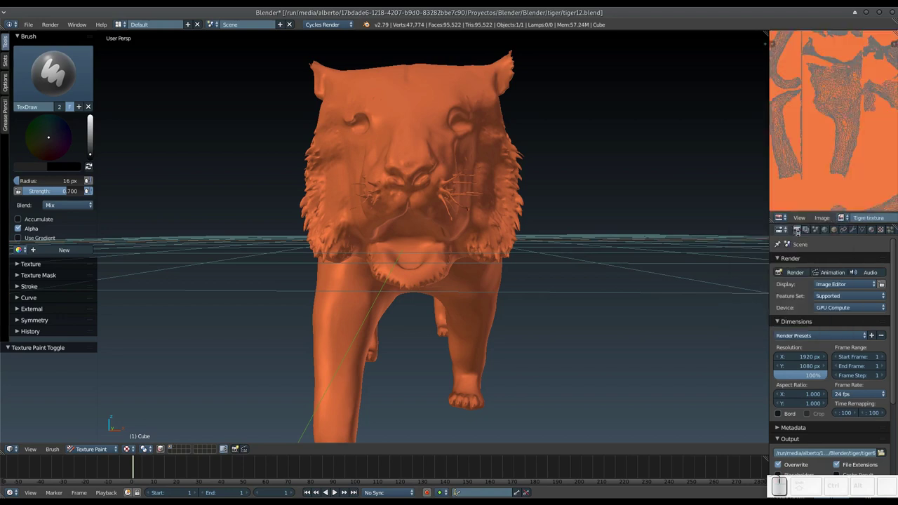
middle_click(831, 154)
key("KP_Subtract")
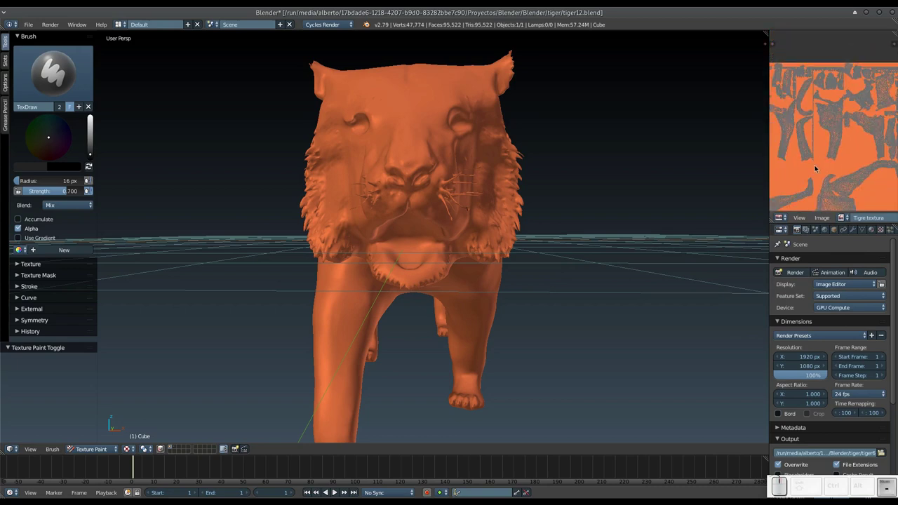
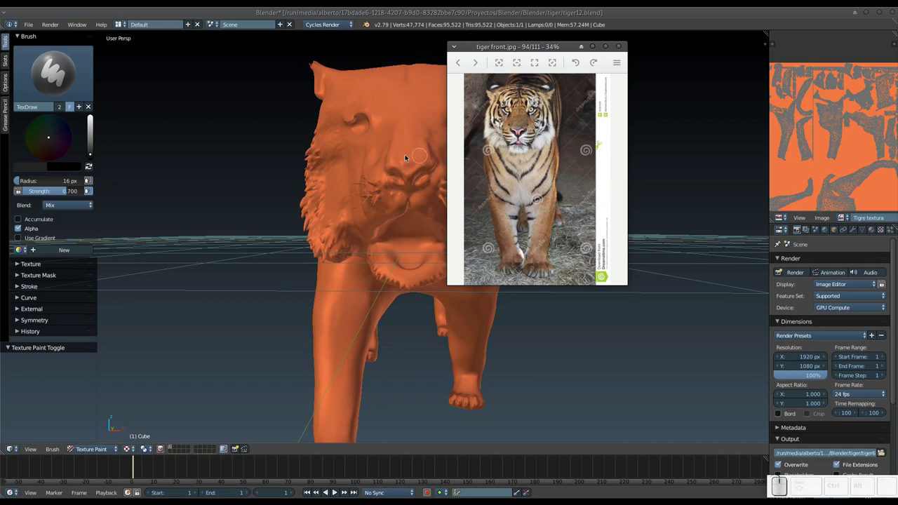
Bring the tiger reference photo window back over Blender and open its menu for Always on Top
left_click(404, 103)
key("ctrl+z")
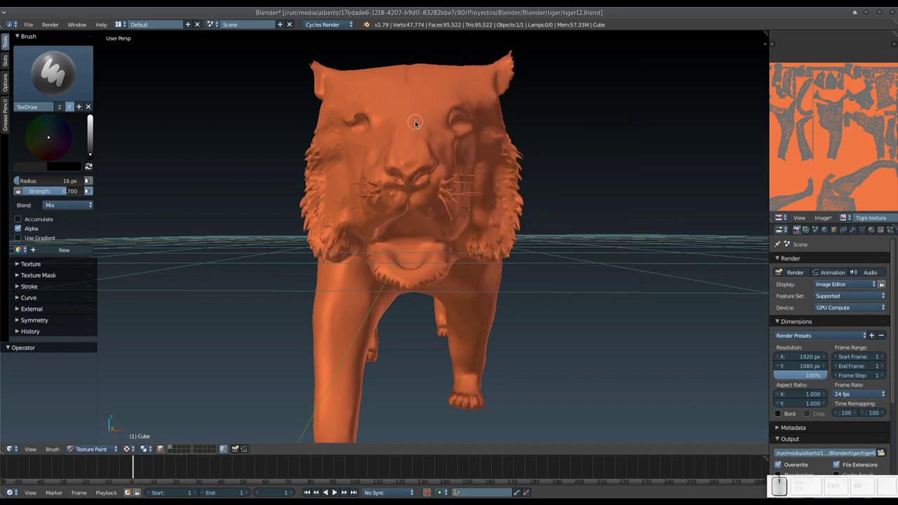
key("alt+Tab")
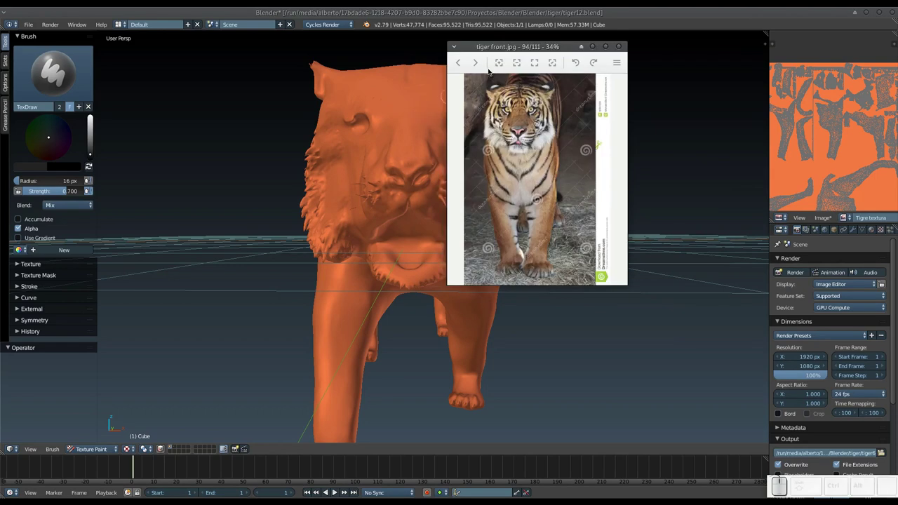
left_click(456, 48)
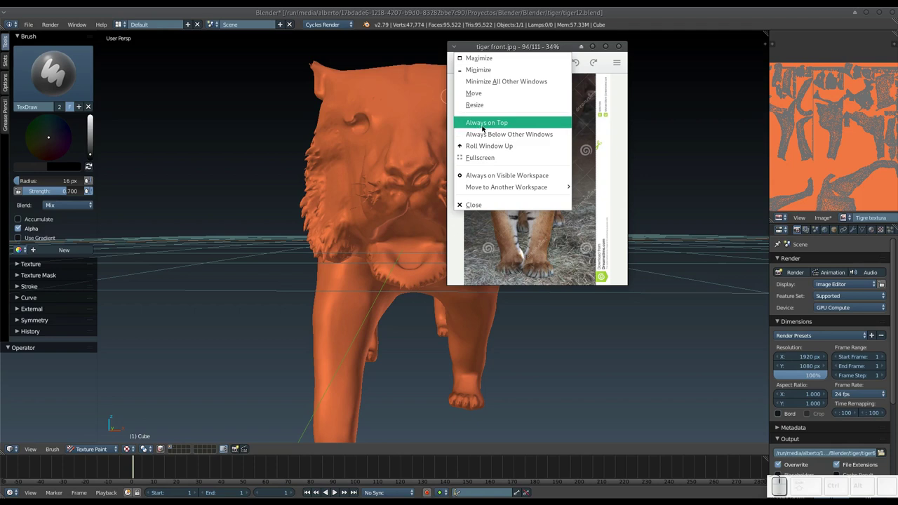
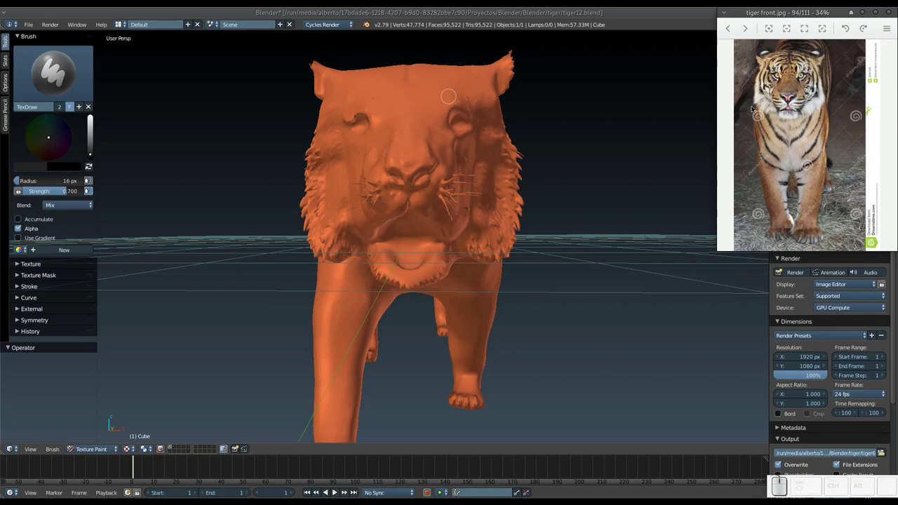
Orbit over the top of the head and shrink the paint brush to an 8 px radius
left_click_drag(417, 137, 434, 153)
left_click_drag(435, 155, 450, 173)
middle_click(443, 185)
left_click_drag(445, 182, 447, 215)
key("f")
left_click(430, 268)
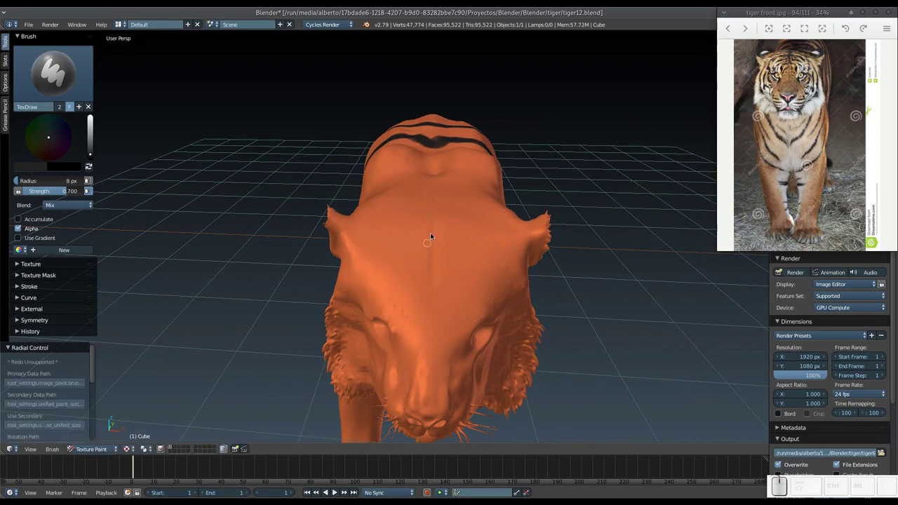
Dab black paint on top of the head, then return to a centred front view
left_click(438, 216)
double_click(436, 229)
left_click(438, 231)
left_click(437, 236)
left_click(434, 233)
left_click(435, 227)
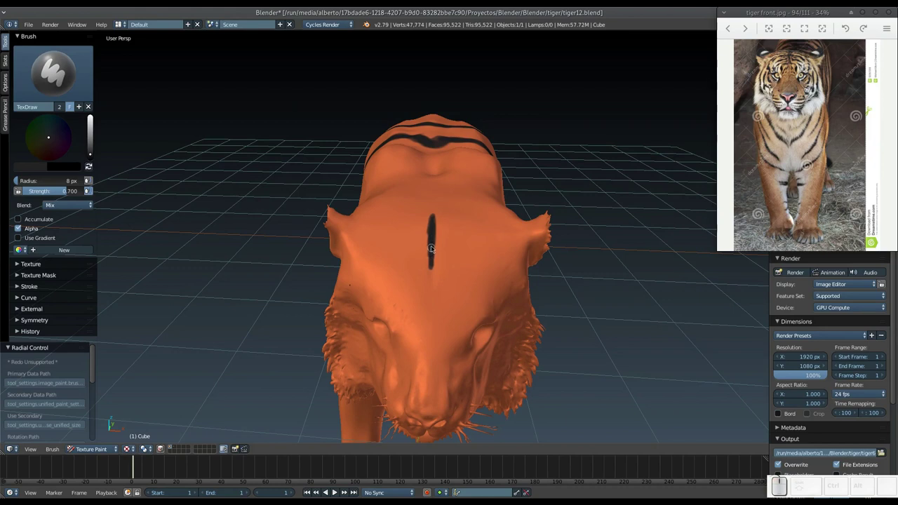
left_click_drag(432, 262, 430, 263)
middle_click(430, 249)
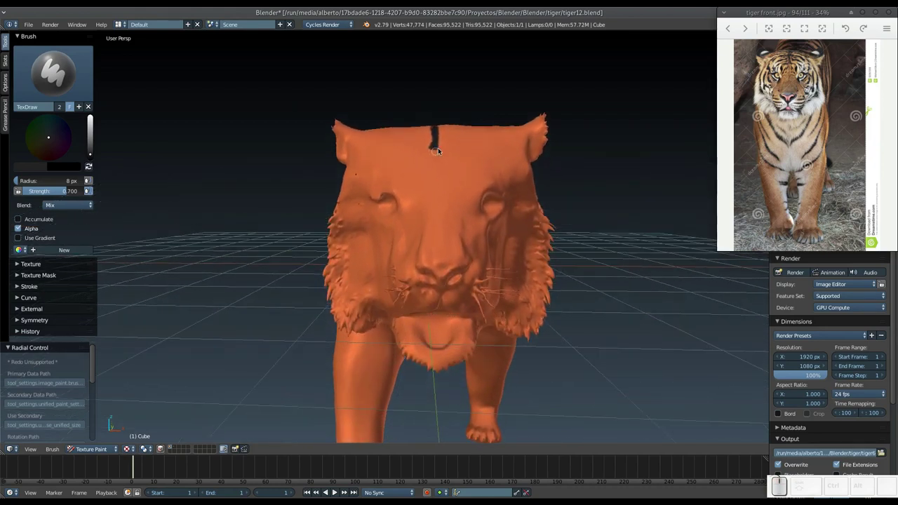
Paint the central forehead stripe branching toward both brows, with a curved stripe on the left
left_click_drag(440, 150, 419, 174)
left_click_drag(418, 176, 443, 145)
left_click_drag(443, 146, 440, 152)
left_click_drag(440, 142, 430, 160)
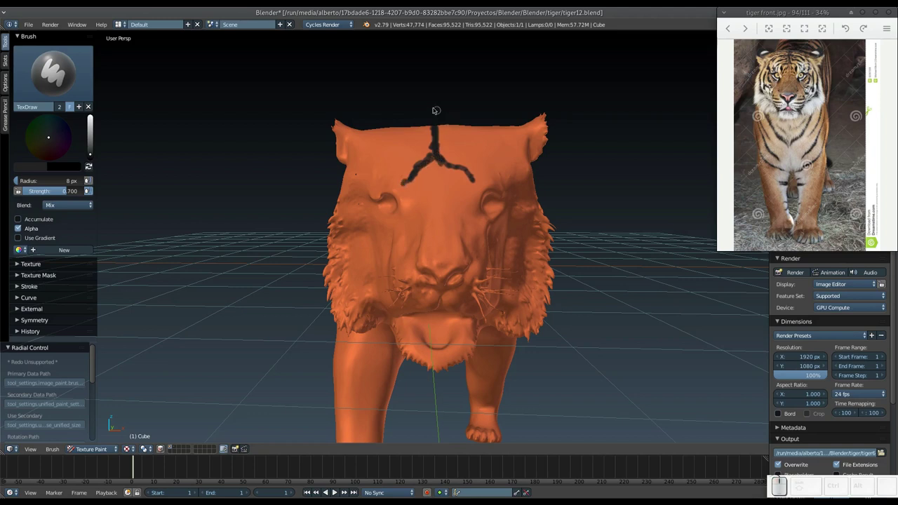
left_click_drag(423, 147, 395, 174)
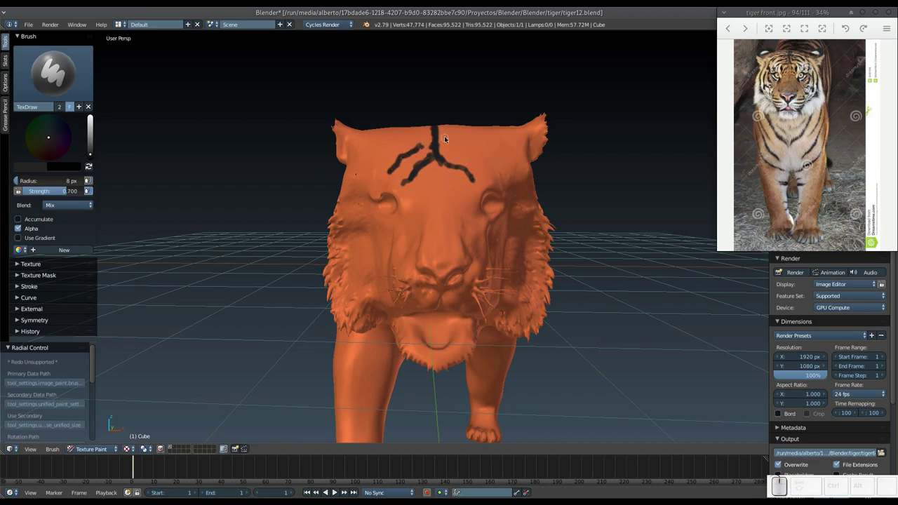
left_click_drag(449, 140, 486, 165)
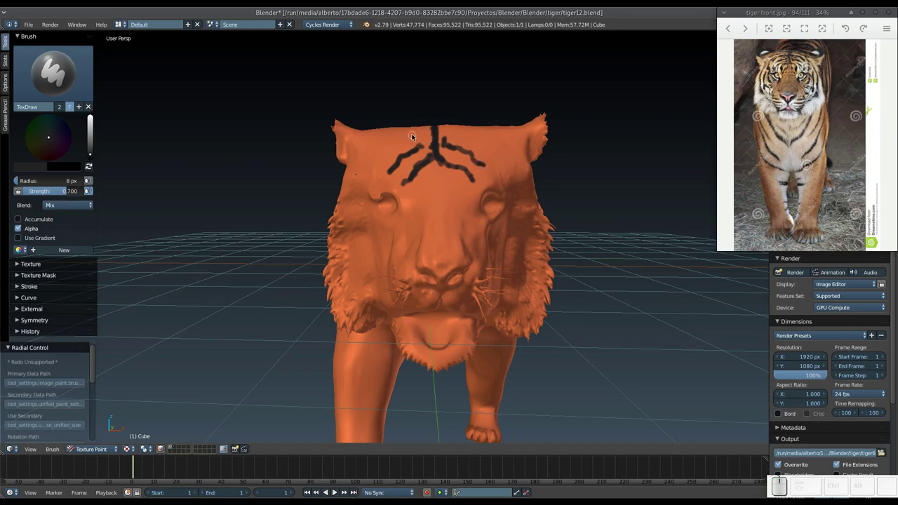
Add further curved stripes on the left forehead and one on the right, touching them up
left_click_drag(410, 137, 412, 134)
left_click_drag(408, 132, 405, 137)
left_click(399, 143)
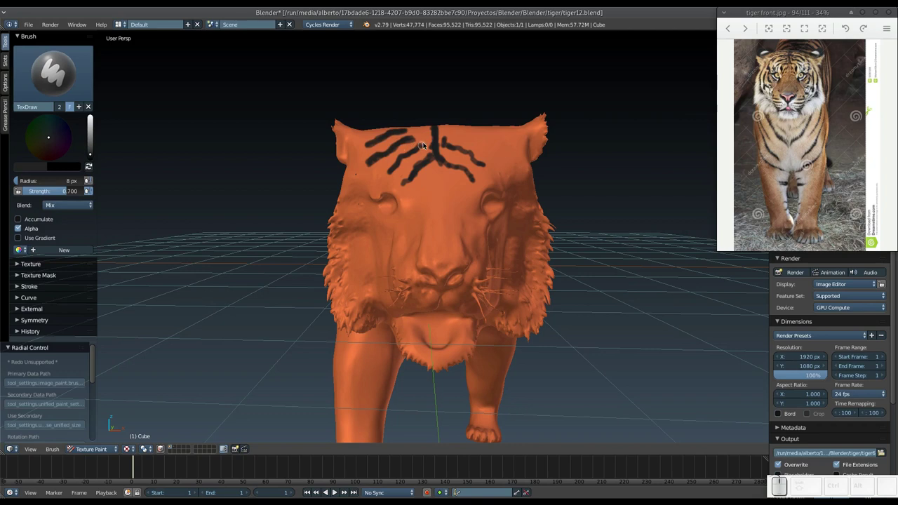
left_click(423, 145)
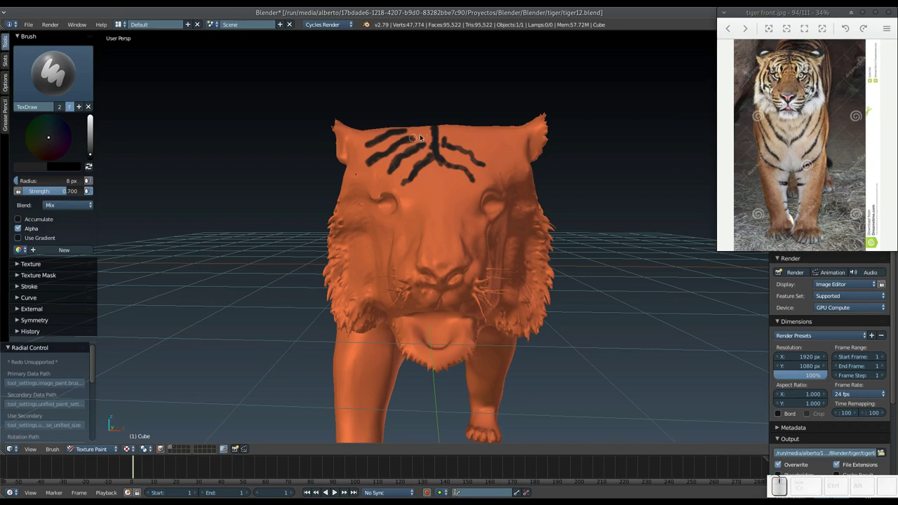
left_click_drag(410, 138, 417, 134)
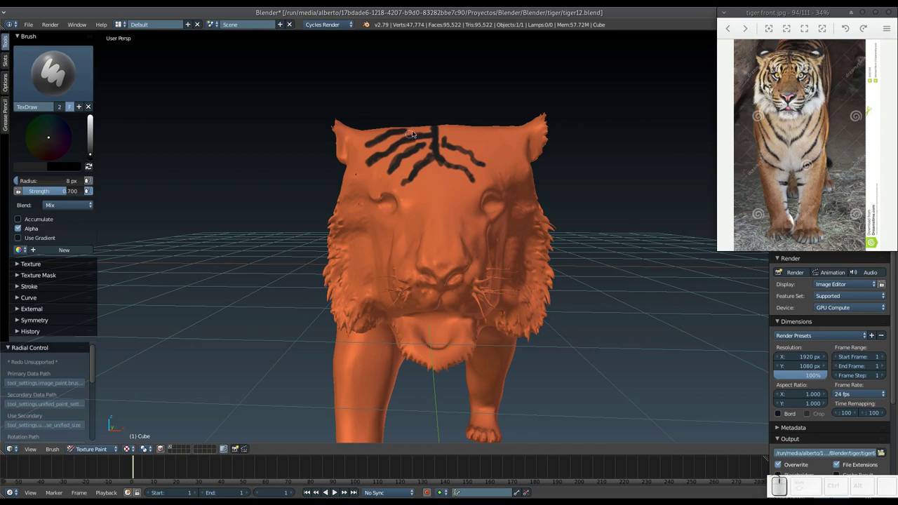
From above, thicken the forehead stripes and paint several more black ones
left_click(403, 127)
middle_click(401, 141)
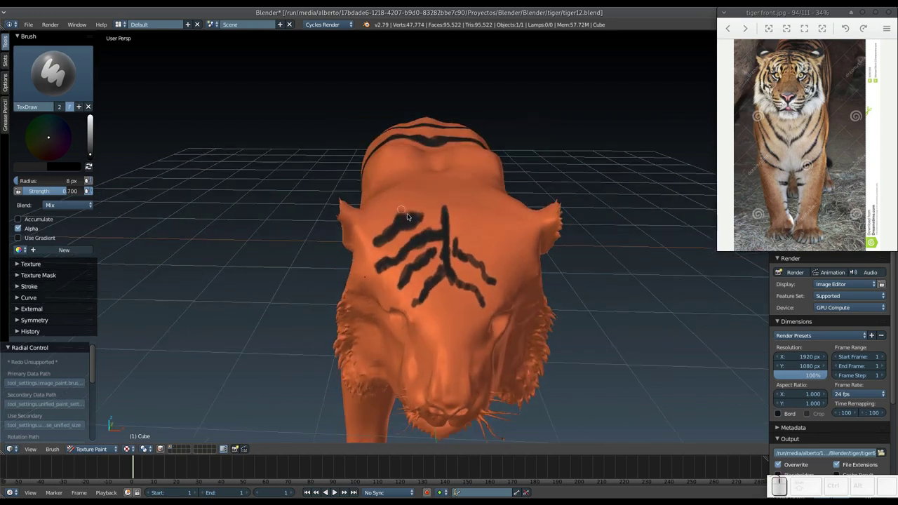
left_click_drag(420, 220, 456, 218)
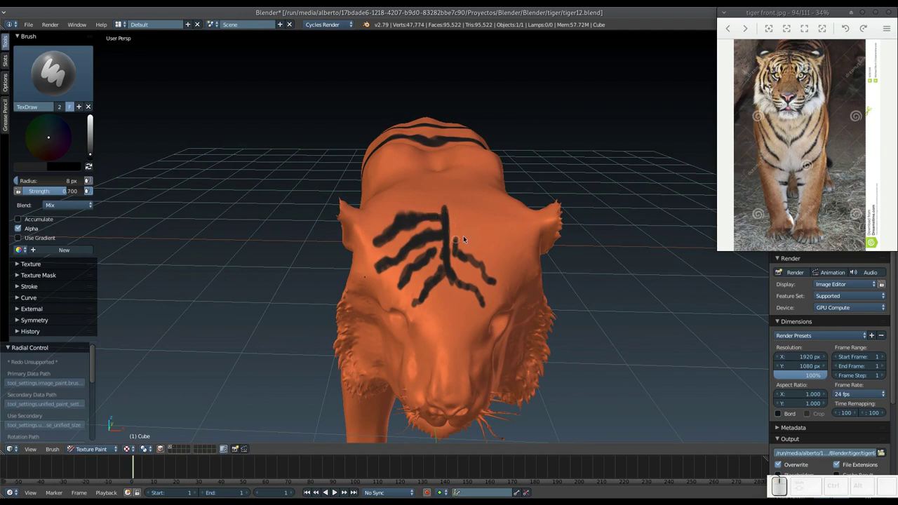
left_click_drag(458, 219, 479, 221)
left_click_drag(468, 235, 478, 247)
middle_click(477, 246)
middle_click(491, 163)
left_click_drag(433, 145, 453, 186)
Back in front view, paint and touch up additional black stripes across the forehead
middle_click(426, 227)
middle_click(421, 222)
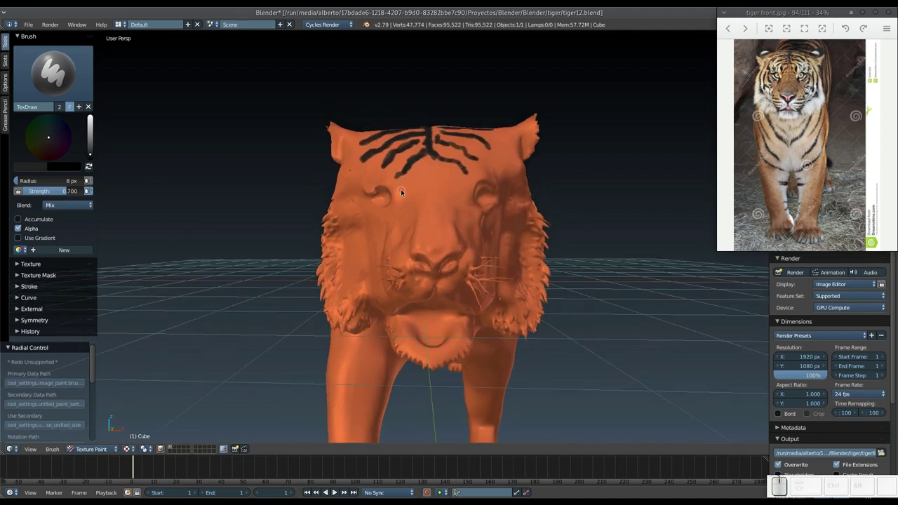
left_click_drag(417, 187, 431, 173)
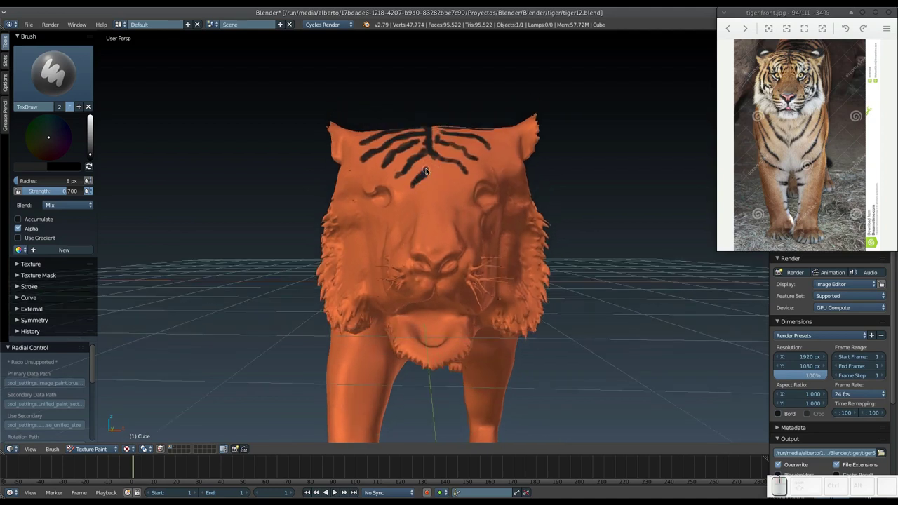
left_click_drag(444, 169, 451, 179)
left_click(452, 178)
left_click(429, 178)
left_click(449, 177)
left_click_drag(435, 147, 466, 161)
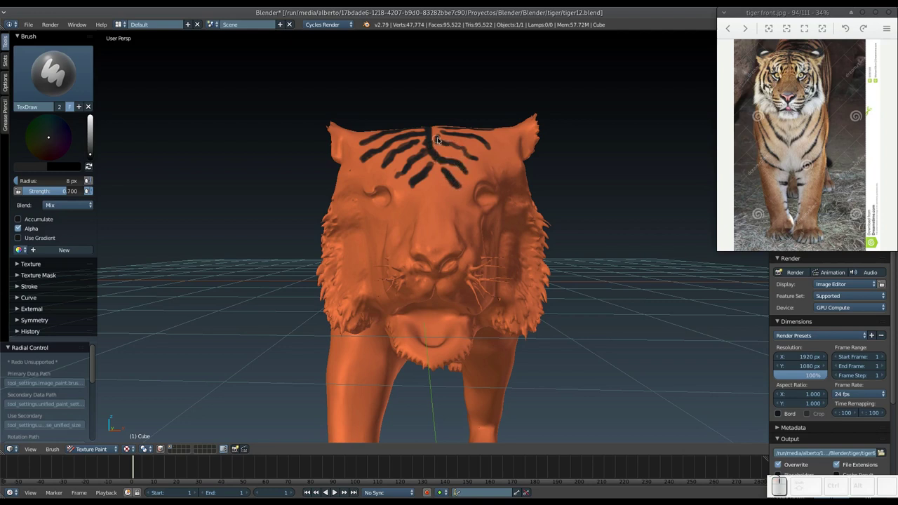
Extend the forehead stripes outward with several longer strokes
left_click_drag(439, 141, 441, 150)
left_click_drag(415, 146, 430, 156)
left_click_drag(426, 149, 451, 143)
left_click_drag(449, 132, 501, 135)
left_click_drag(457, 225, 464, 205)
Orbit around the head and dab the first black spots on the muzzle and face
middle_click(458, 216)
middle_click(456, 221)
middle_click(422, 227)
middle_click(423, 228)
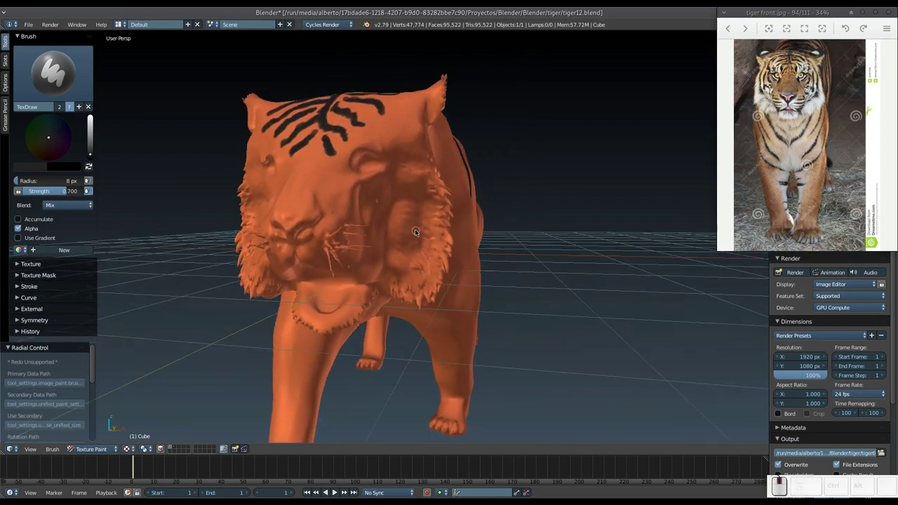
middle_click(423, 239)
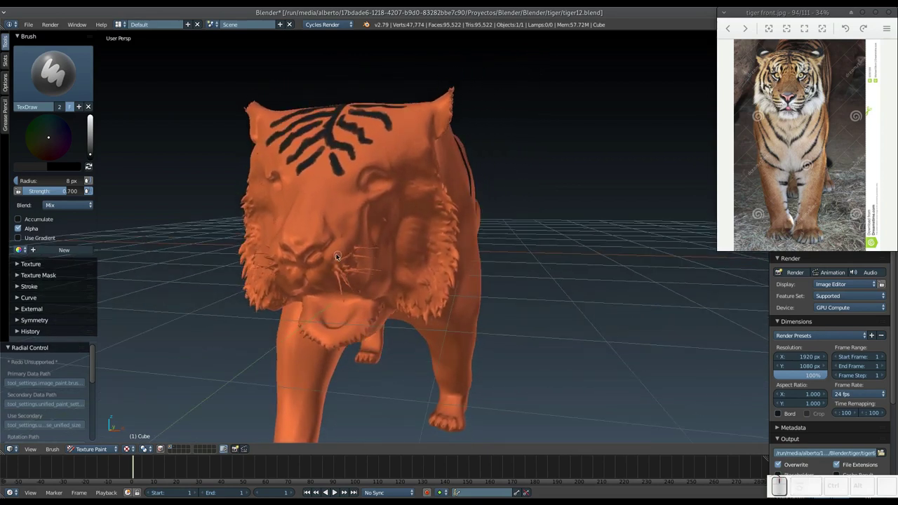
left_click(338, 259)
middle_click(334, 250)
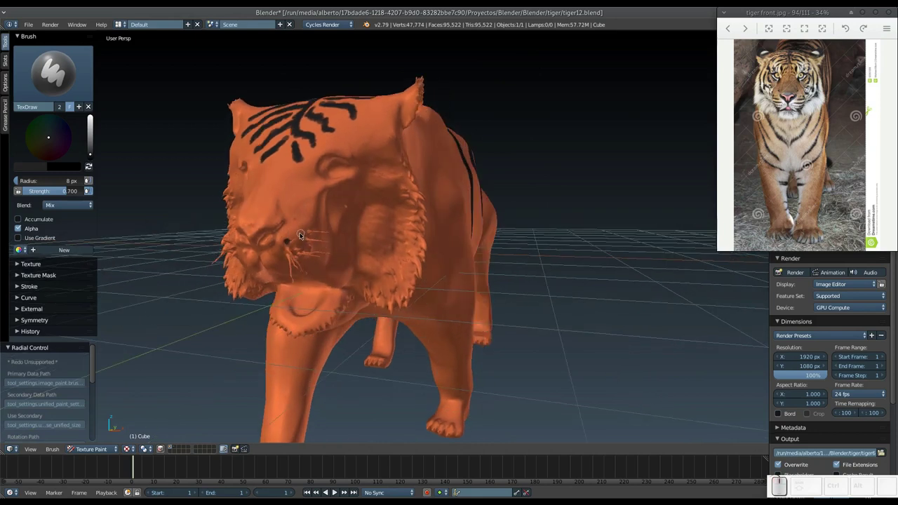
left_click_drag(301, 240, 318, 230)
middle_click(323, 234)
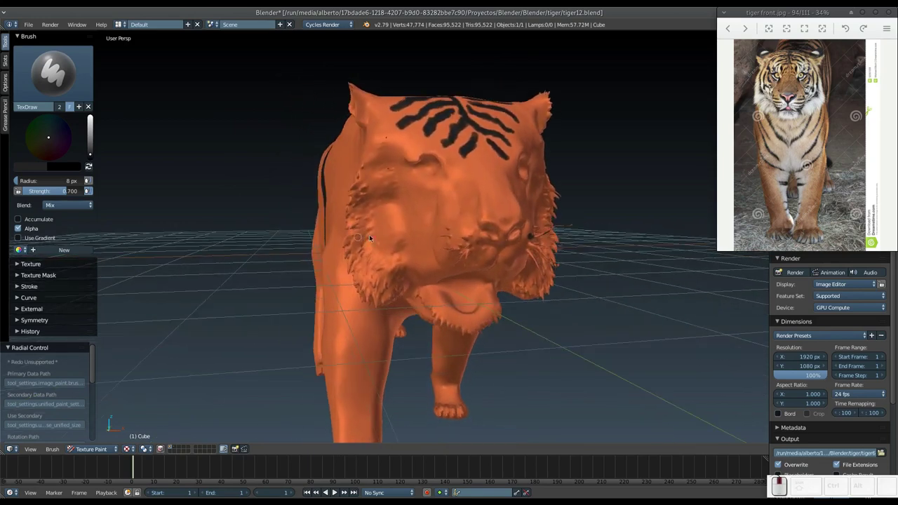
left_click(466, 238)
Undo a stray mark, orbit to face the muzzle and dab another black spot
middle_click(446, 243)
middle_click(503, 271)
key("ctrl+z")
middle_click(517, 271)
middle_click(549, 295)
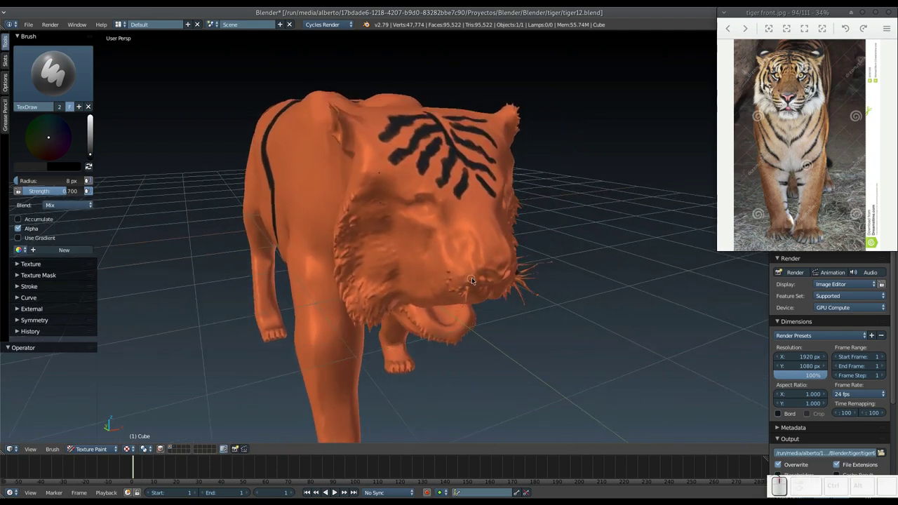
left_click(472, 280)
Dab a cluster of black whisker spots starting the row on the muzzle
left_click(459, 277)
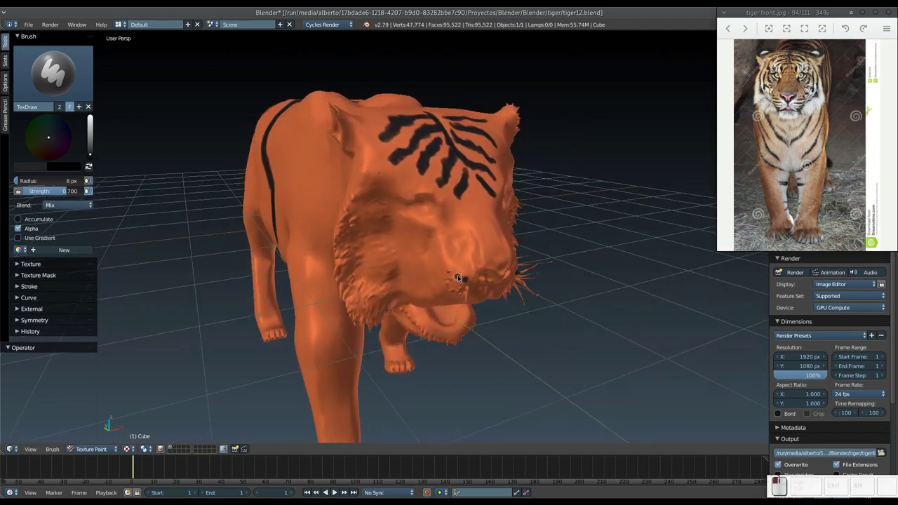
left_click(455, 273)
left_click(449, 268)
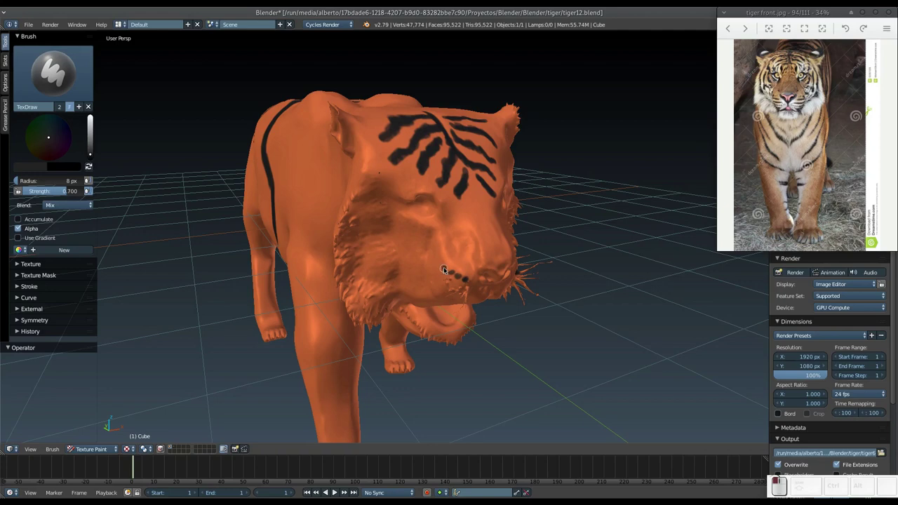
left_click(457, 273)
left_click_drag(451, 267, 405, 255)
left_click_drag(456, 272, 423, 269)
middle_click(356, 226)
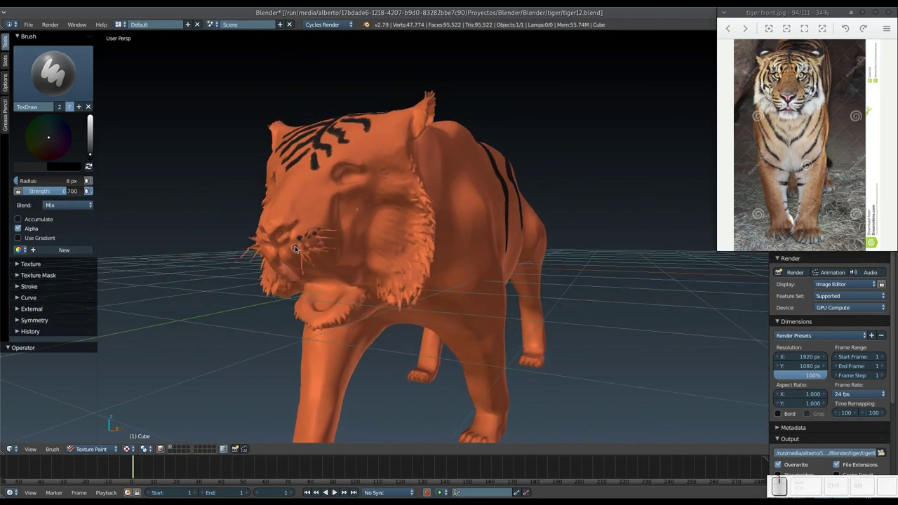
Continue the row of black spots outward along the muzzle toward the side of the head
left_click_drag(296, 248, 307, 247)
left_click(306, 246)
left_click(298, 248)
middle_click(298, 236)
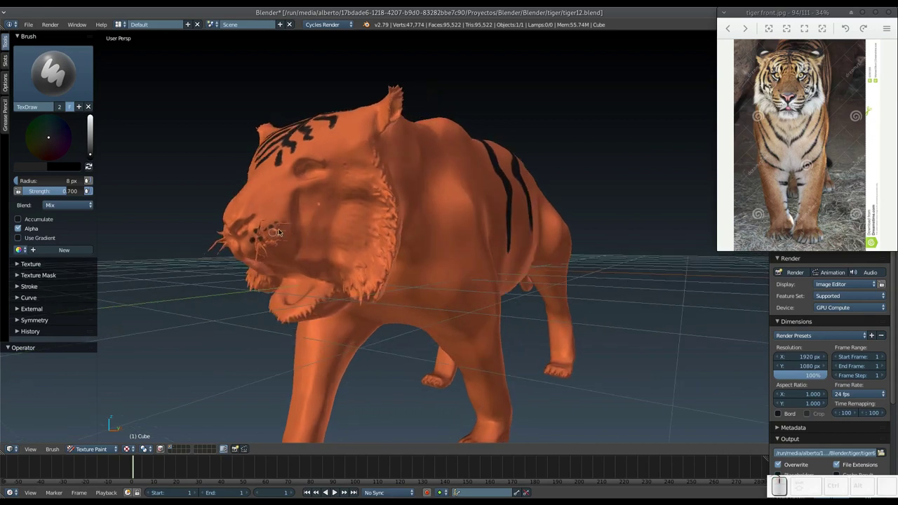
left_click(263, 237)
left_click(265, 229)
left_click_drag(272, 236, 285, 235)
left_click_drag(277, 233, 255, 237)
middle_click(255, 233)
Zoom in on the muzzle, darken existing spots and add the last ones in the row
left_click_drag(202, 262, 209, 259)
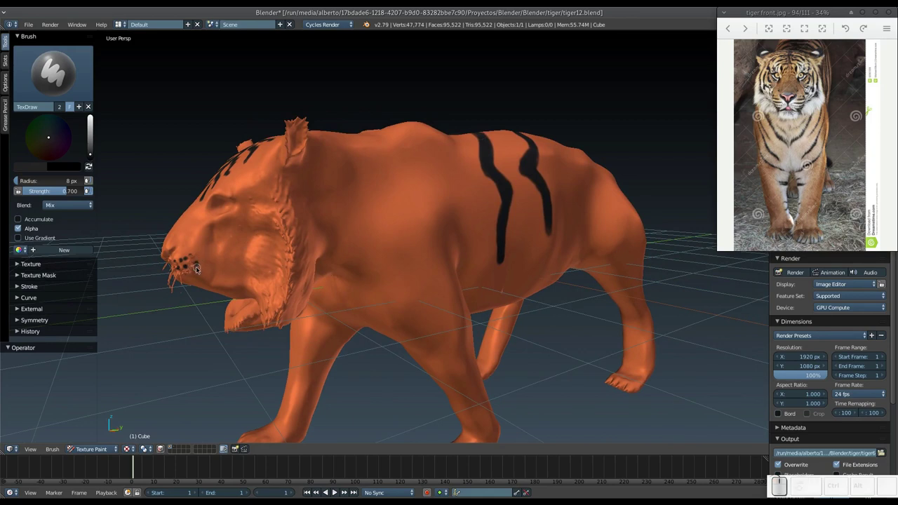
key("KP_Add")
middle_click(198, 271)
middle_click(294, 281)
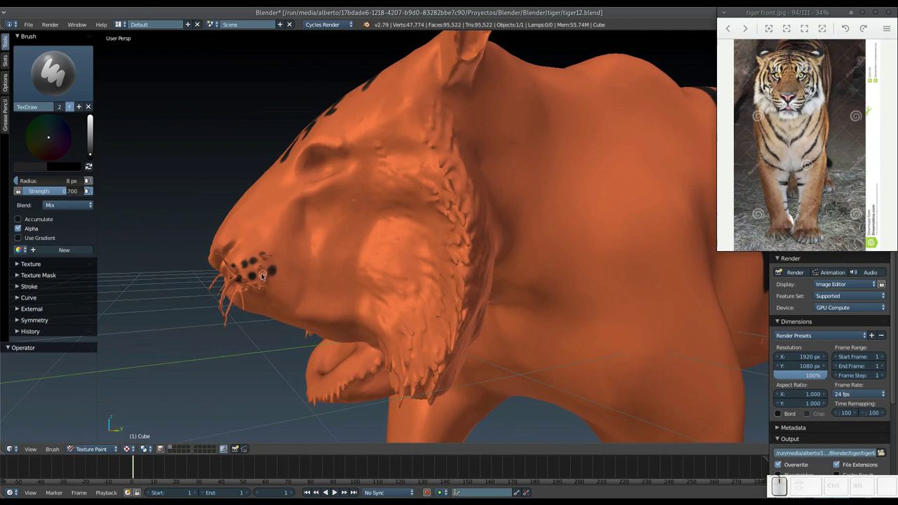
left_click_drag(259, 273, 273, 267)
left_click(259, 272)
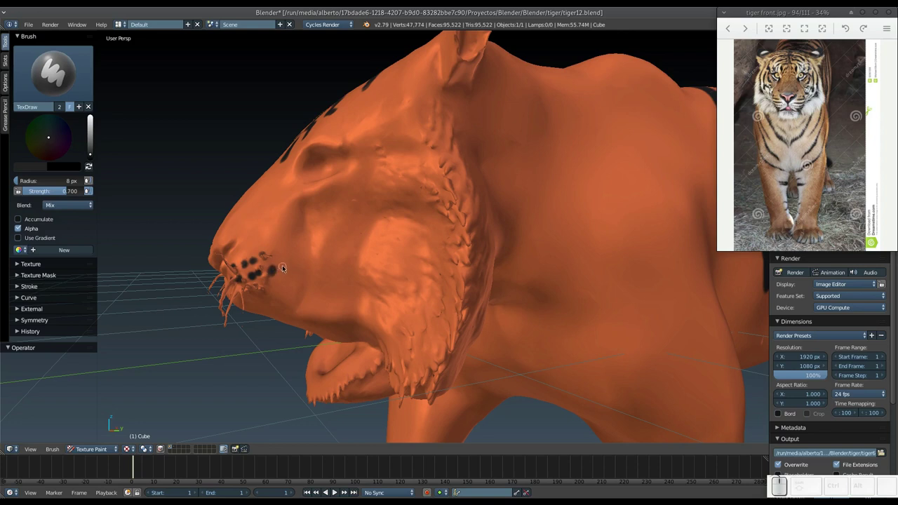
left_click_drag(285, 265, 276, 270)
left_click(270, 270)
middle_click(269, 253)
left_click_drag(242, 278, 242, 273)
middle_click(249, 273)
middle_click(366, 261)
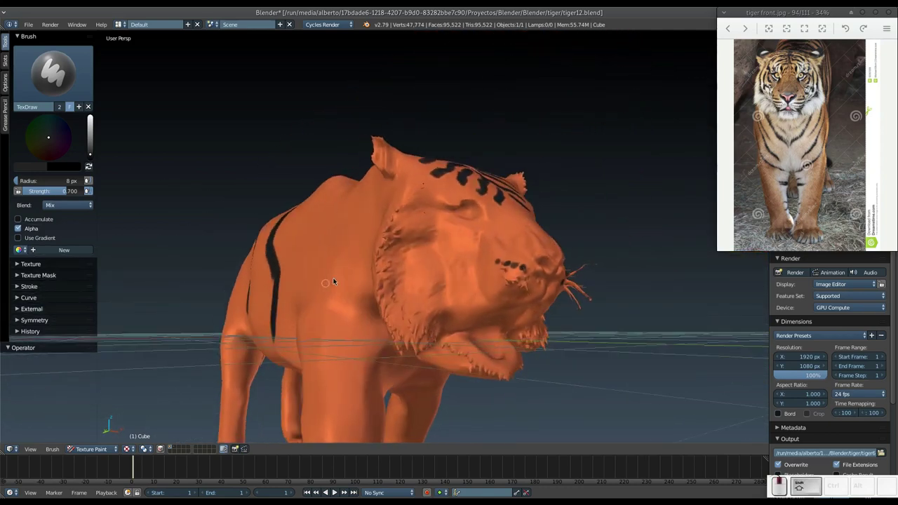
Zoom in and dab the first black spots of a second row below the first
key("KP_Add")
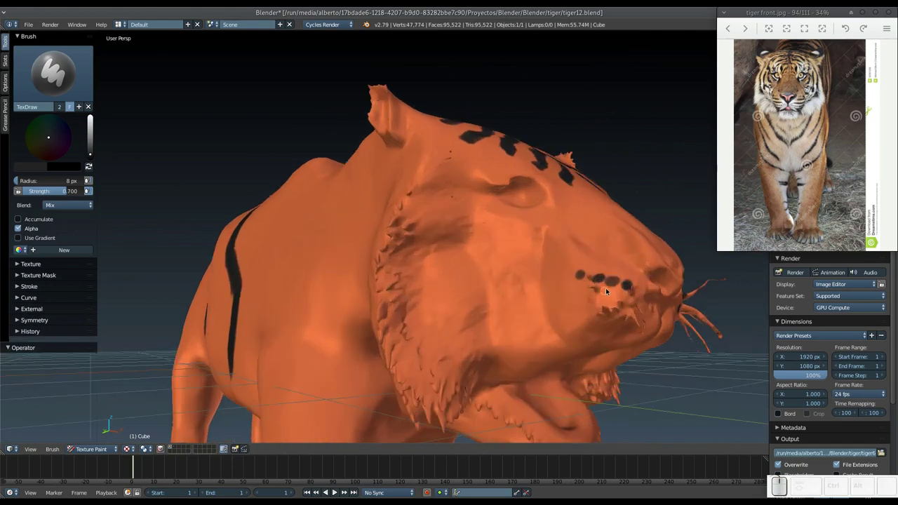
left_click_drag(612, 284, 606, 280)
left_click(605, 281)
left_click(585, 274)
left_click(627, 283)
middle_click(617, 293)
left_click_drag(608, 294, 584, 289)
left_click_drag(586, 290, 584, 296)
Orbit along the muzzle and continue the second row of black spots
middle_click(590, 301)
middle_click(574, 310)
left_click_drag(588, 314, 576, 313)
middle_click(574, 312)
left_click_drag(608, 317, 596, 312)
left_click(594, 312)
left_click_drag(606, 318, 594, 314)
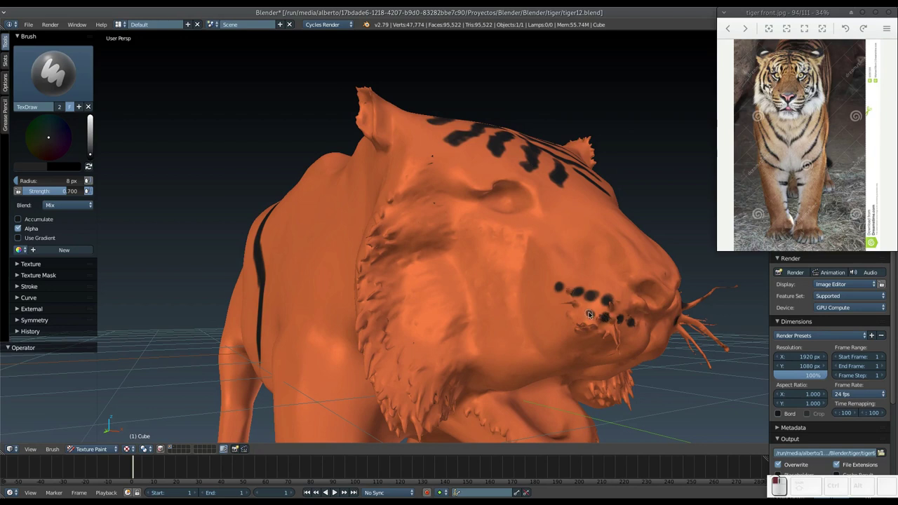
Fill out the lower muzzle rows with more black whisker spots
middle_click(585, 313)
left_click_drag(599, 317, 598, 316)
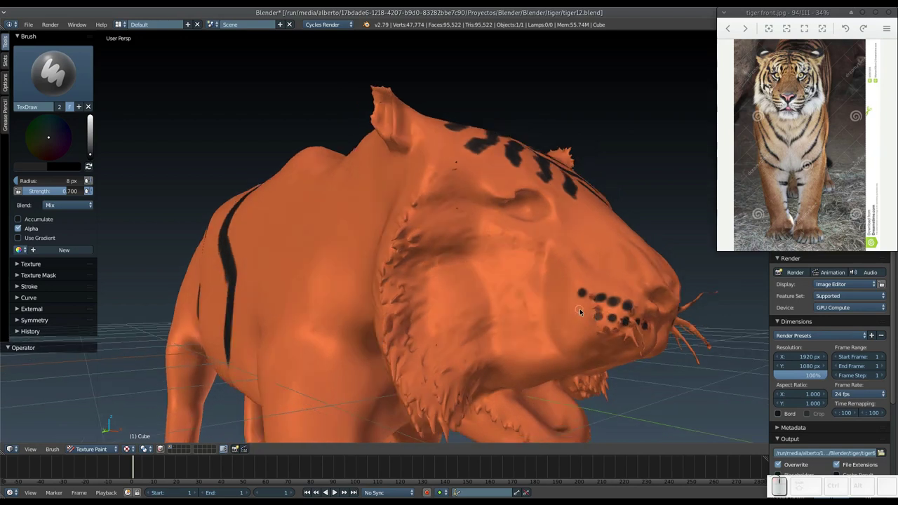
left_click(586, 316)
left_click(605, 317)
left_click_drag(578, 312, 584, 315)
left_click(584, 314)
left_click_drag(578, 310, 565, 296)
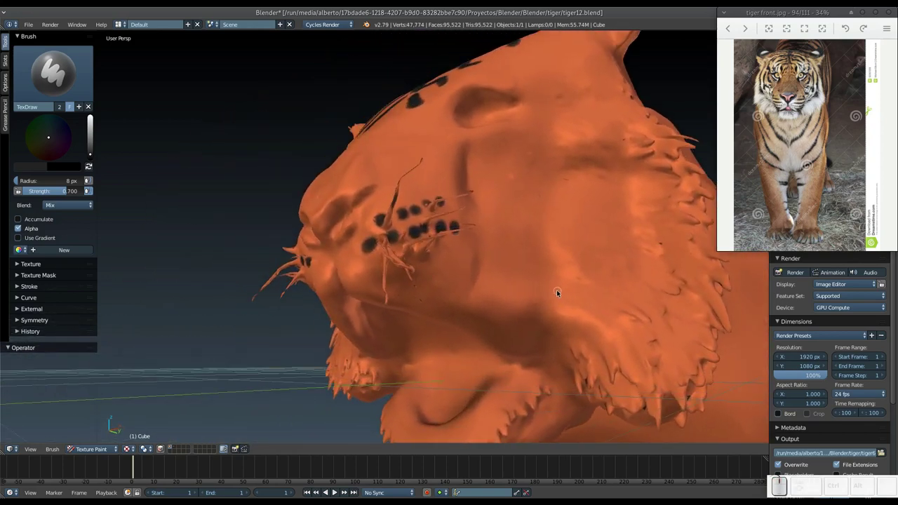
Dab a row of black whisker spots across the opposite cheek of the muzzle
left_click_drag(560, 296, 564, 293)
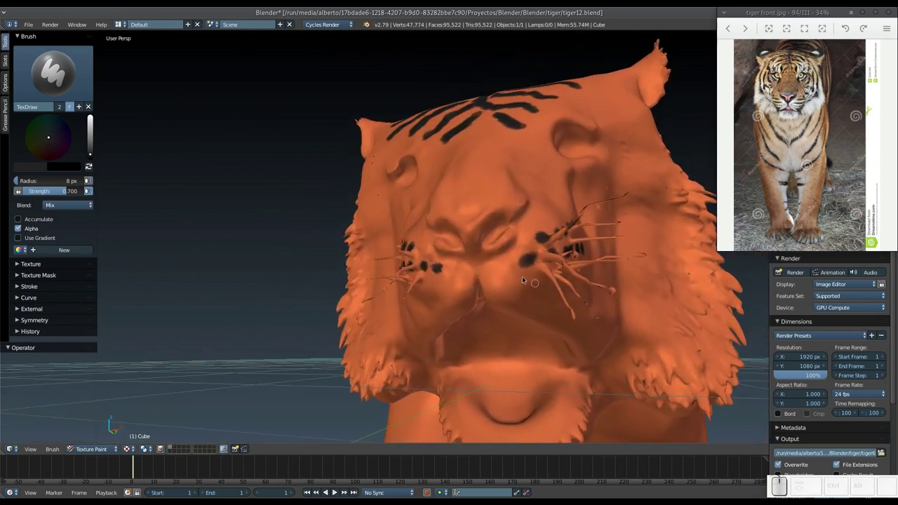
left_click(509, 285)
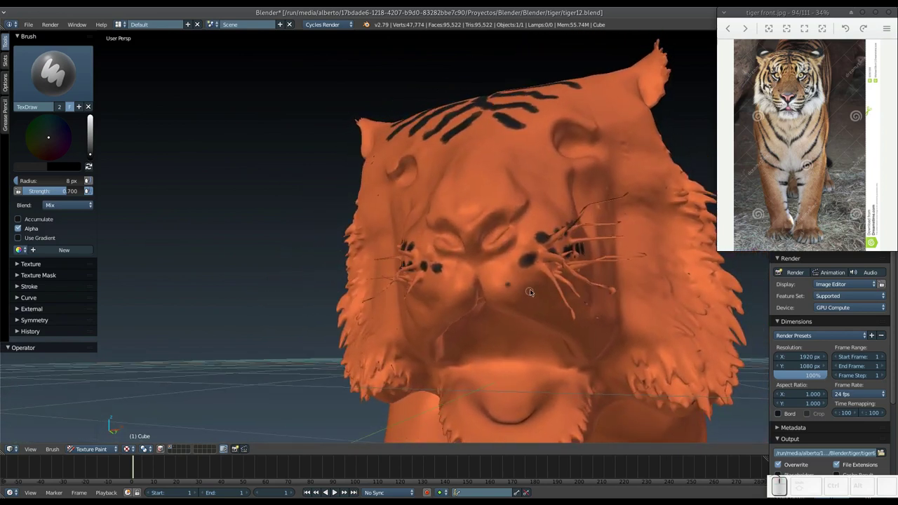
left_click(530, 288)
left_click(547, 291)
middle_click(516, 290)
middle_click(446, 275)
middle_click(420, 280)
middle_click(408, 268)
left_click(410, 243)
left_click_drag(417, 241, 402, 240)
left_click(396, 240)
left_click_drag(433, 239, 433, 242)
left_click(433, 241)
left_click(450, 239)
left_click_drag(468, 240, 437, 242)
left_click(435, 239)
left_click(449, 242)
left_click(473, 243)
Add a second row of black spots lower on that cheek and a mark on the muzzle front
middle_click(425, 254)
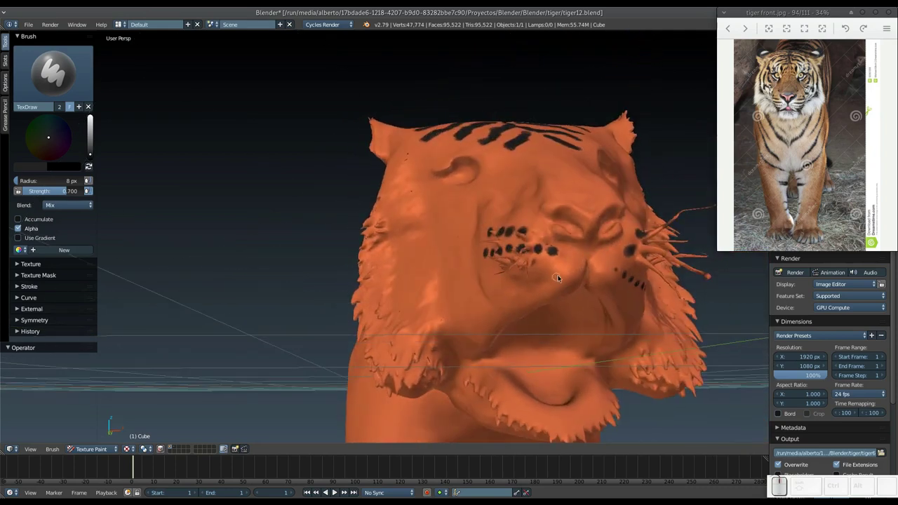
left_click(565, 271)
left_click(547, 275)
middle_click(552, 278)
left_click_drag(574, 276, 559, 282)
left_click(559, 282)
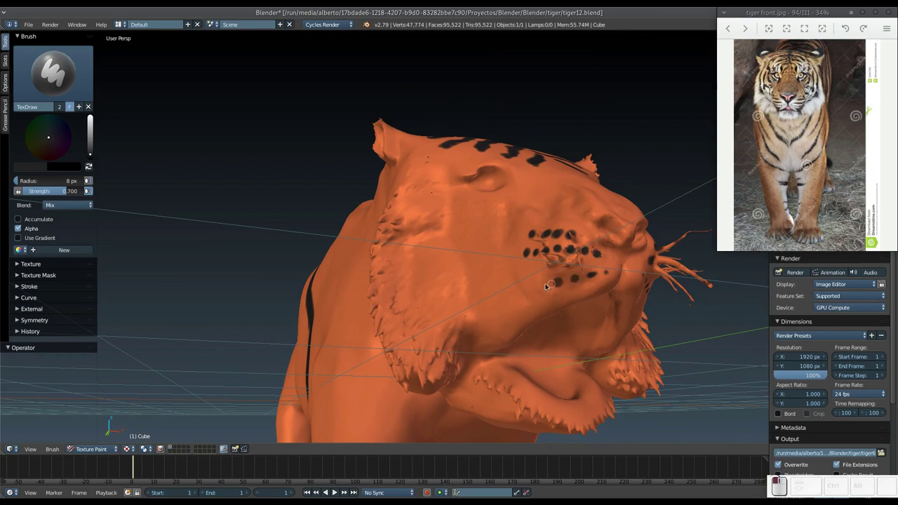
left_click_drag(541, 283, 523, 286)
left_click(522, 289)
left_click(558, 282)
left_click(576, 278)
left_click_drag(542, 285, 476, 304)
middle_click(482, 271)
middle_click(484, 275)
middle_click(508, 274)
left_click_drag(516, 284, 515, 240)
Paint dark marks along the jaw from below, undoing a misplaced jaw-corner dab
middle_click(489, 243)
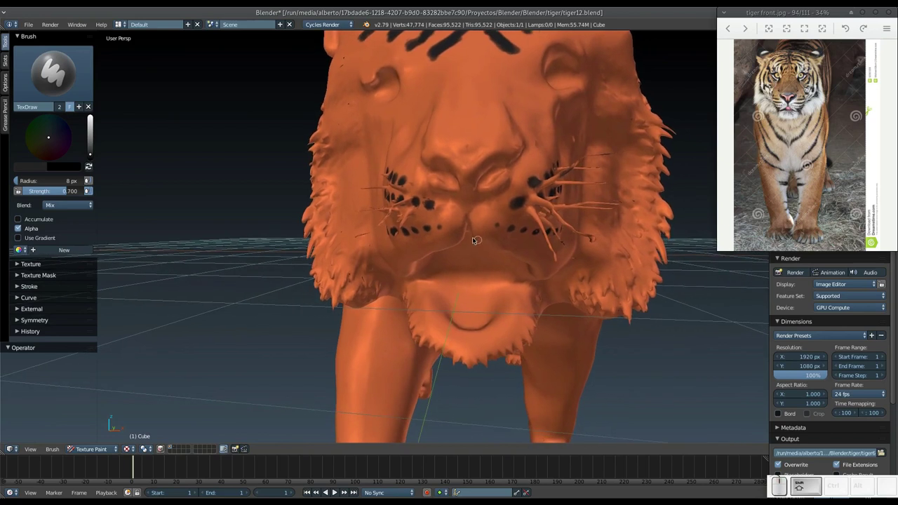
left_click_drag(406, 255, 446, 250)
middle_click(429, 248)
left_click_drag(538, 228, 548, 241)
middle_click(533, 230)
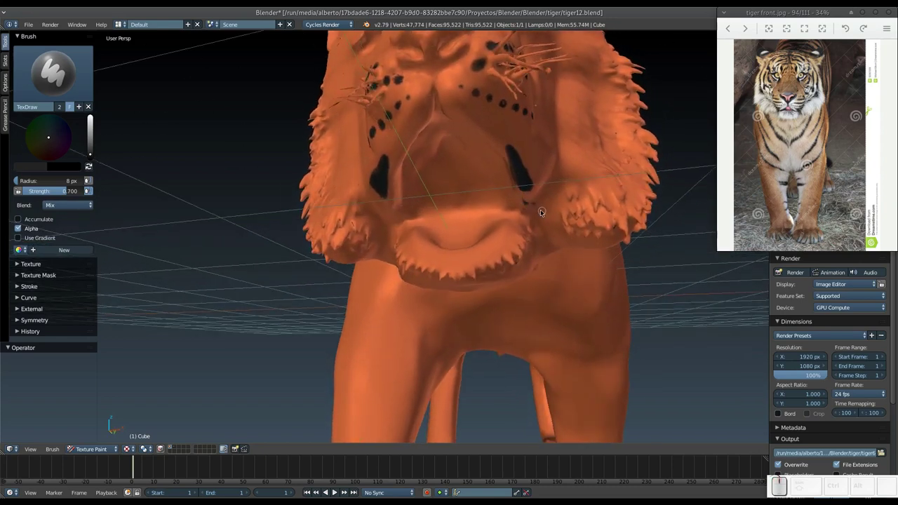
left_click_drag(537, 222, 540, 223)
key("ctrl+z")
key("ctrl+z")
Stroke a dark black outline along the jaw line back toward the face
left_click_drag(523, 180, 513, 196)
middle_click(513, 202)
left_click_drag(505, 216, 478, 201)
middle_click(500, 212)
left_click_drag(475, 235, 503, 263)
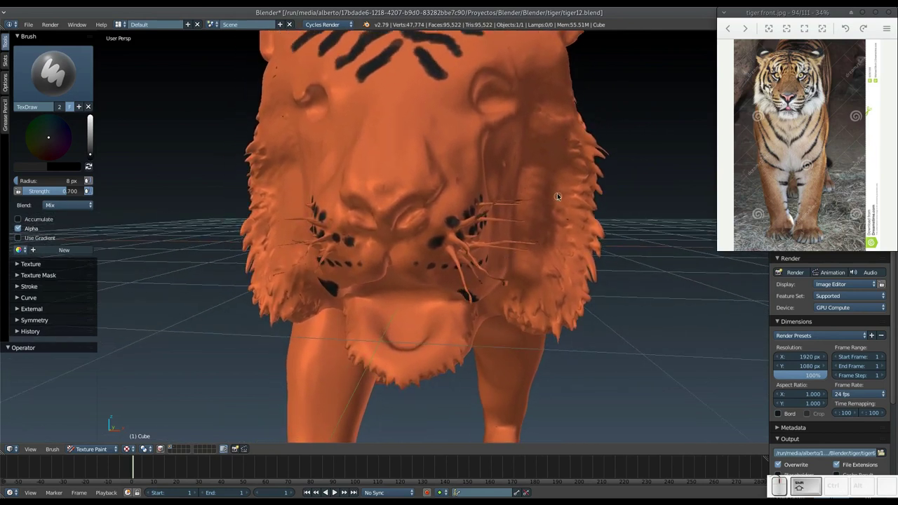
Paint black outline strokes along the chin while orbiting the head
middle_click(543, 209)
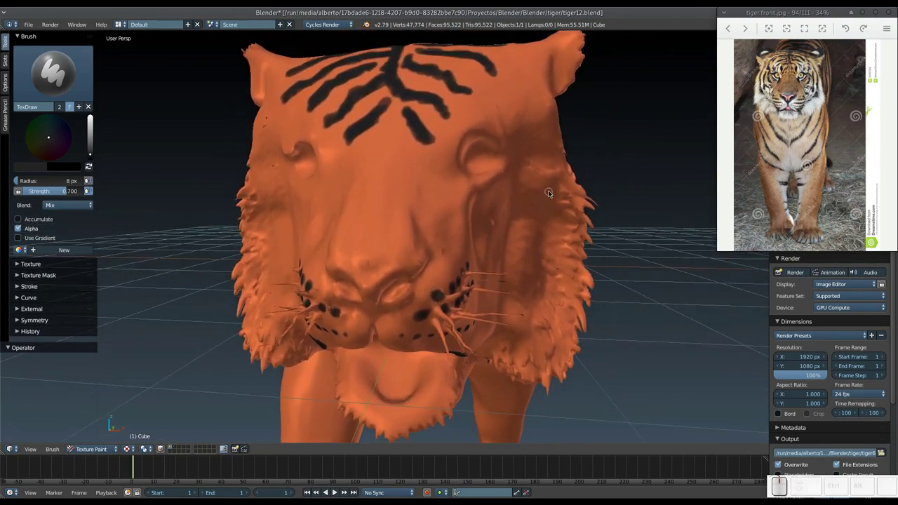
left_click_drag(521, 107, 524, 287)
middle_click(526, 276)
left_click_drag(554, 216, 554, 223)
middle_click(550, 225)
middle_click(543, 211)
left_click_drag(534, 219, 528, 230)
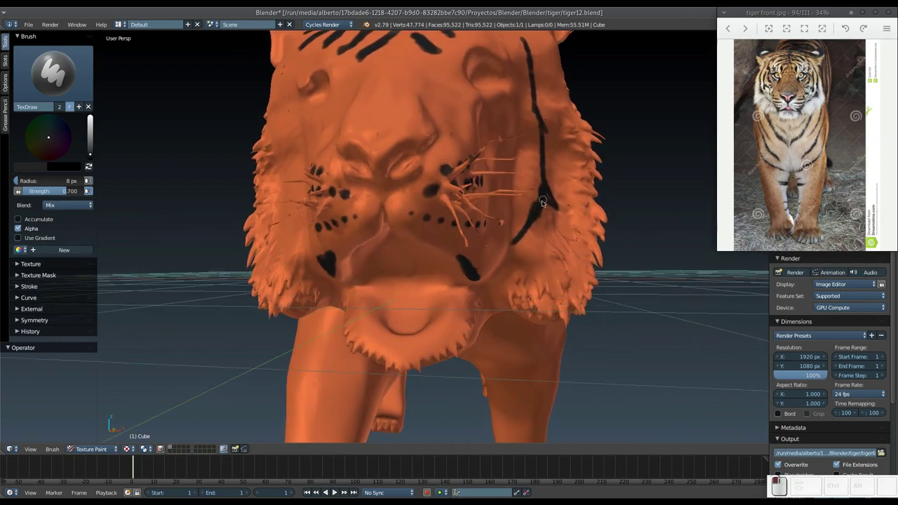
Start a black stripe down the left cheek from beside the eye and extend it toward the muzzle
middle_click(530, 206)
left_click_drag(523, 60, 547, 198)
left_click(540, 209)
left_click_drag(544, 230, 551, 219)
left_click_drag(539, 231, 522, 235)
left_click_drag(521, 238, 496, 264)
middle_click(527, 265)
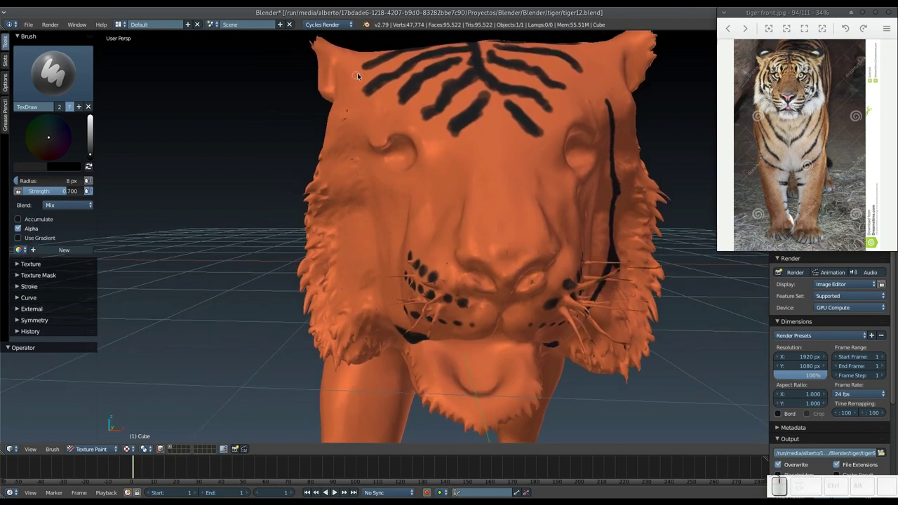
Lengthen the left-cheek stripe into one long curve down the side of the face
left_click_drag(354, 101, 338, 138)
middle_click(342, 139)
middle_click(346, 150)
left_click_drag(373, 140, 369, 271)
left_click_drag(371, 277, 395, 307)
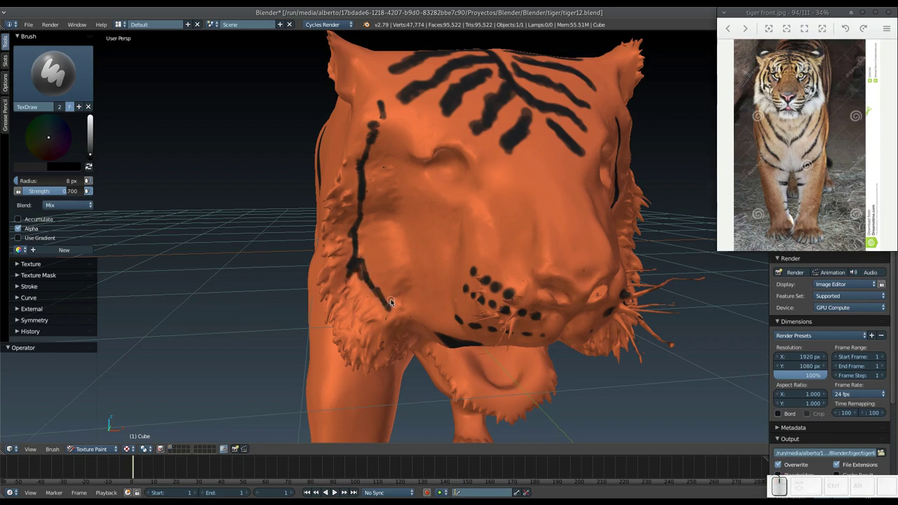
Thicken the lower end of the cheek stripe with dabs and a long stroke
left_click(401, 312)
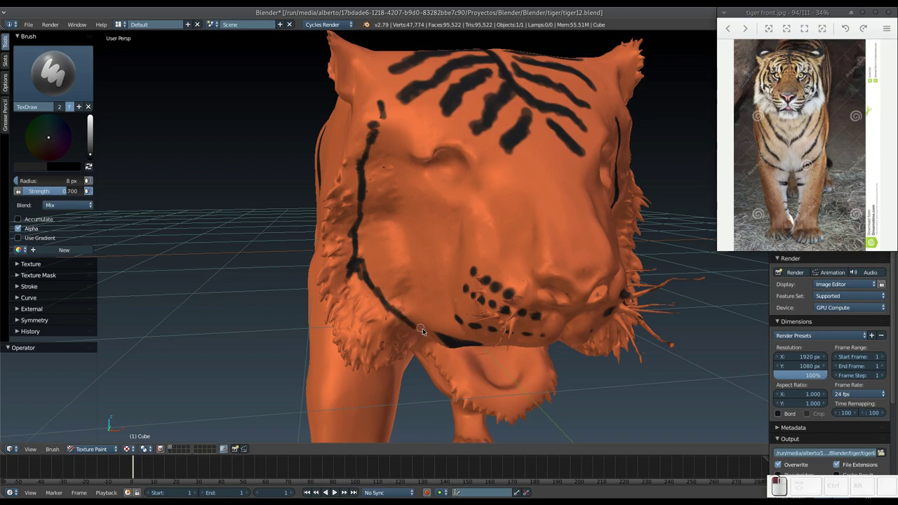
left_click(377, 287)
left_click_drag(361, 260, 364, 231)
left_click(358, 225)
left_click_drag(364, 196, 408, 311)
Paint a matching black stripe along the other side of the face
middle_click(397, 293)
left_click_drag(516, 279, 509, 274)
middle_click(507, 278)
left_click_drag(493, 256, 551, 236)
left_click_drag(554, 231, 536, 223)
middle_click(532, 242)
left_click_drag(530, 266, 414, 277)
left_click_drag(377, 266, 364, 230)
left_click_drag(308, 181, 304, 189)
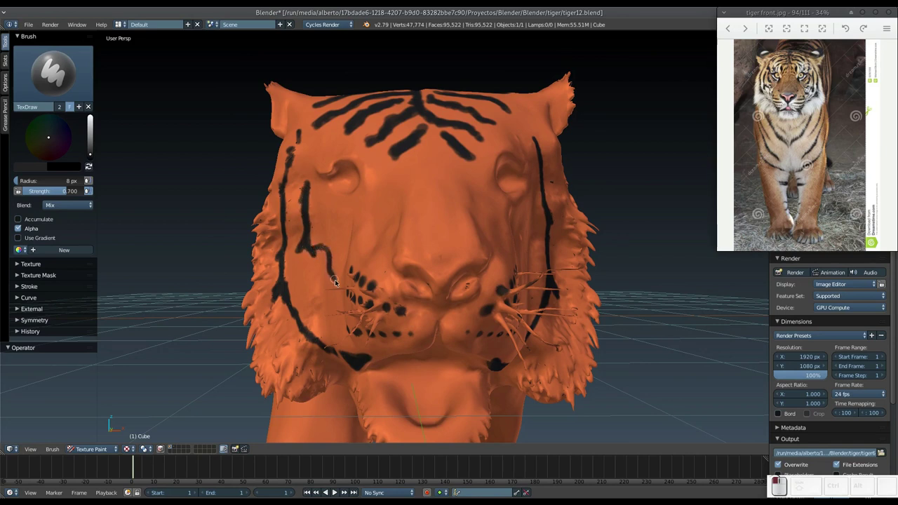
Add short black marks on the right cheek and dabs beside the eyes
left_click_drag(315, 248, 307, 240)
left_click(304, 244)
left_click(303, 197)
left_click_drag(468, 216, 484, 213)
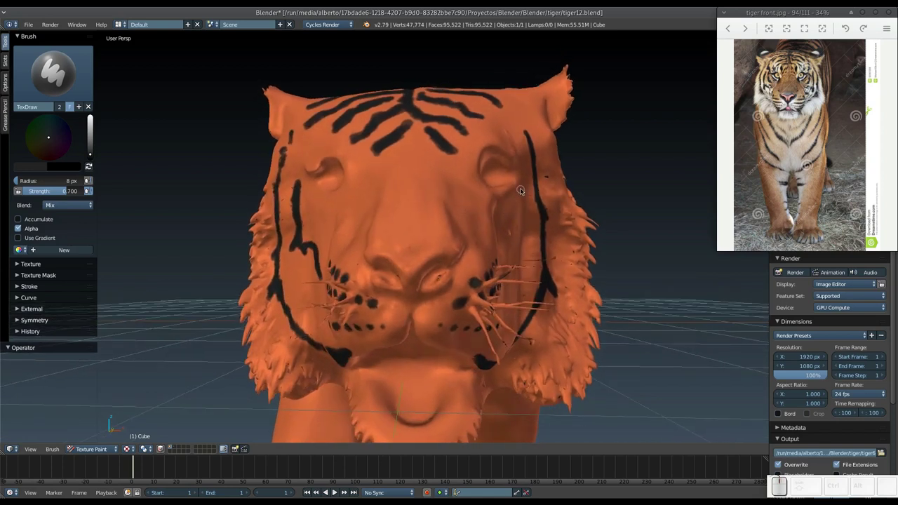
left_click(527, 185)
left_click_drag(524, 201, 511, 232)
Build up a black stripe beside the eye with repeated overlapping strokes
middle_click(504, 235)
left_click_drag(483, 249, 471, 265)
left_click_drag(480, 260, 424, 263)
left_click_drag(411, 287, 404, 289)
left_click_drag(412, 288, 396, 278)
left_click_drag(416, 271, 439, 203)
left_click_drag(430, 188, 418, 254)
left_click_drag(424, 254, 426, 258)
middle_click(427, 263)
middle_click(441, 242)
left_click_drag(434, 286, 435, 300)
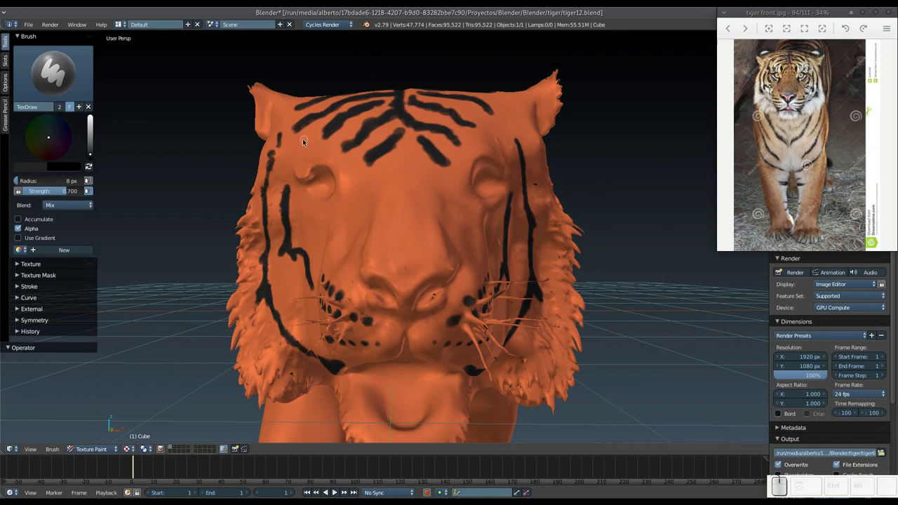
Paint short black stripes beside the right eye and the left eye
left_click(308, 139)
left_click_drag(301, 144, 341, 138)
middle_click(495, 159)
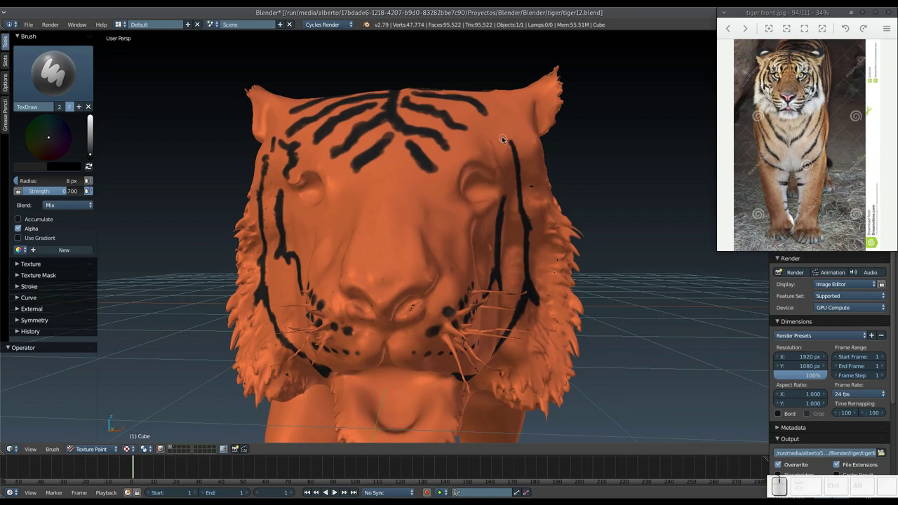
left_click_drag(503, 140, 452, 171)
middle_click(432, 195)
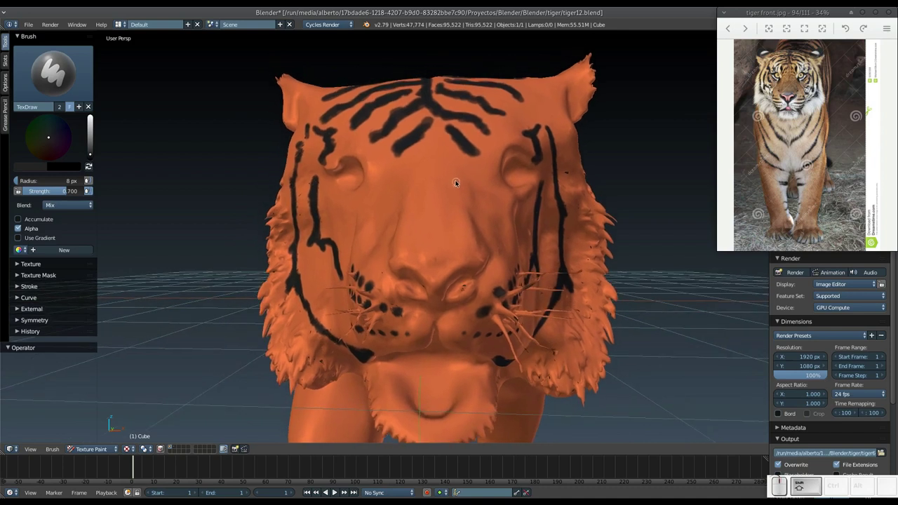
left_click_drag(461, 188, 457, 185)
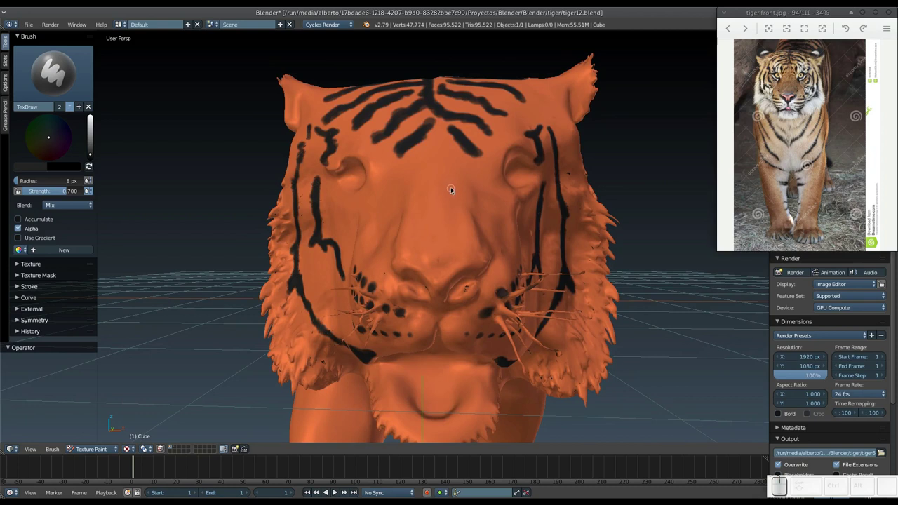
Trace a black line around the chin edge from underneath and touch it up
middle_click(443, 251)
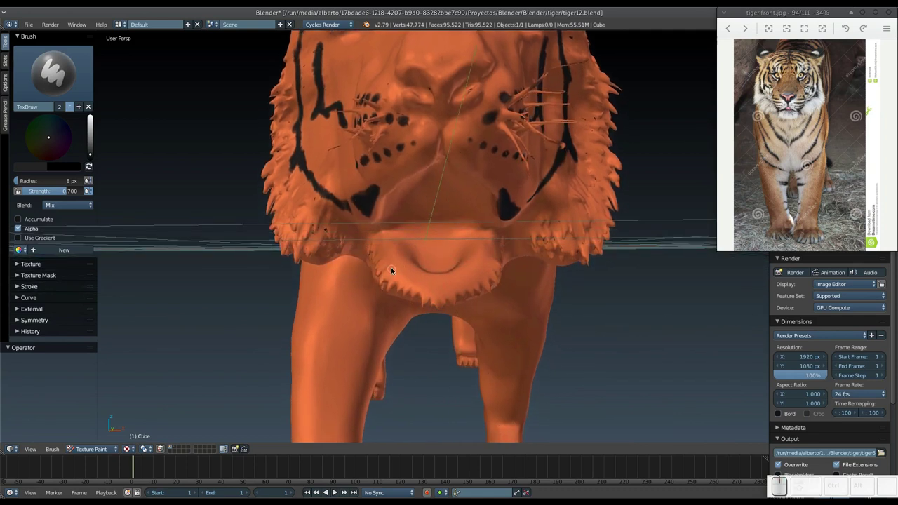
left_click_drag(398, 271, 405, 253)
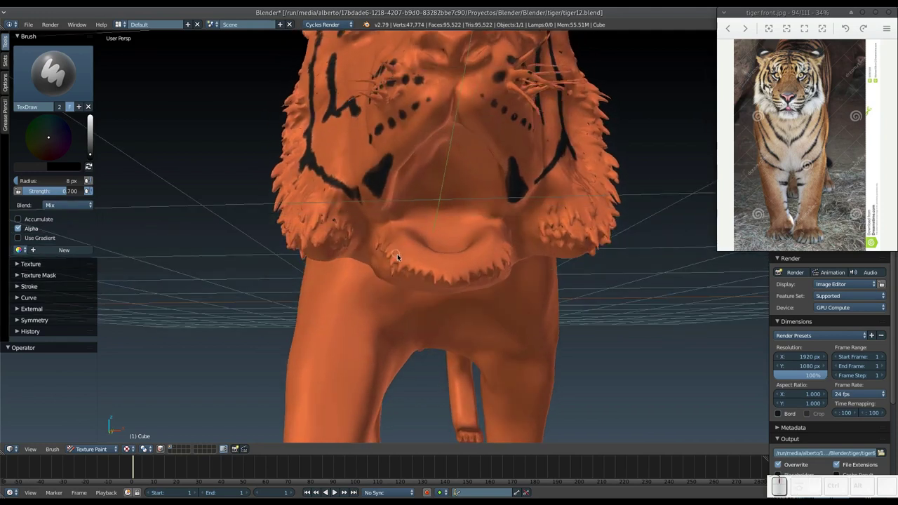
left_click_drag(386, 235, 415, 259)
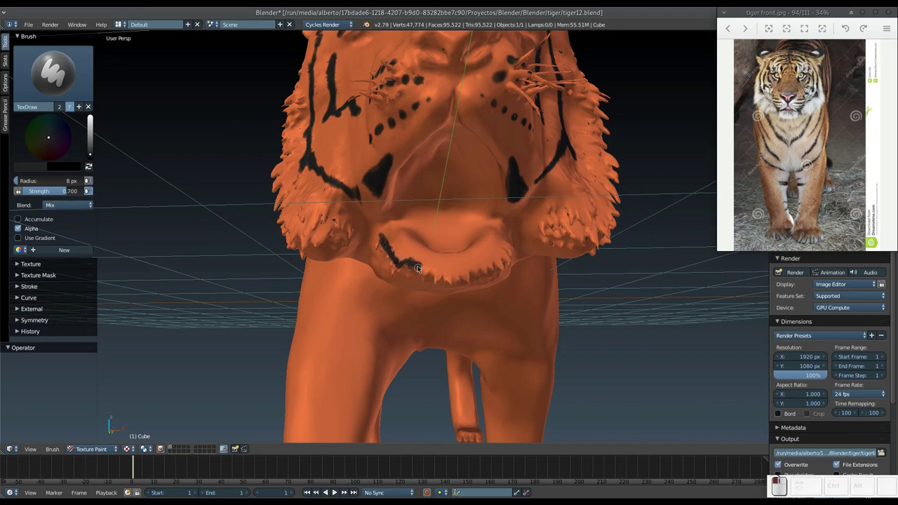
left_click_drag(428, 268, 487, 253)
middle_click(479, 254)
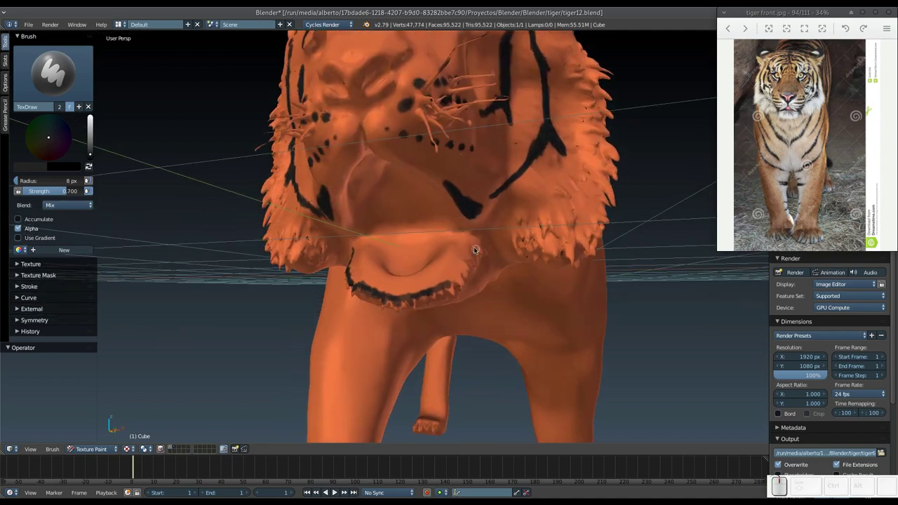
left_click_drag(481, 247, 433, 281)
middle_click(437, 283)
left_click(479, 291)
Touch up the chin outline and start a mouth line up toward the jaw corner
left_click_drag(445, 296, 391, 268)
left_click_drag(385, 256, 399, 262)
middle_click(397, 269)
left_click_drag(390, 310, 392, 294)
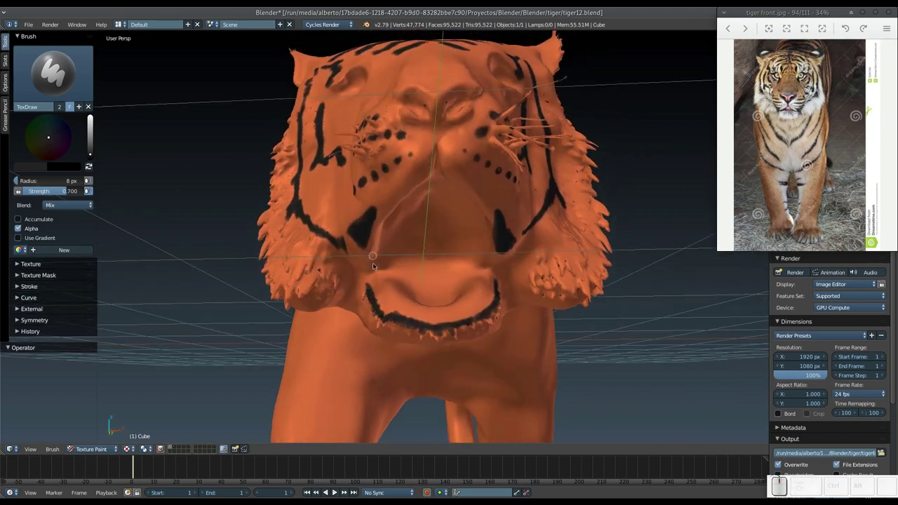
left_click_drag(369, 281, 387, 233)
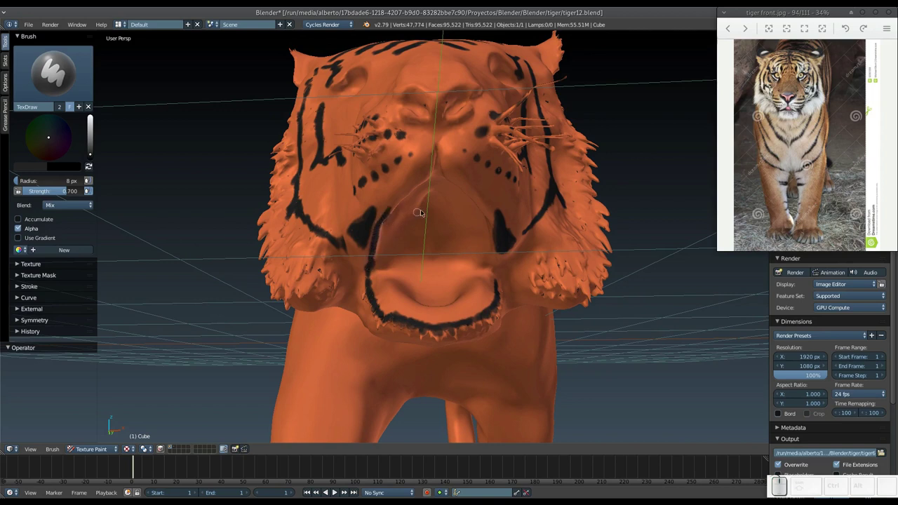
Paint a black line from below the nose down around the mouth to the jaw
left_click(442, 141)
left_click_drag(441, 139, 425, 180)
left_click(429, 177)
left_click(440, 143)
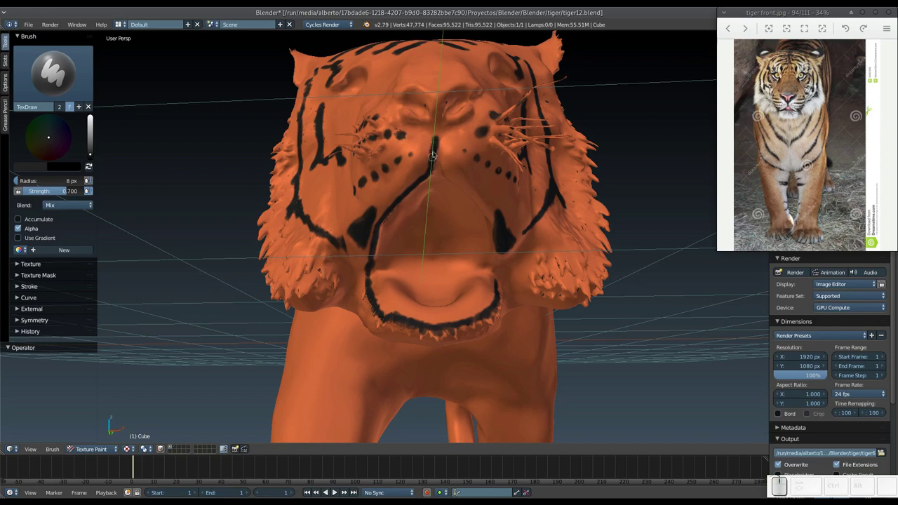
left_click_drag(441, 147, 439, 152)
left_click_drag(439, 148, 477, 195)
middle_click(471, 175)
left_click_drag(484, 159, 484, 162)
left_click(499, 195)
left_click(467, 144)
Paint the matching mouth line on the other side down to the jaw
middle_click(455, 174)
left_click_drag(452, 195, 472, 201)
left_click(464, 221)
left_click_drag(456, 219, 412, 180)
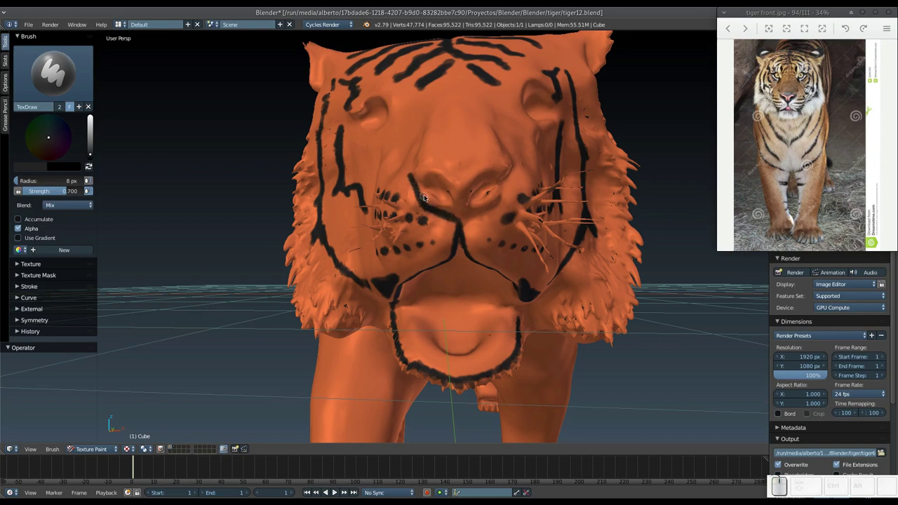
Paint black over the tiger's nose around the nostrils, checking it from several angles
left_click_drag(422, 189, 434, 190)
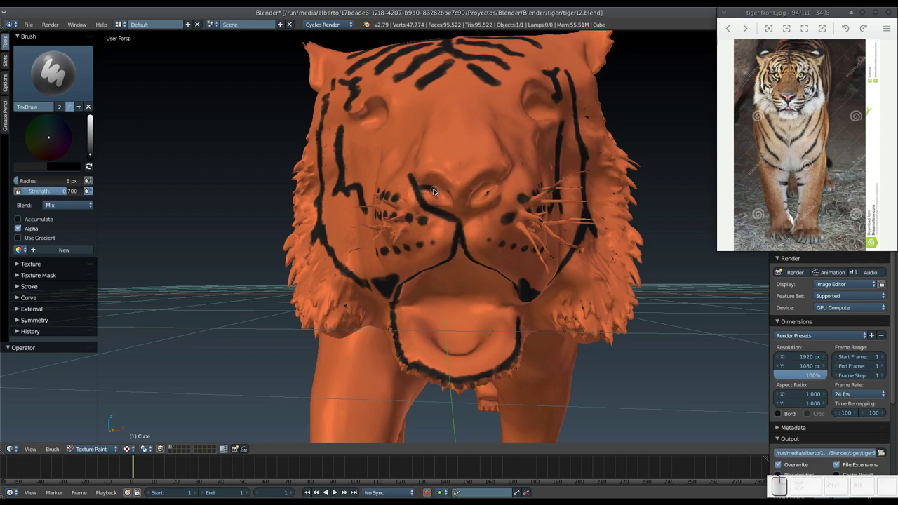
left_click(432, 190)
left_click_drag(428, 194, 428, 186)
middle_click(432, 185)
left_click_drag(455, 152, 443, 168)
middle_click(441, 174)
middle_click(425, 181)
middle_click(413, 198)
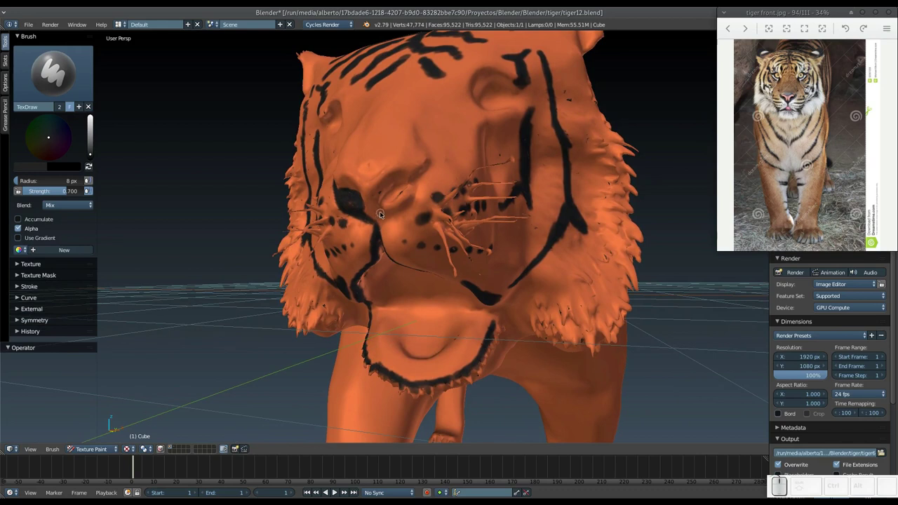
left_click_drag(372, 214, 381, 193)
middle_click(381, 193)
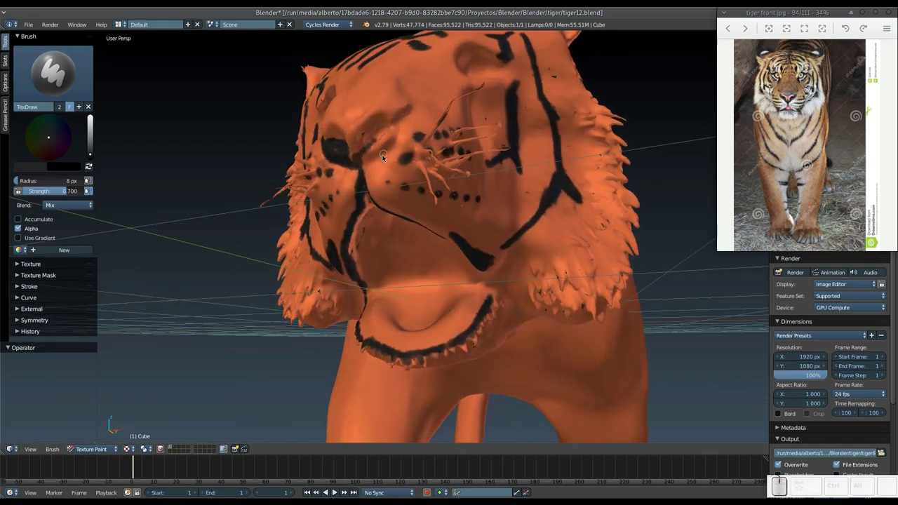
middle_click(385, 166)
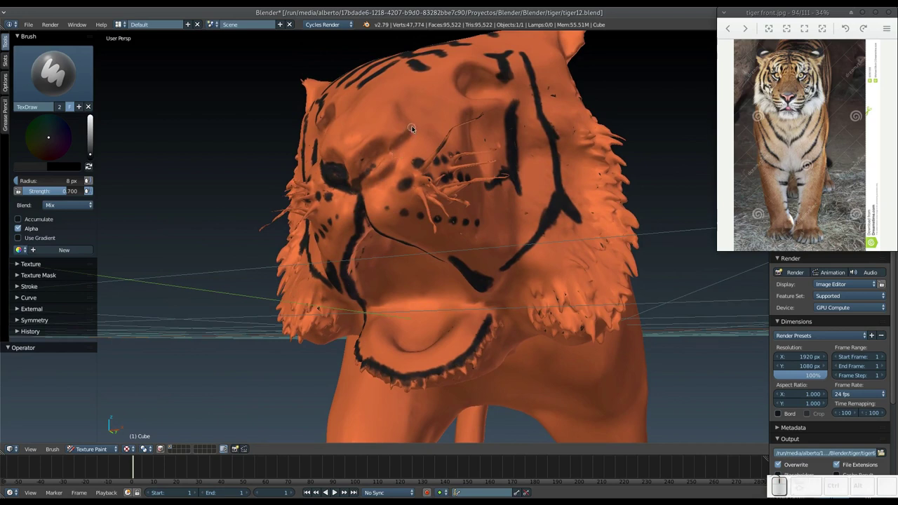
left_click_drag(419, 136, 376, 169)
left_click_drag(378, 172, 380, 164)
Extend the black nose marking with dark lines sweeping outward toward the eyes
middle_click(382, 167)
left_click_drag(434, 208, 426, 211)
middle_click(433, 217)
left_click_drag(450, 231, 458, 223)
middle_click(452, 217)
left_click_drag(412, 172, 407, 173)
middle_click(398, 174)
left_click_drag(354, 175, 408, 245)
middle_click(419, 254)
left_click_drag(469, 265, 469, 254)
middle_click(472, 250)
left_click_drag(486, 209, 484, 212)
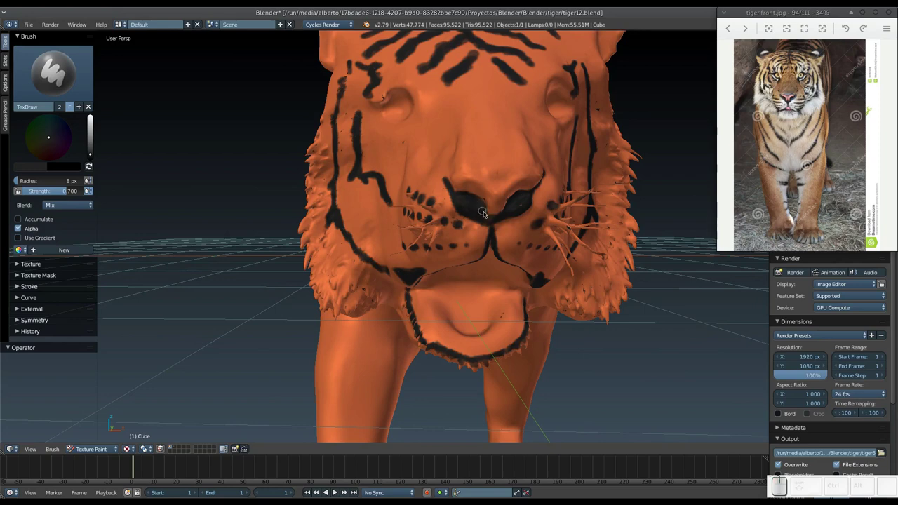
Fill the nose marking with more black so it spreads up over the nostrils toward the bridge
middle_click(476, 207)
left_click_drag(466, 209, 434, 211)
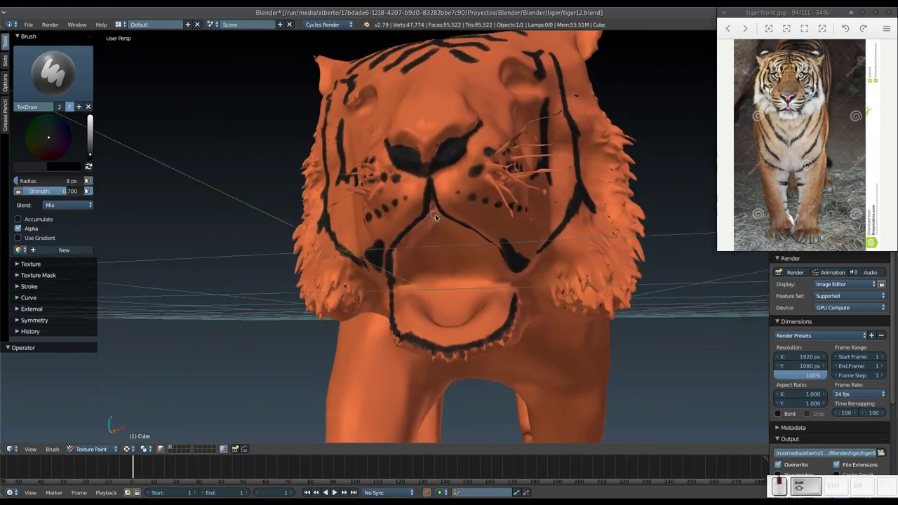
middle_click(442, 223)
left_click_drag(465, 210, 455, 208)
left_click_drag(453, 211, 455, 196)
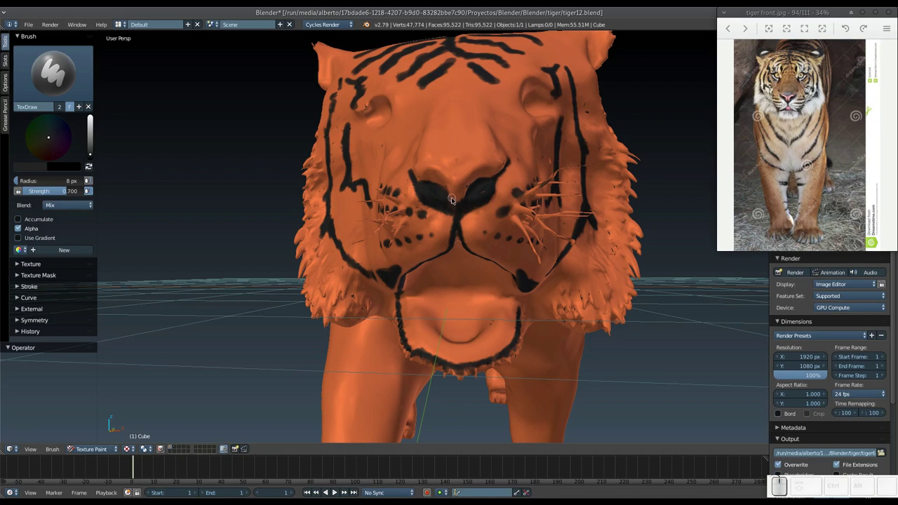
middle_click(452, 207)
left_click_drag(477, 185, 473, 201)
middle_click(484, 197)
left_click_drag(479, 197, 471, 196)
middle_click(476, 198)
left_click_drag(481, 191, 459, 213)
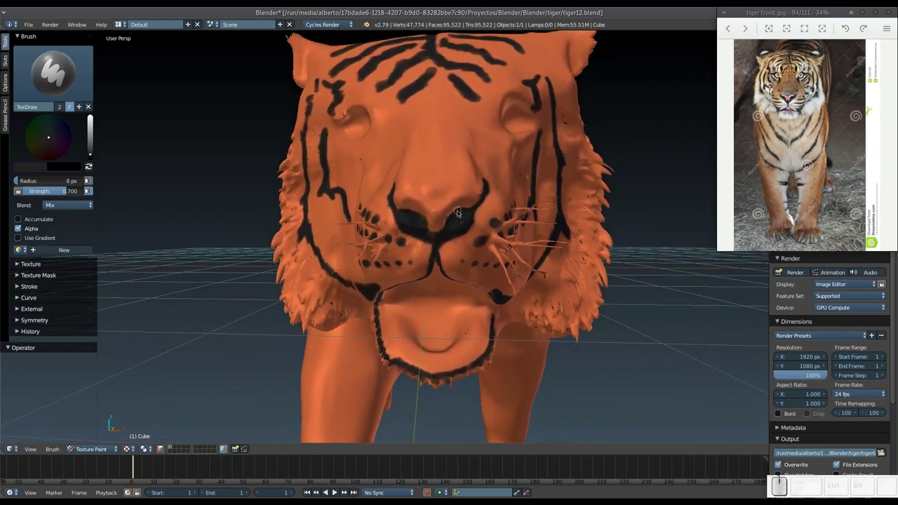
left_click(465, 205)
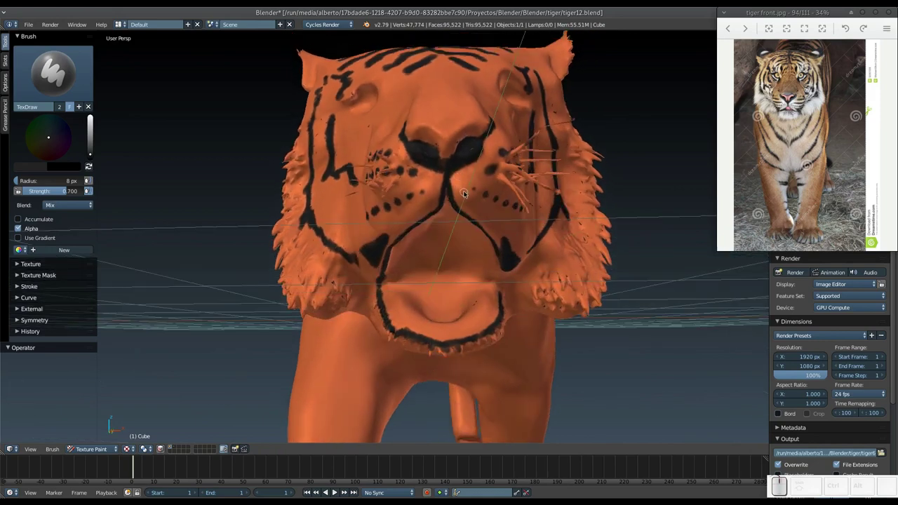
Dab and stroke more black forehead stripes above and beside the left eye
left_click_drag(464, 206, 467, 232)
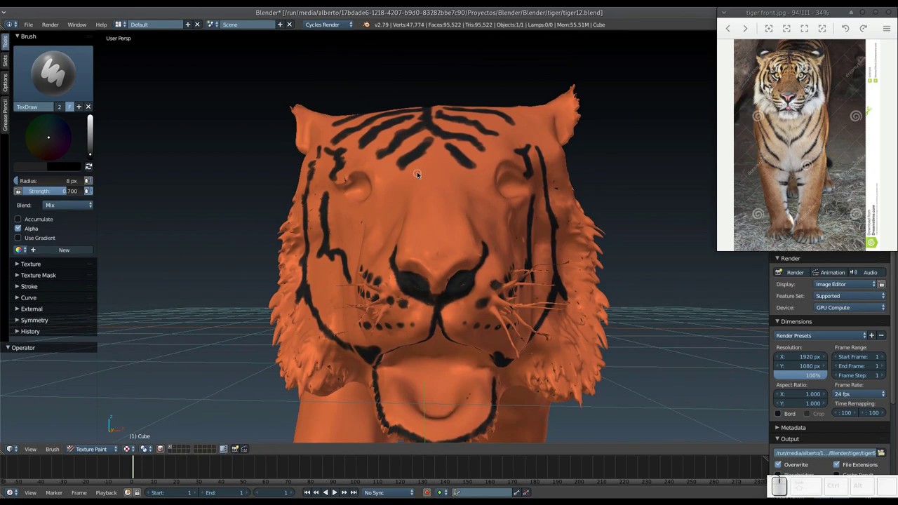
left_click(423, 159)
left_click(413, 180)
left_click(456, 153)
left_click(461, 173)
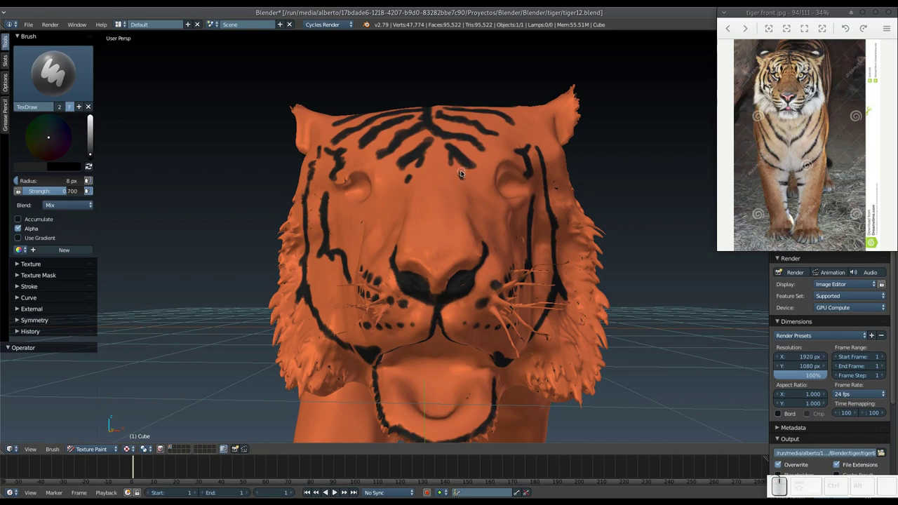
middle_click(459, 183)
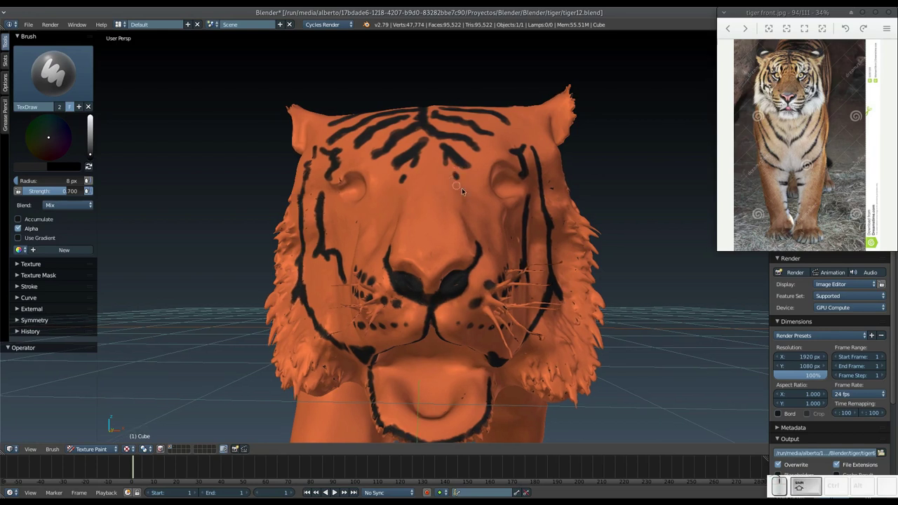
middle_click(503, 207)
left_click_drag(501, 208, 491, 209)
middle_click(483, 213)
left_click_drag(410, 239, 443, 229)
left_click_drag(449, 228, 492, 224)
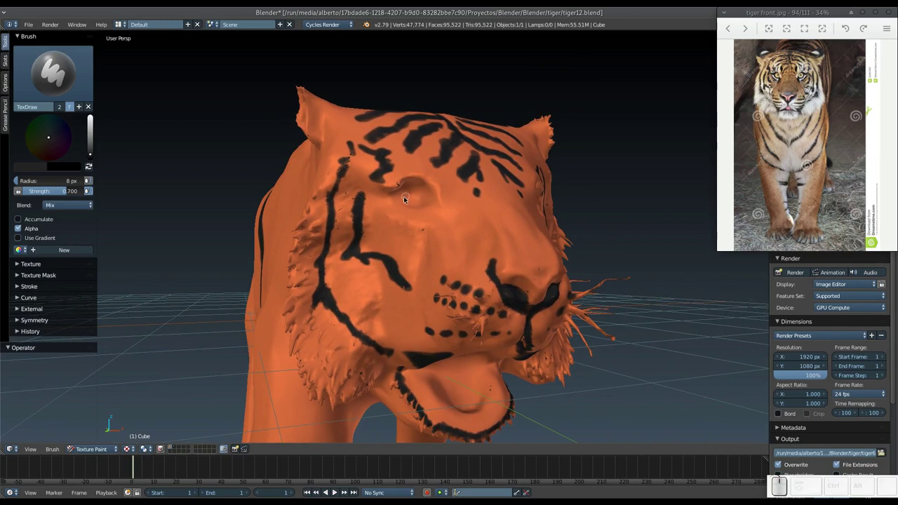
left_click_drag(386, 206, 389, 200)
middle_click(371, 220)
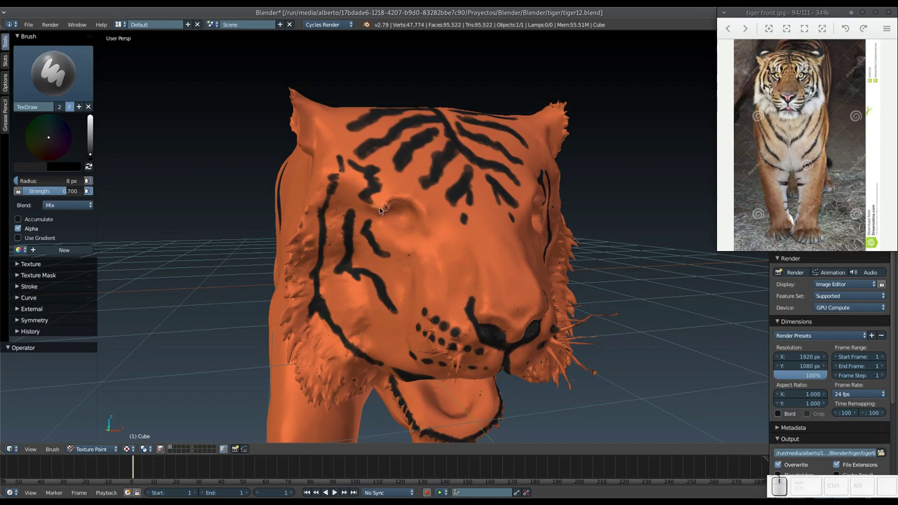
left_click_drag(372, 211, 412, 204)
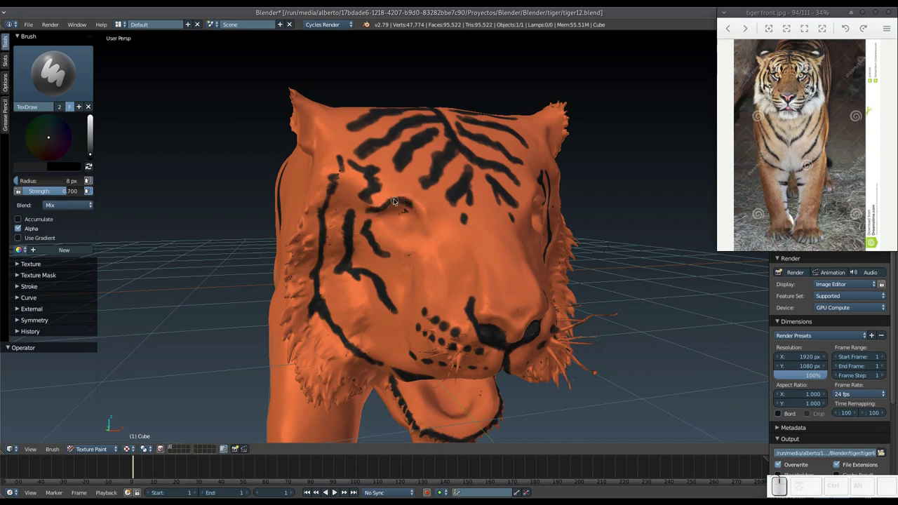
Paint a closed black outline around the tiger's left eye, joining the nearby stripes
middle_click(378, 200)
left_click_drag(387, 186, 367, 187)
middle_click(363, 188)
left_click(372, 173)
left_click_drag(360, 178, 374, 170)
middle_click(370, 190)
middle_click(376, 216)
left_click(379, 227)
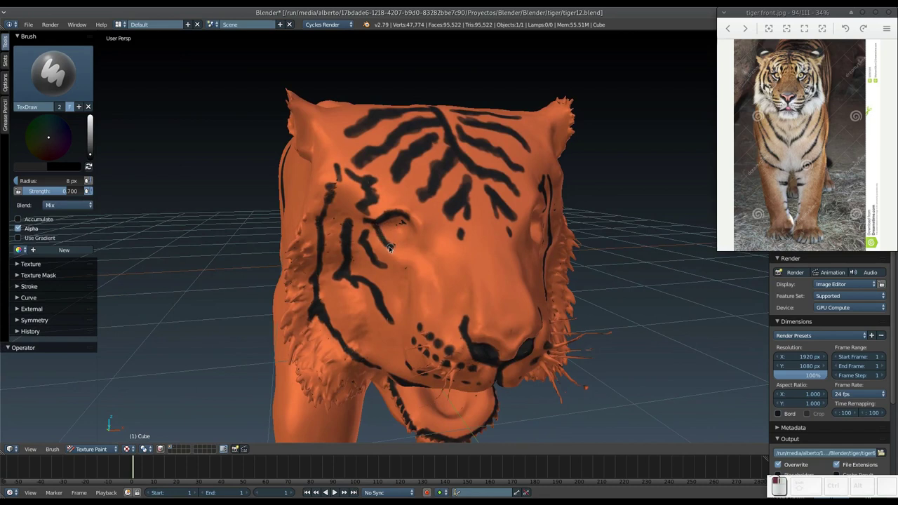
left_click_drag(418, 249, 419, 226)
left_click(417, 219)
left_click_drag(414, 218, 430, 233)
Paint stripes above the right eye and a closed black outline around it
middle_click(418, 230)
middle_click(418, 214)
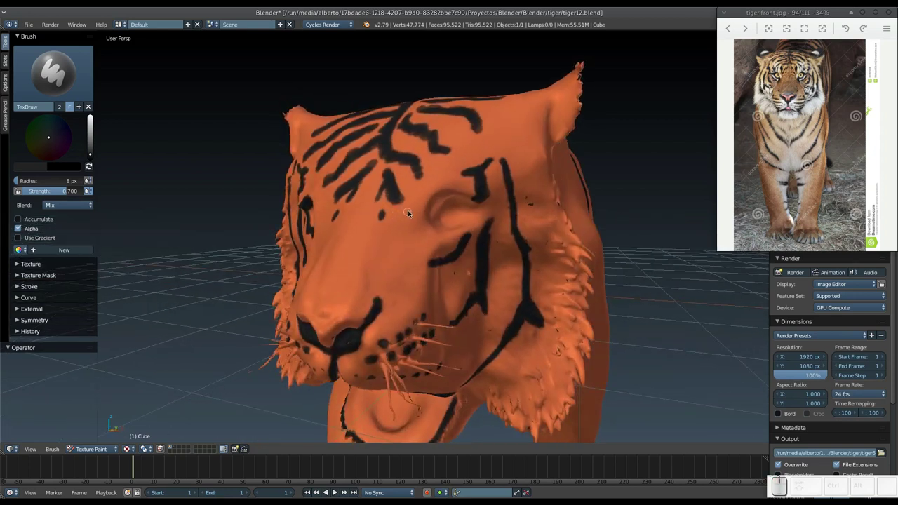
left_click_drag(496, 206, 444, 199)
left_click_drag(449, 198, 442, 202)
left_click_drag(444, 199, 442, 203)
middle_click(424, 216)
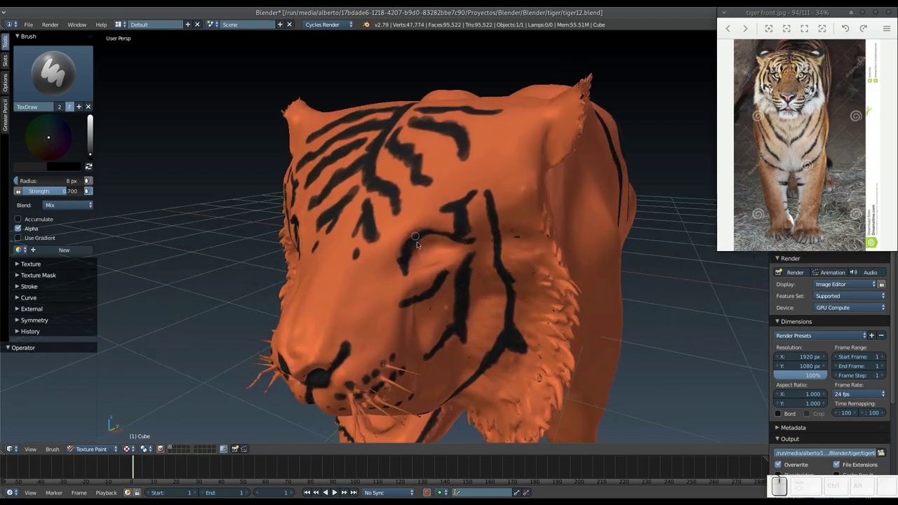
left_click_drag(408, 263, 451, 260)
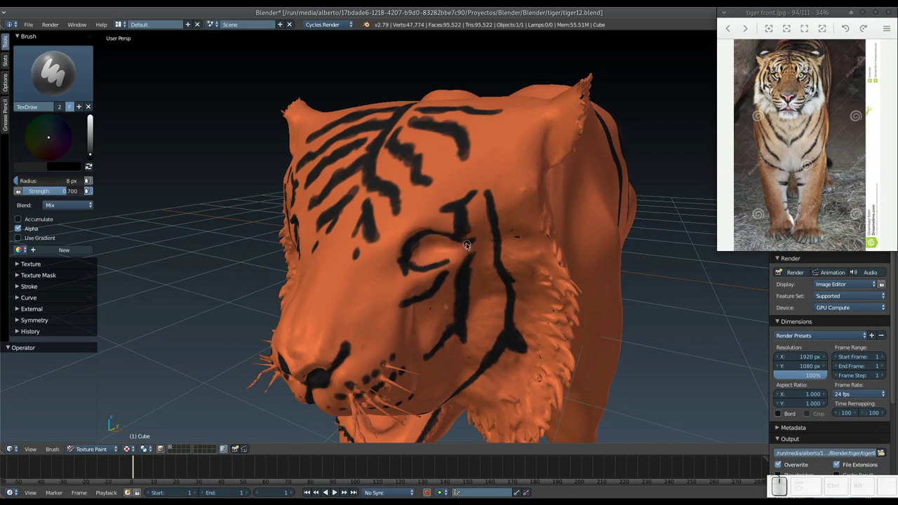
left_click_drag(470, 241, 413, 257)
left_click_drag(413, 257, 426, 231)
Add the stripe below the right eye and cheek stripes, then check both eyes from the front
middle_click(404, 244)
middle_click(418, 234)
left_click_drag(425, 205, 480, 207)
left_click_drag(473, 215, 439, 214)
left_click_drag(446, 209, 433, 227)
middle_click(404, 248)
middle_click(430, 242)
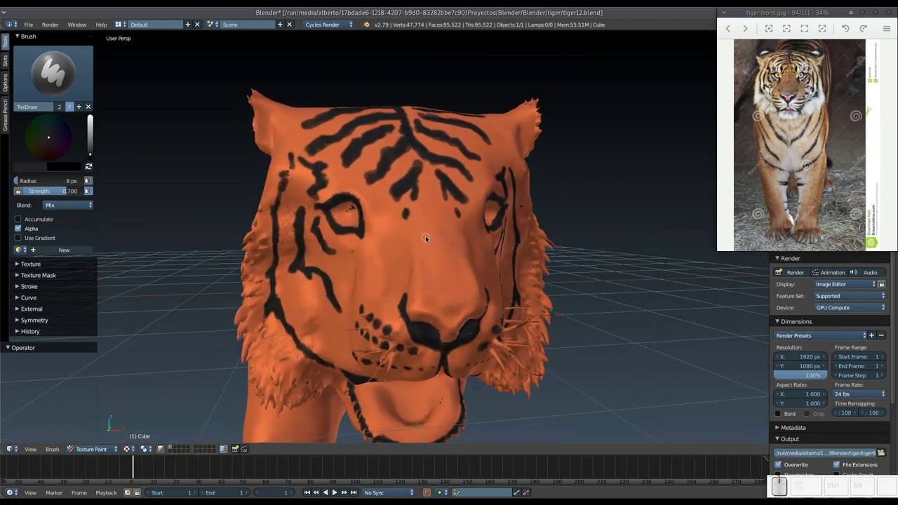
middle_click(430, 244)
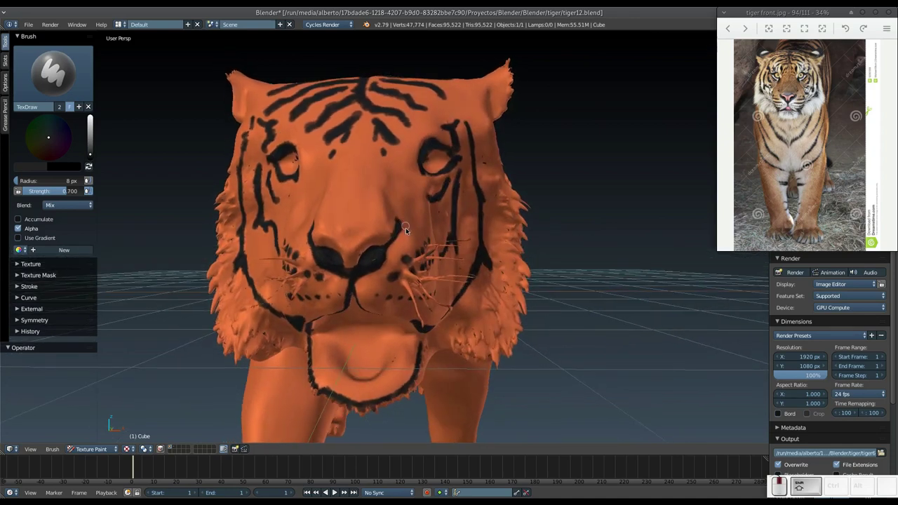
middle_click(407, 236)
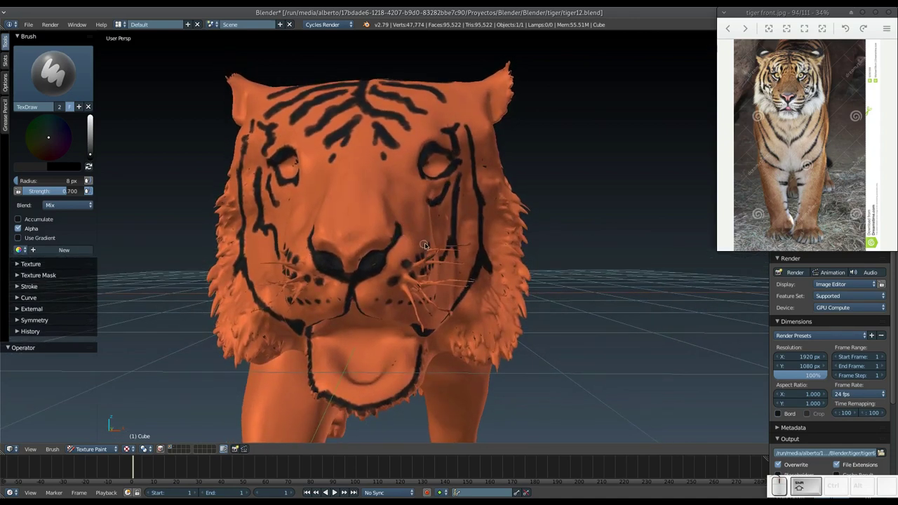
middle_click(432, 243)
Thicken the black stripes on the cheek, near the eye and across the forehead
middle_click(451, 234)
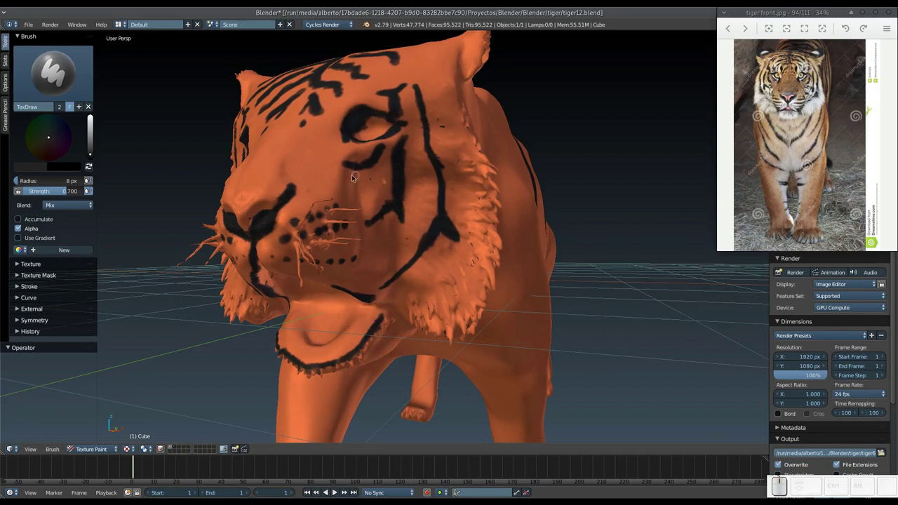
left_click_drag(349, 178, 396, 183)
left_click(388, 183)
left_click_drag(396, 174, 385, 183)
left_click_drag(376, 188, 380, 198)
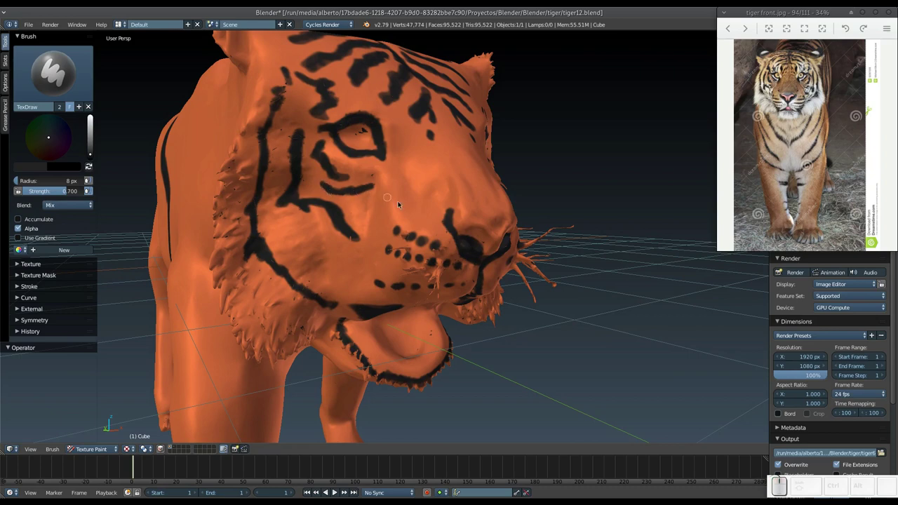
middle_click(416, 215)
middle_click(391, 233)
middle_click(423, 208)
middle_click(404, 199)
middle_click(408, 267)
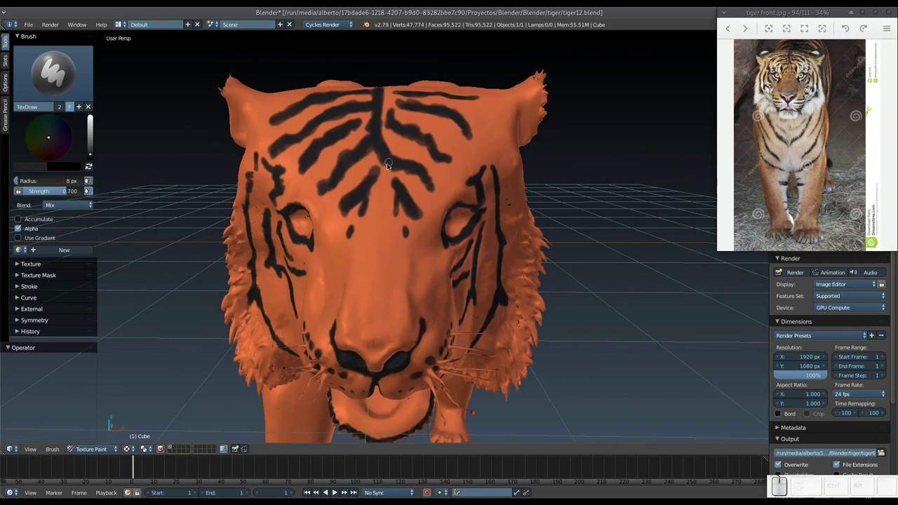
left_click_drag(371, 148, 422, 171)
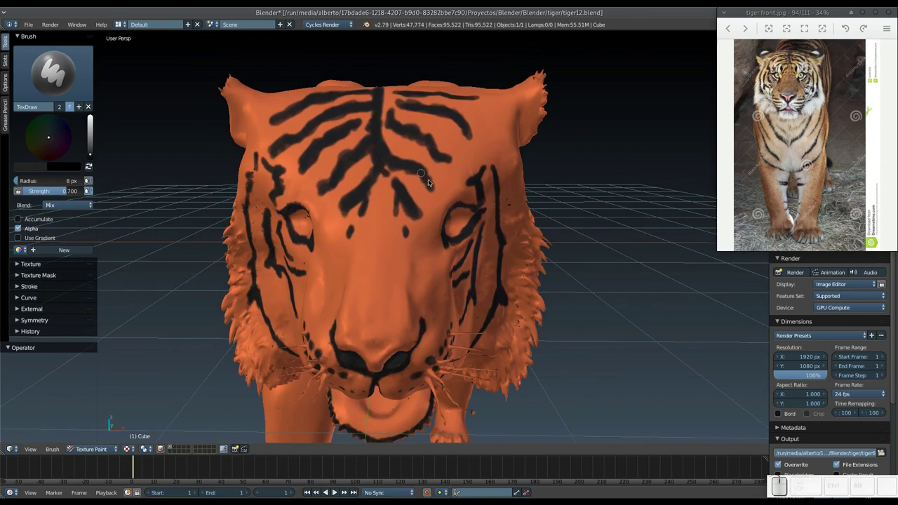
Begin a black stripe over the top of the tiger's head toward one ear
middle_click(422, 190)
middle_click(422, 250)
left_click_drag(426, 249, 425, 221)
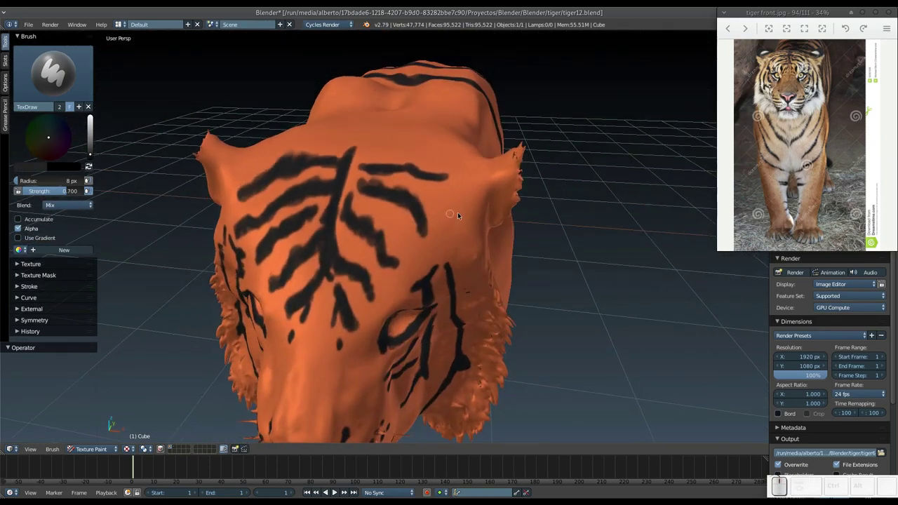
middle_click(443, 194)
left_click(448, 216)
With an enlarged brush, paint wide black stripes across the crown reaching out to both ears
key("f")
left_click_drag(465, 215, 501, 207)
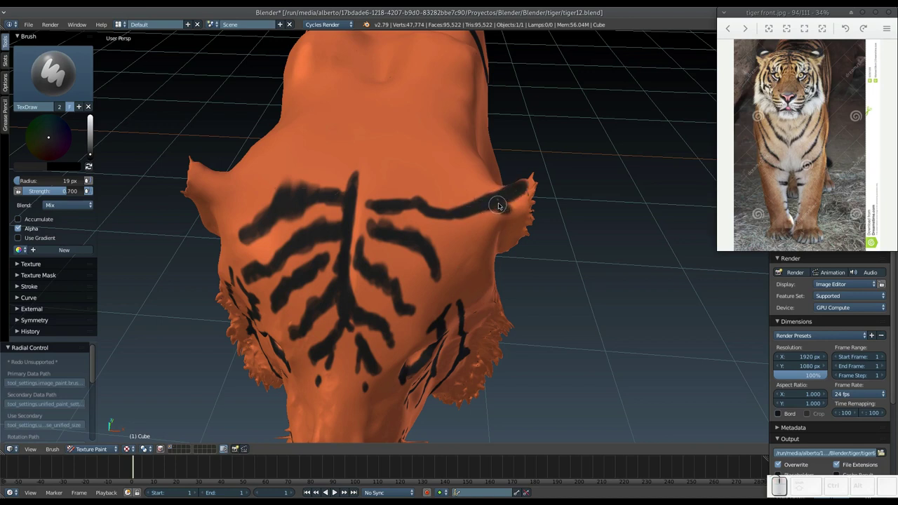
left_click_drag(490, 205, 449, 216)
left_click_drag(385, 245, 421, 245)
left_click_drag(328, 223, 344, 214)
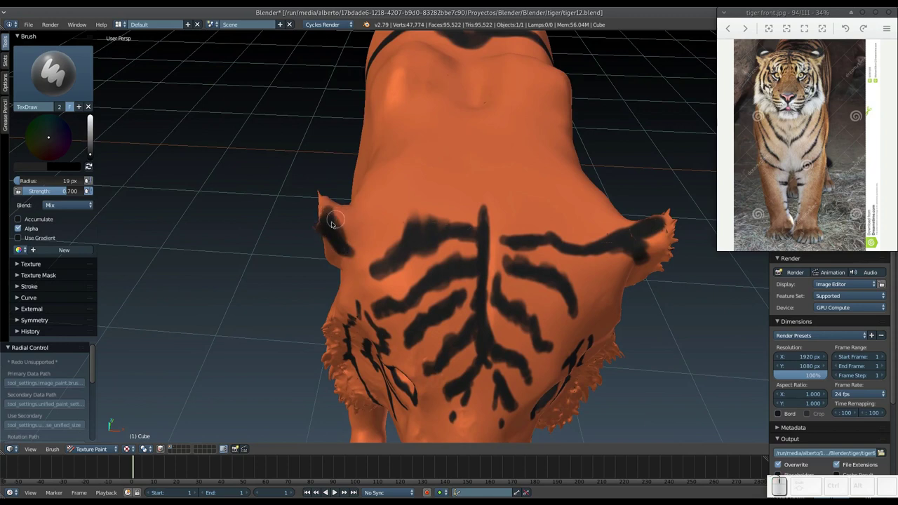
left_click_drag(330, 246, 337, 246)
middle_click(337, 245)
left_click_drag(318, 214, 314, 218)
middle_click(318, 229)
left_click_drag(311, 174, 319, 229)
middle_click(323, 230)
left_click_drag(387, 194, 427, 184)
left_click_drag(425, 181, 437, 189)
Return to the front view and start shrinking the brush for finer face work
key("KP_Subtract")
middle_click(428, 216)
middle_click(425, 206)
middle_click(418, 151)
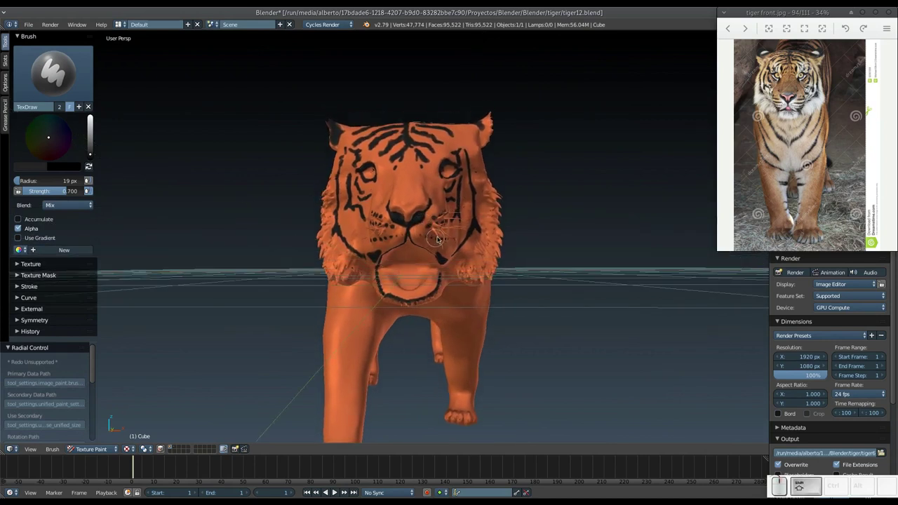
key("KP_Subtract")
Set a small brush of about 12 px and paint dark patches at both mouth corners
key("KP_Add")
key("f")
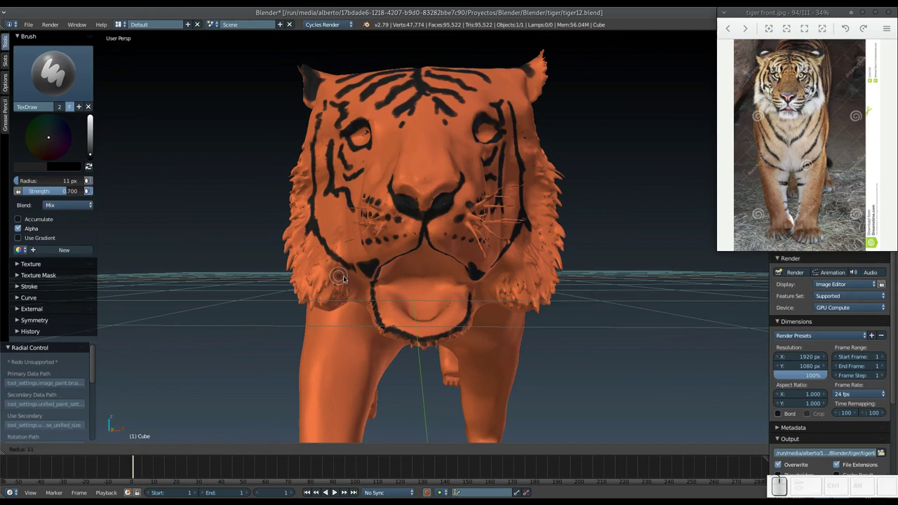
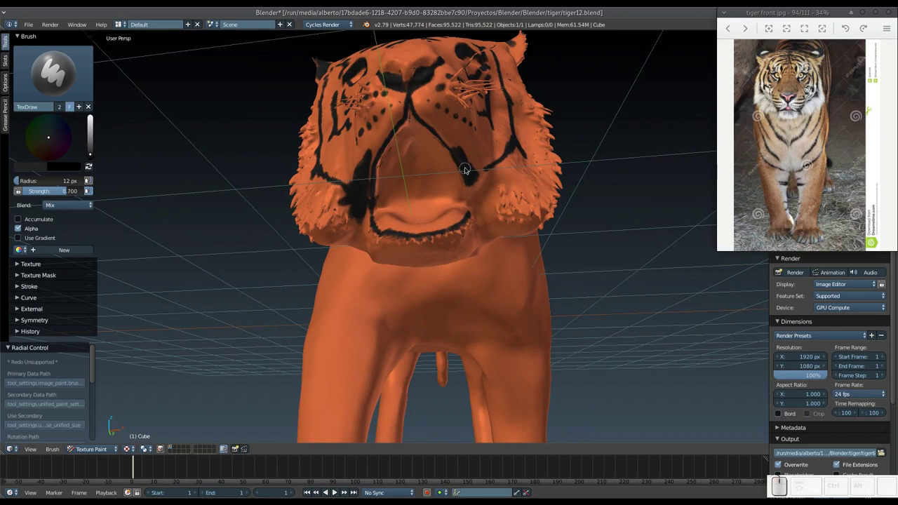
left_click_drag(477, 180, 471, 192)
left_click_drag(465, 214, 459, 223)
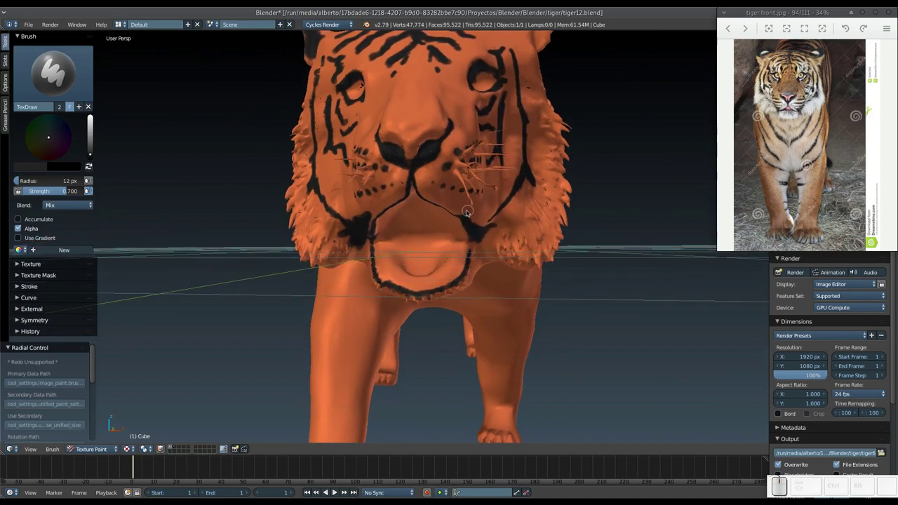
Outline the tiger's chin and jaw in black from below and the side
middle_click(441, 213)
middle_click(398, 198)
left_click_drag(391, 173, 424, 181)
middle_click(428, 200)
middle_click(430, 213)
middle_click(454, 220)
middle_click(444, 229)
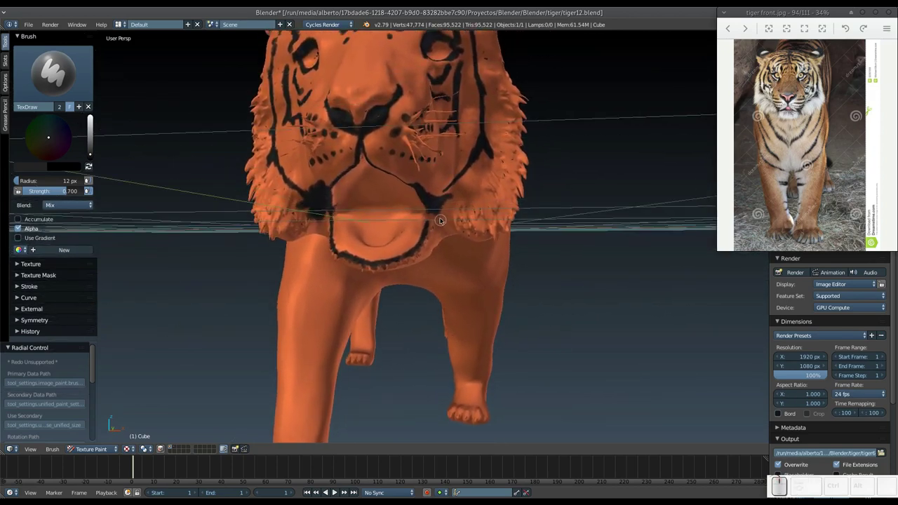
middle_click(439, 222)
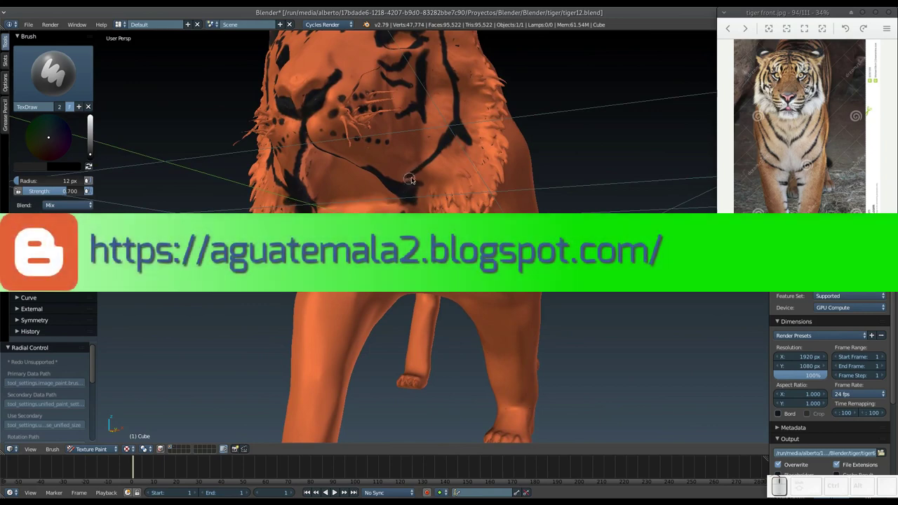
left_click_drag(409, 182, 411, 185)
Dab a forehead stripe, then shrink the paint brush to about 10 px radius
left_click(410, 184)
left_click_drag(437, 167, 455, 178)
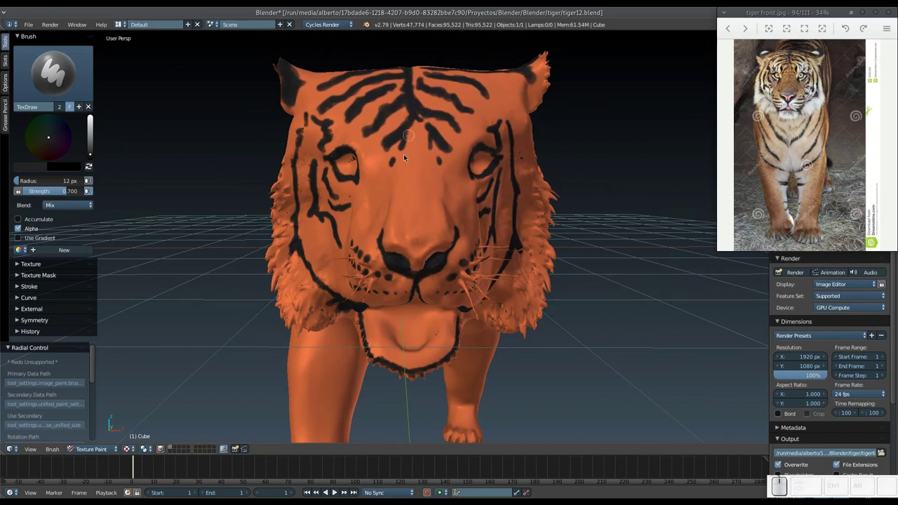
middle_click(403, 196)
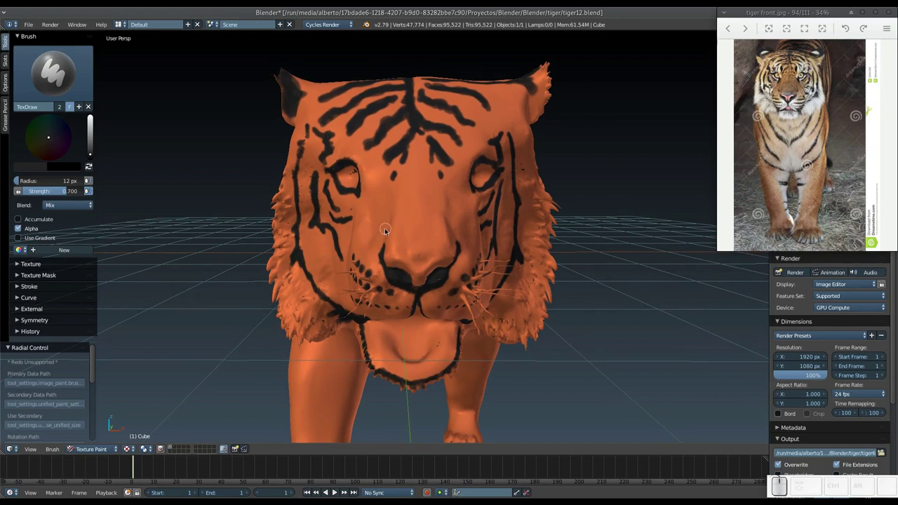
key("f")
left_click(384, 232)
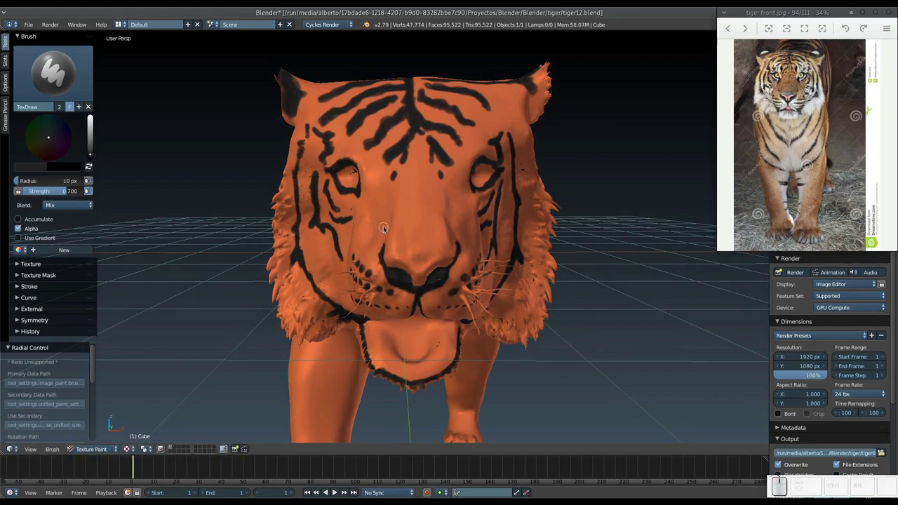
Paint and touch up black stripes across the forehead and face with the smaller brush
left_click_drag(388, 223, 416, 215)
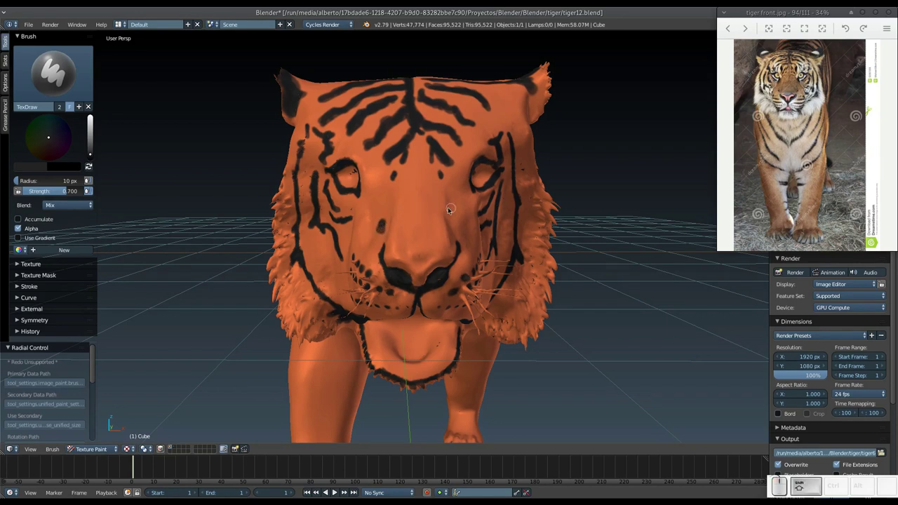
left_click_drag(381, 226, 417, 215)
middle_click(419, 224)
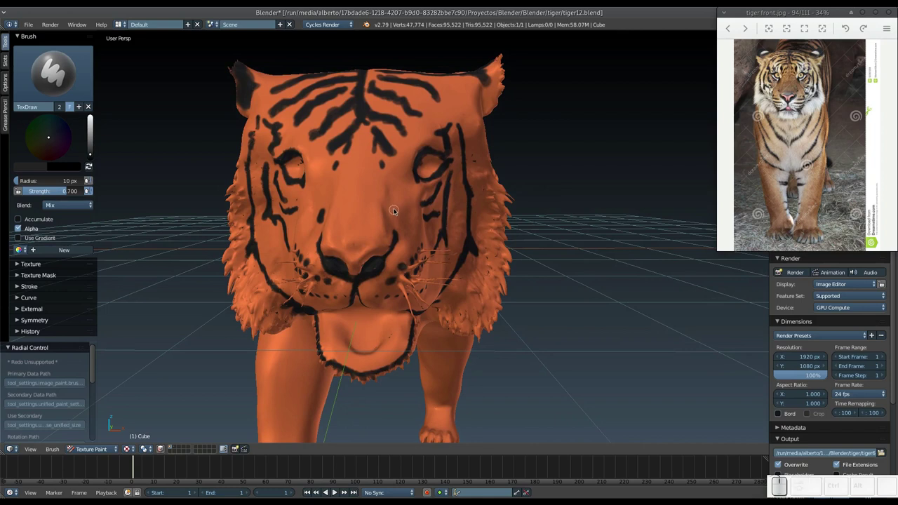
left_click_drag(397, 209, 386, 199)
left_click_drag(394, 205, 424, 229)
Save the file under the next incremented name, tiger13.blend
key("ctrl+shift+s")
key("KP_Add")
key("KP_Enter")
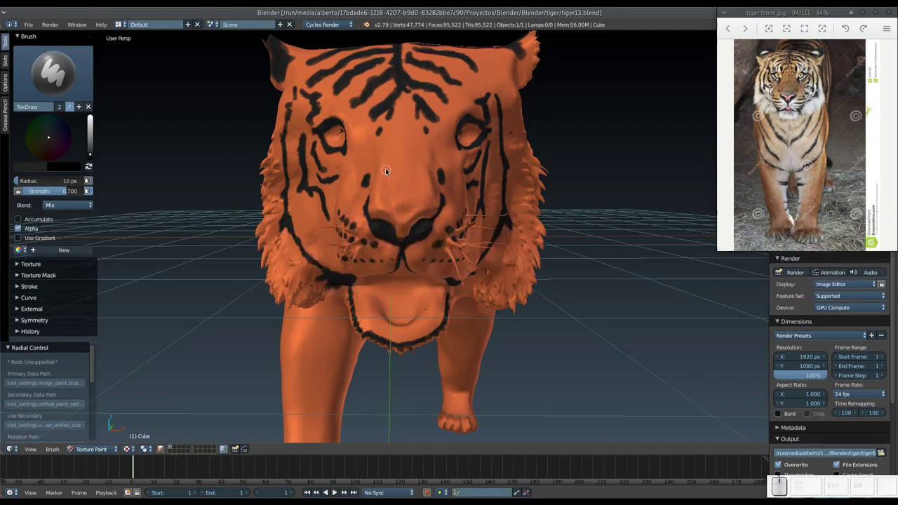
Paint black stripes beside the ear, across the forehead, and darken the ear tip
middle_click(385, 178)
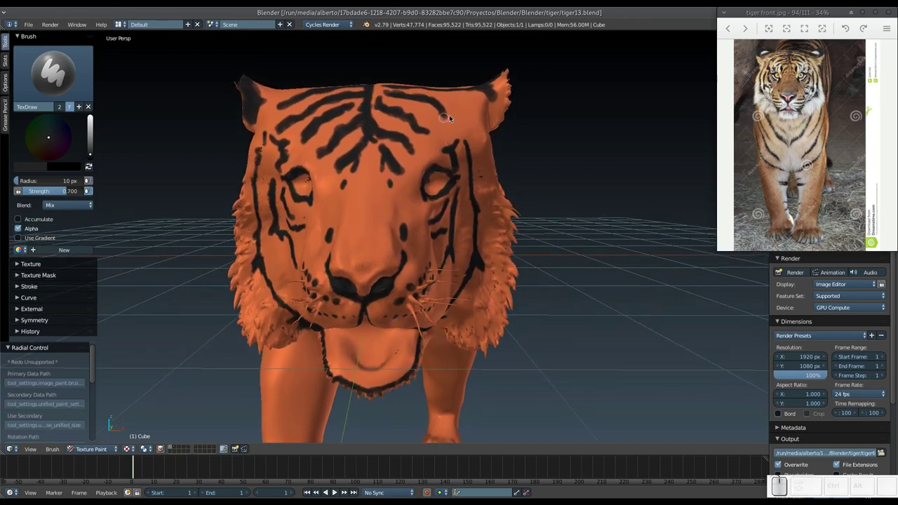
left_click_drag(460, 115, 468, 130)
left_click_drag(467, 128, 449, 135)
left_click(470, 134)
middle_click(459, 147)
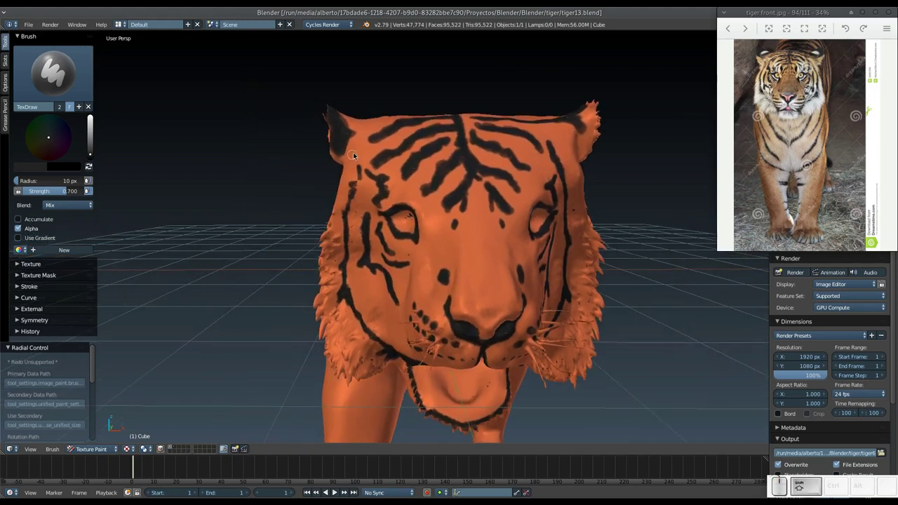
left_click_drag(370, 152, 355, 177)
Add black marks and a dark line on the muzzle
middle_click(444, 194)
middle_click(431, 171)
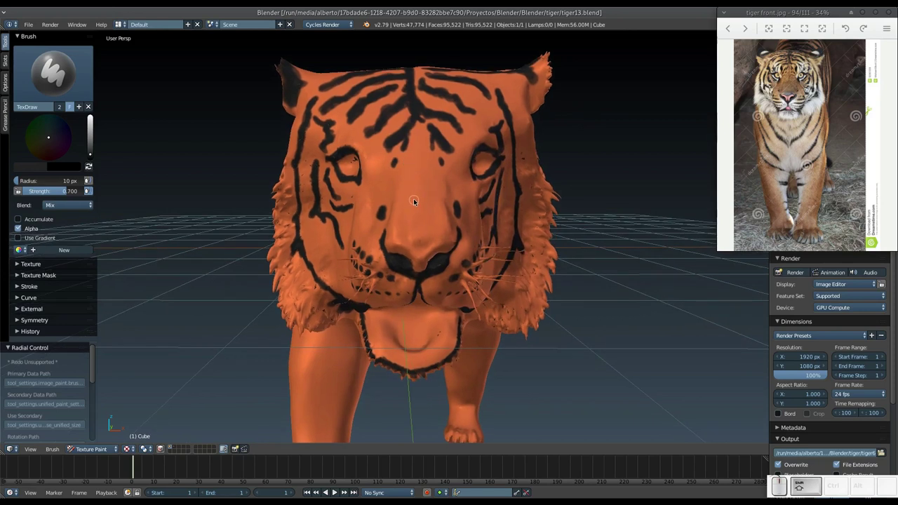
middle_click(359, 265)
middle_click(453, 205)
left_click_drag(487, 205, 512, 201)
middle_click(504, 204)
left_click_drag(401, 204, 428, 163)
left_click_drag(429, 174, 504, 172)
Orbit the view down toward the mouth and lower face
middle_click(494, 179)
middle_click(465, 195)
middle_click(480, 188)
middle_click(485, 209)
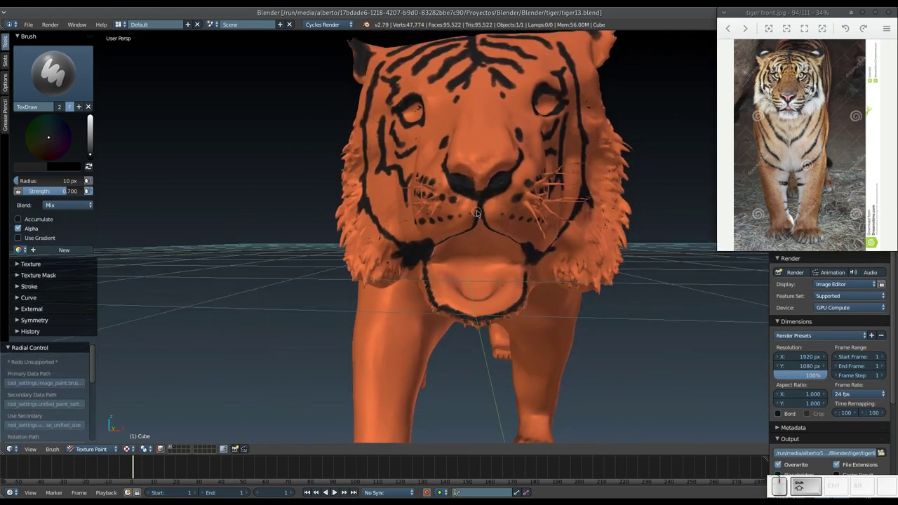
Bring the chin's underside into view and dab a first cluster of black spots there
middle_click(480, 214)
middle_click(482, 227)
middle_click(478, 193)
middle_click(470, 166)
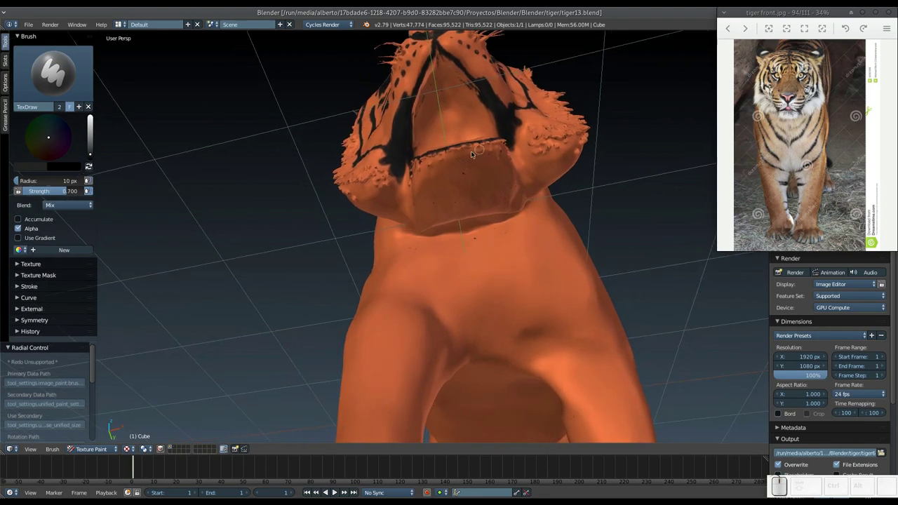
left_click(453, 156)
left_click(451, 164)
left_click(455, 169)
left_click(463, 154)
left_click(471, 165)
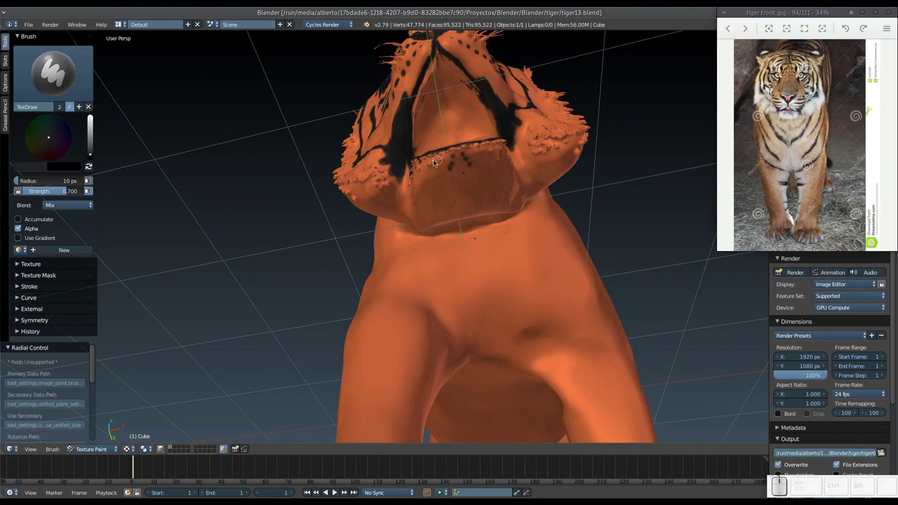
Speckle more black spots beneath the jaw
left_click(449, 154)
left_click(446, 162)
left_click(467, 150)
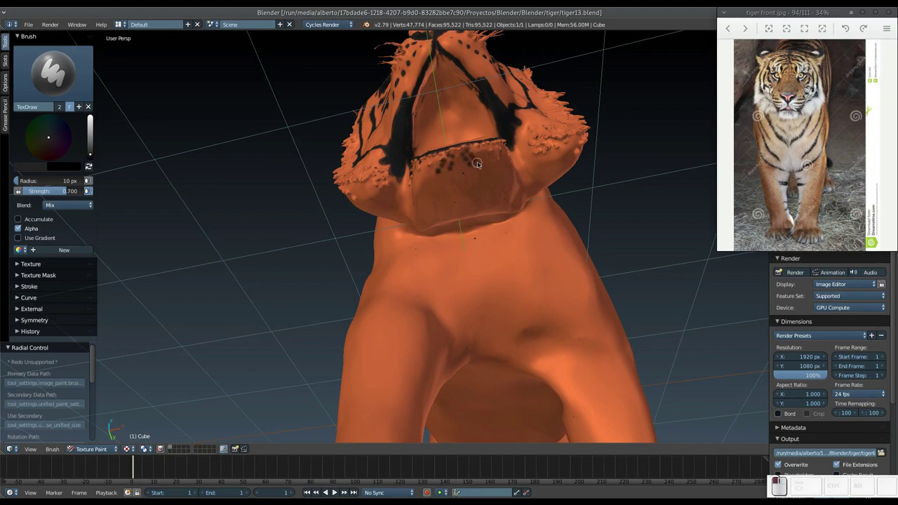
left_click(482, 165)
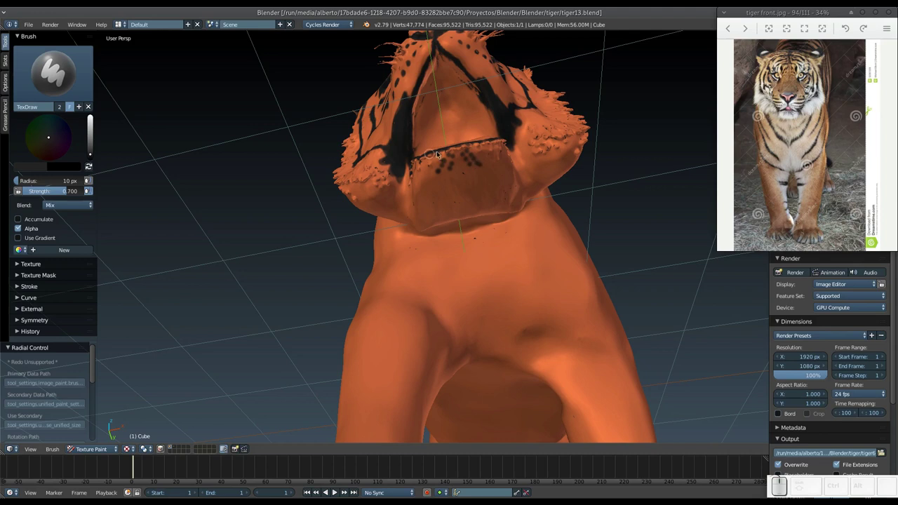
left_click(448, 156)
Stroke a dark outline along the jaw, then return to the front view of the face
middle_click(448, 155)
left_click_drag(442, 155, 490, 155)
middle_click(490, 155)
left_click_drag(474, 147, 495, 161)
middle_click(467, 177)
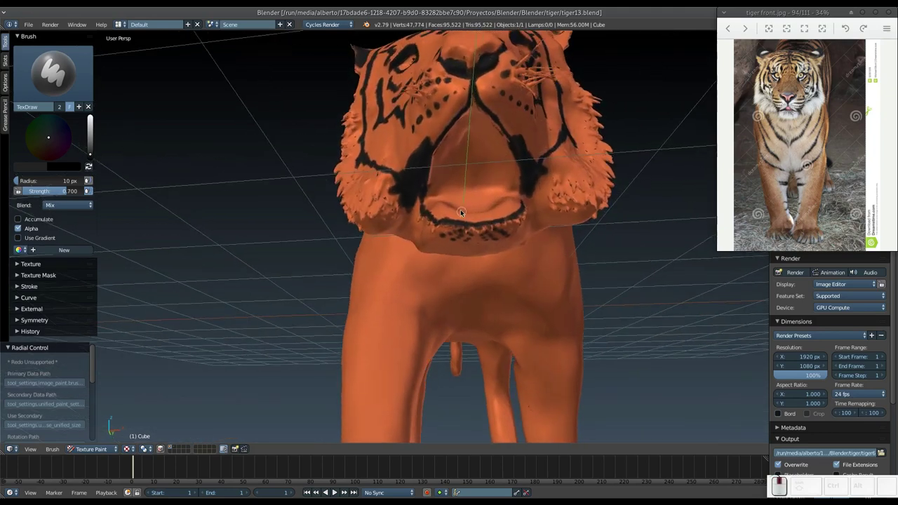
middle_click(458, 215)
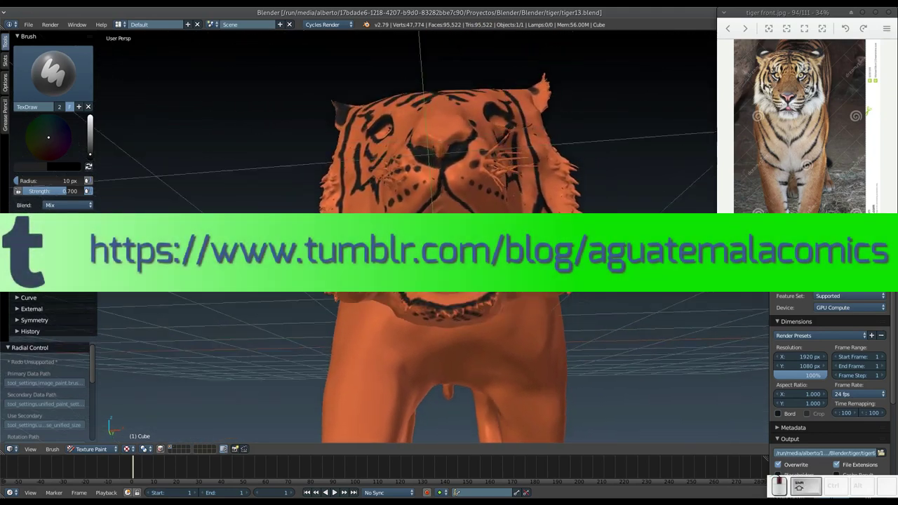
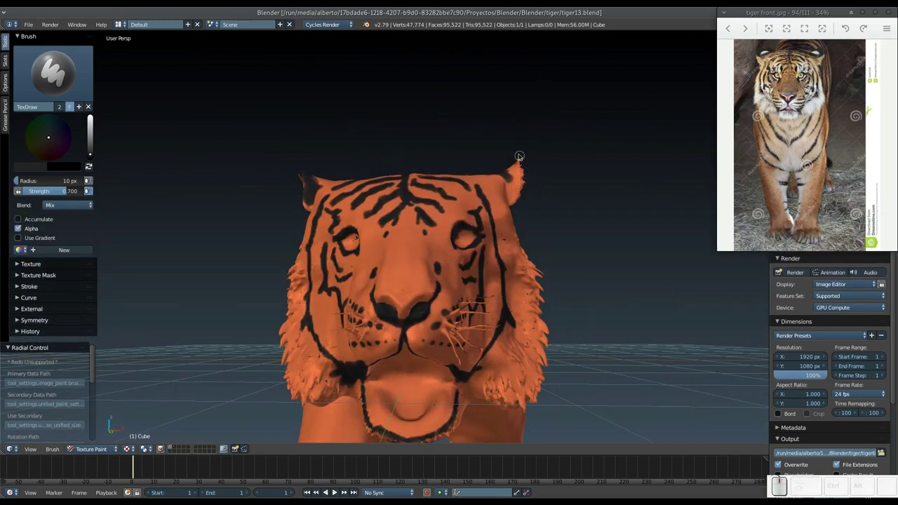
Lengthen the central forehead stripe back over the crown of the head, ending front-on
left_click_drag(510, 178, 514, 163)
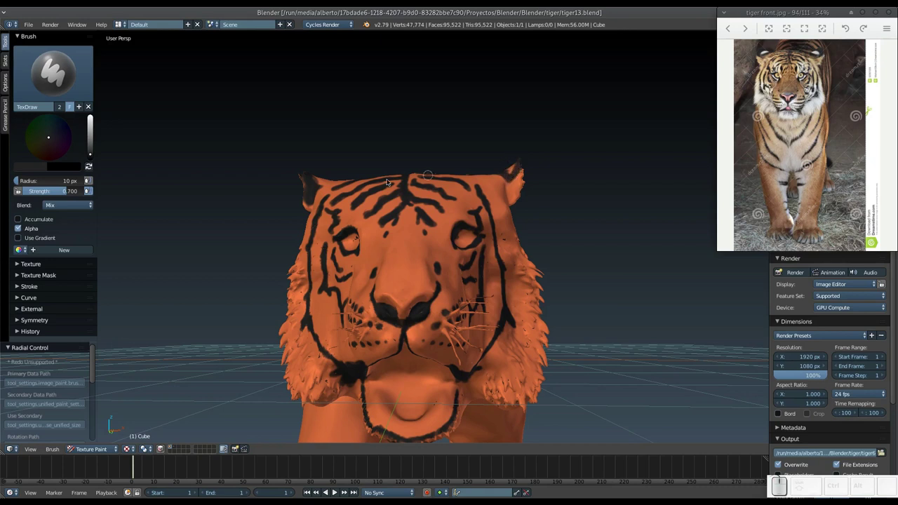
left_click_drag(326, 201, 350, 219)
middle_click(361, 224)
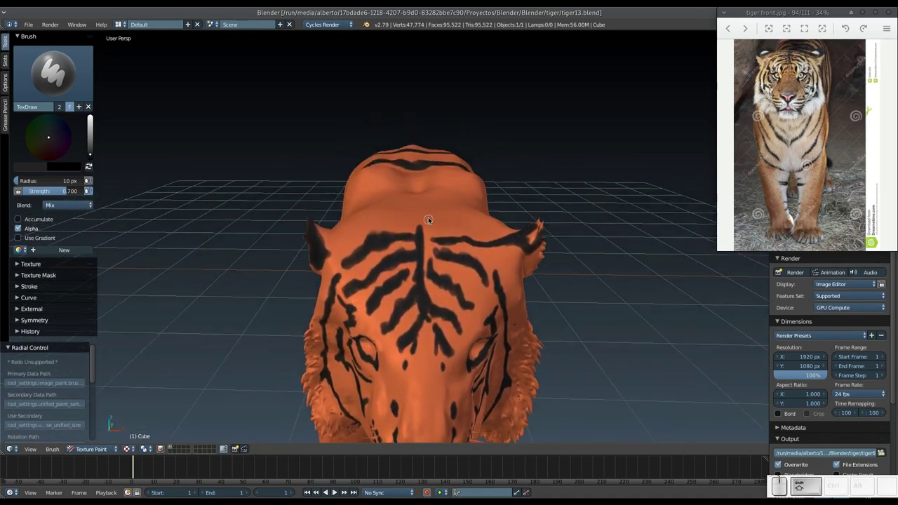
left_click_drag(431, 224, 435, 207)
left_click_drag(425, 209, 434, 232)
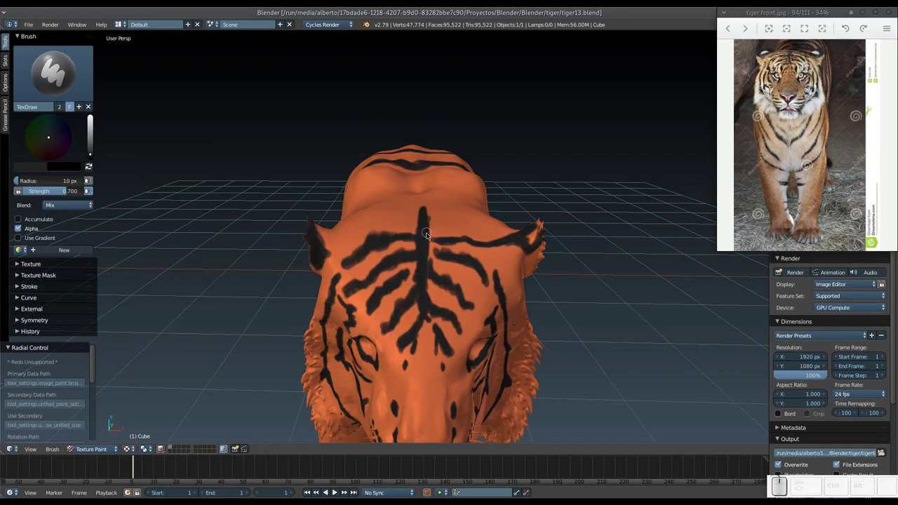
middle_click(429, 252)
middle_click(421, 227)
Strengthen the black stripes on the face and along the cheek
left_click(427, 240)
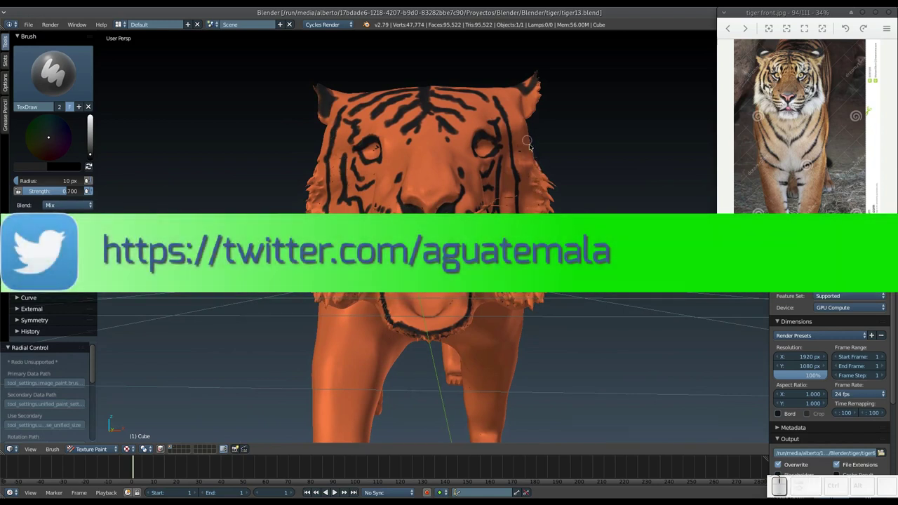
left_click_drag(528, 159, 511, 174)
middle_click(410, 213)
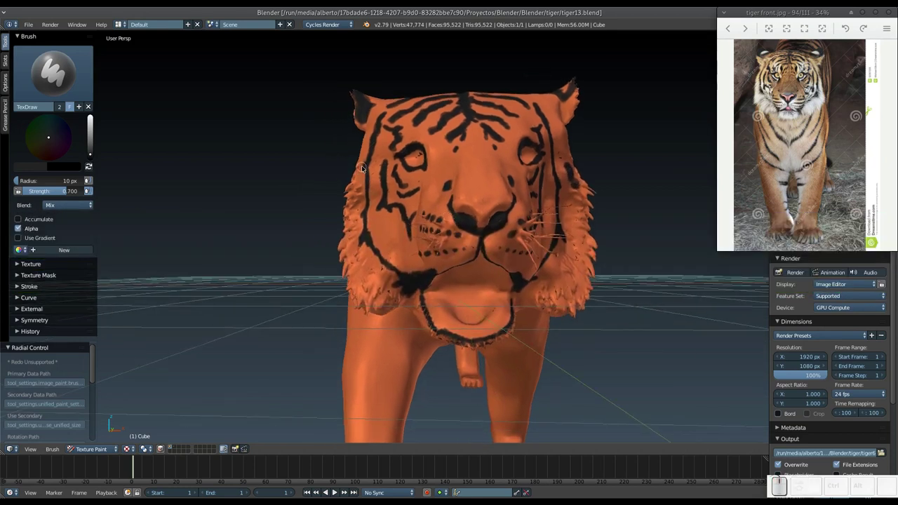
left_click(359, 177)
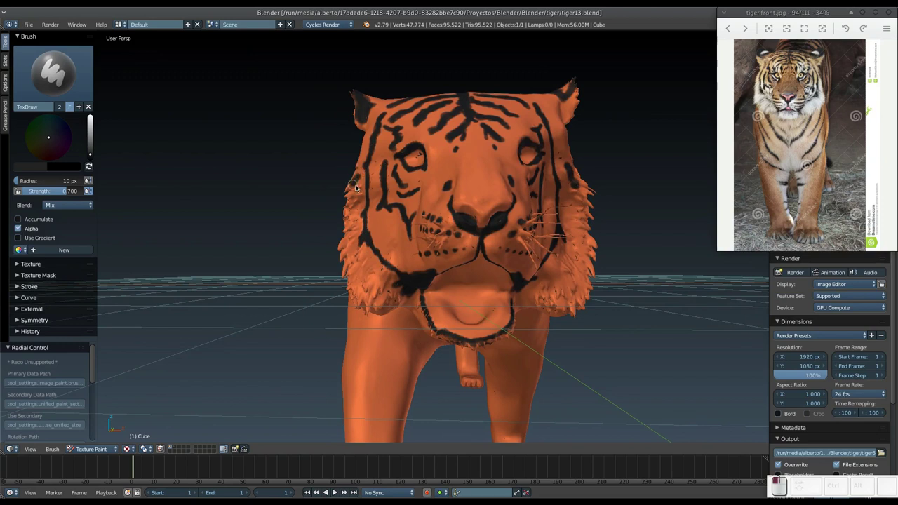
left_click_drag(503, 201, 457, 207)
Darken the lines running from below the nose down to the mouth
middle_click(462, 232)
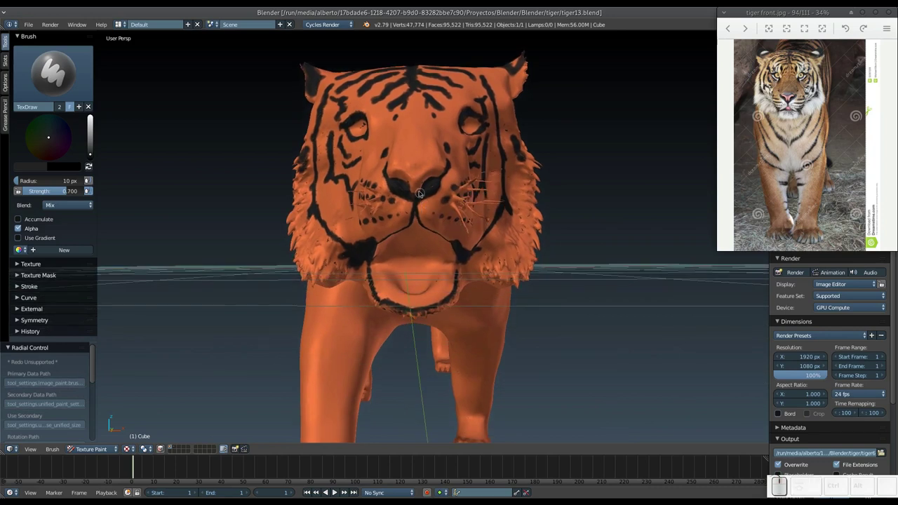
left_click_drag(416, 211, 421, 202)
middle_click(415, 181)
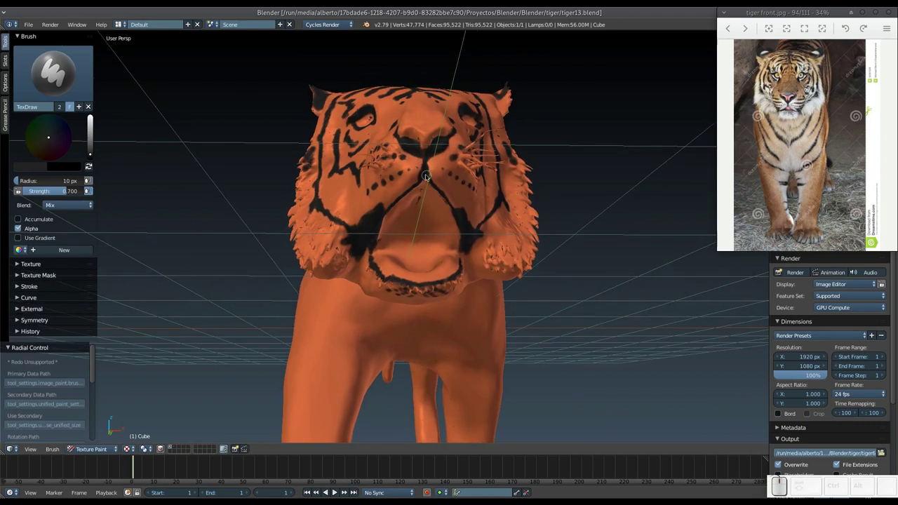
left_click(425, 176)
left_click(407, 193)
left_click(416, 189)
left_click_drag(436, 185, 434, 201)
Dab a final face mark, return to the front view and zoom out
middle_click(422, 214)
left_click(418, 247)
middle_click(423, 245)
key("KP_Subtract")
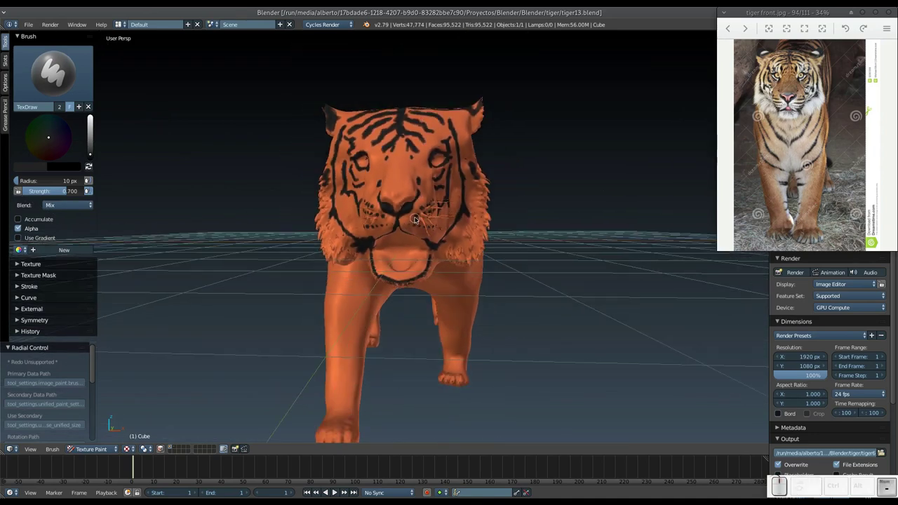
left_click(420, 221)
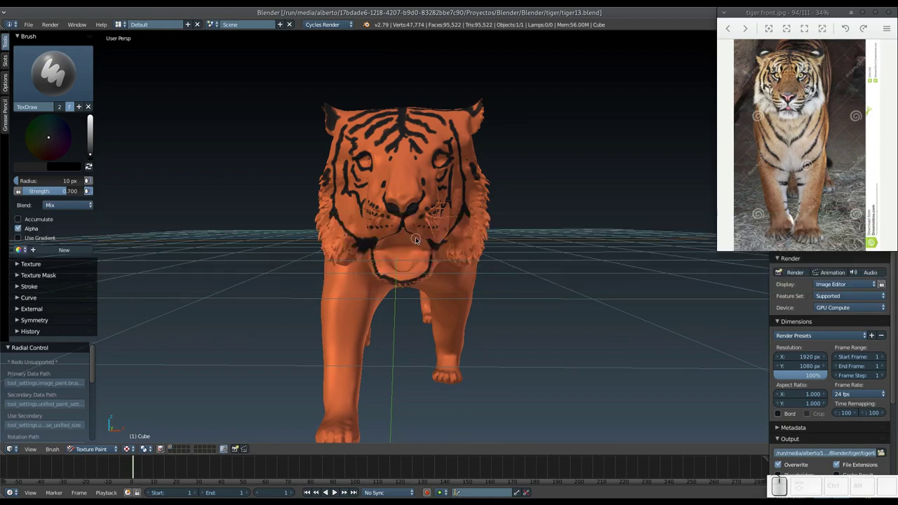
key("ctrl+s")
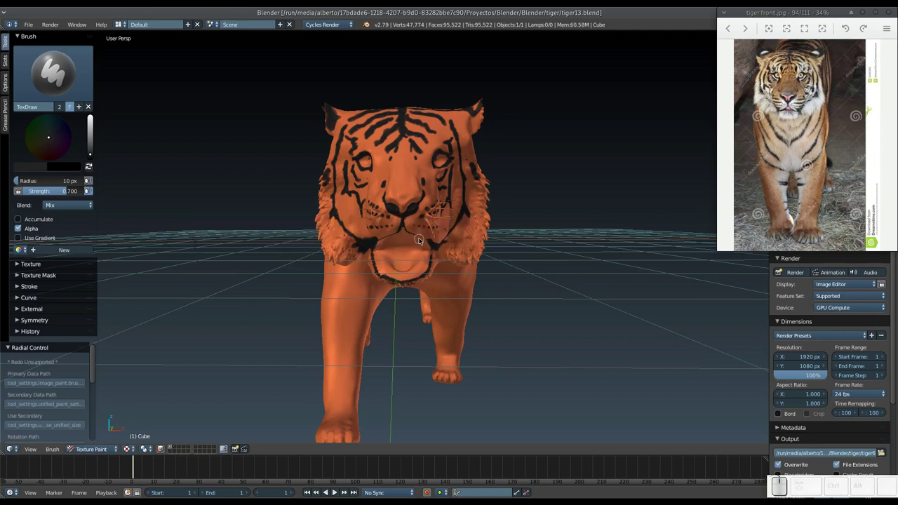